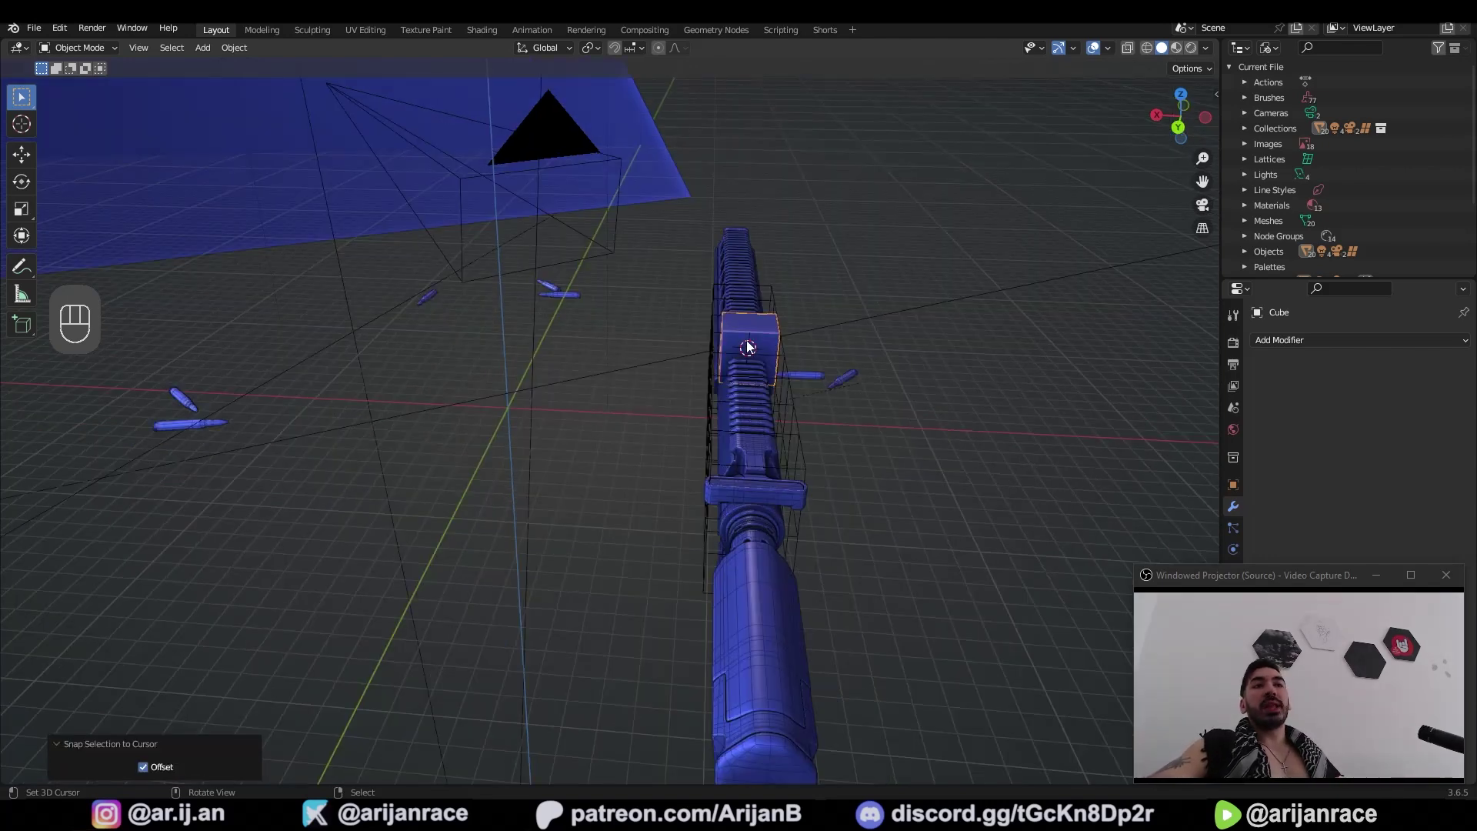
Step: Move the cube above the rifle and snap the 3D cursor to its centre
{"action": "left_click", "coordinate": [761, 352]}
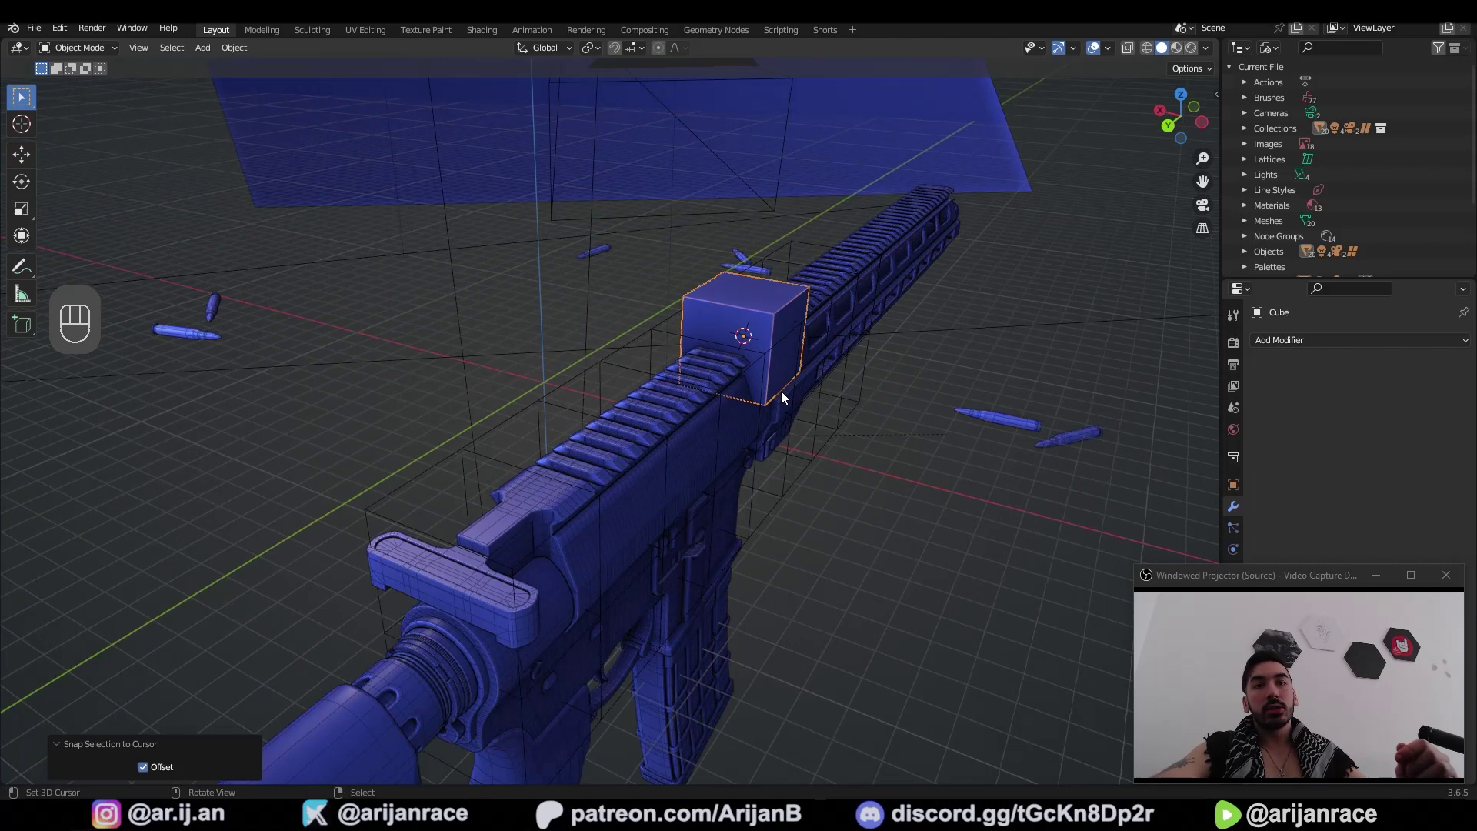
{"action": "key", "text": "g"}
{"action": "left_click", "coordinate": [580, 182]}
{"action": "middle_click", "coordinate": [564, 199]}
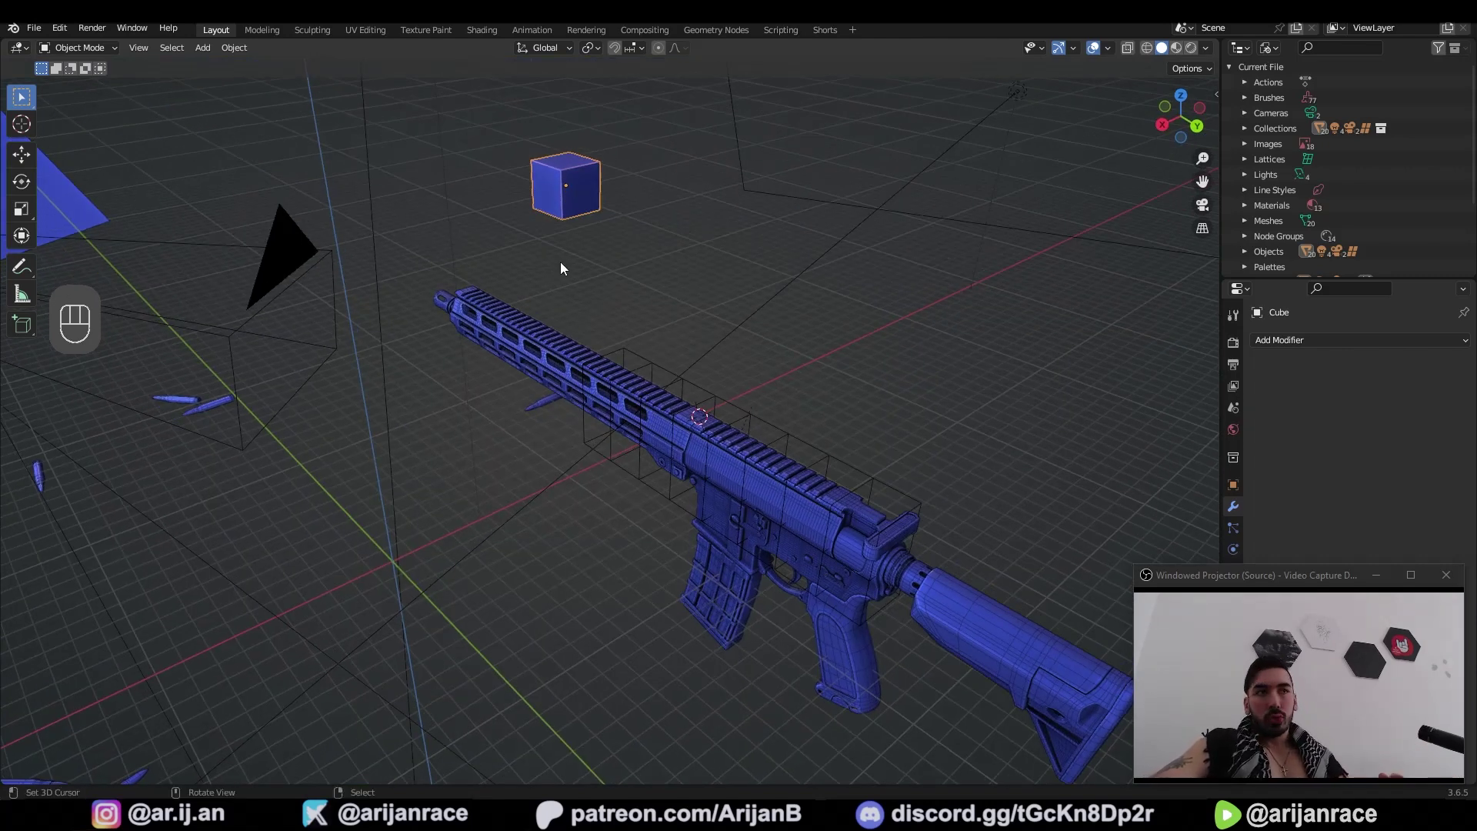
{"action": "key", "text": "shift+s"}
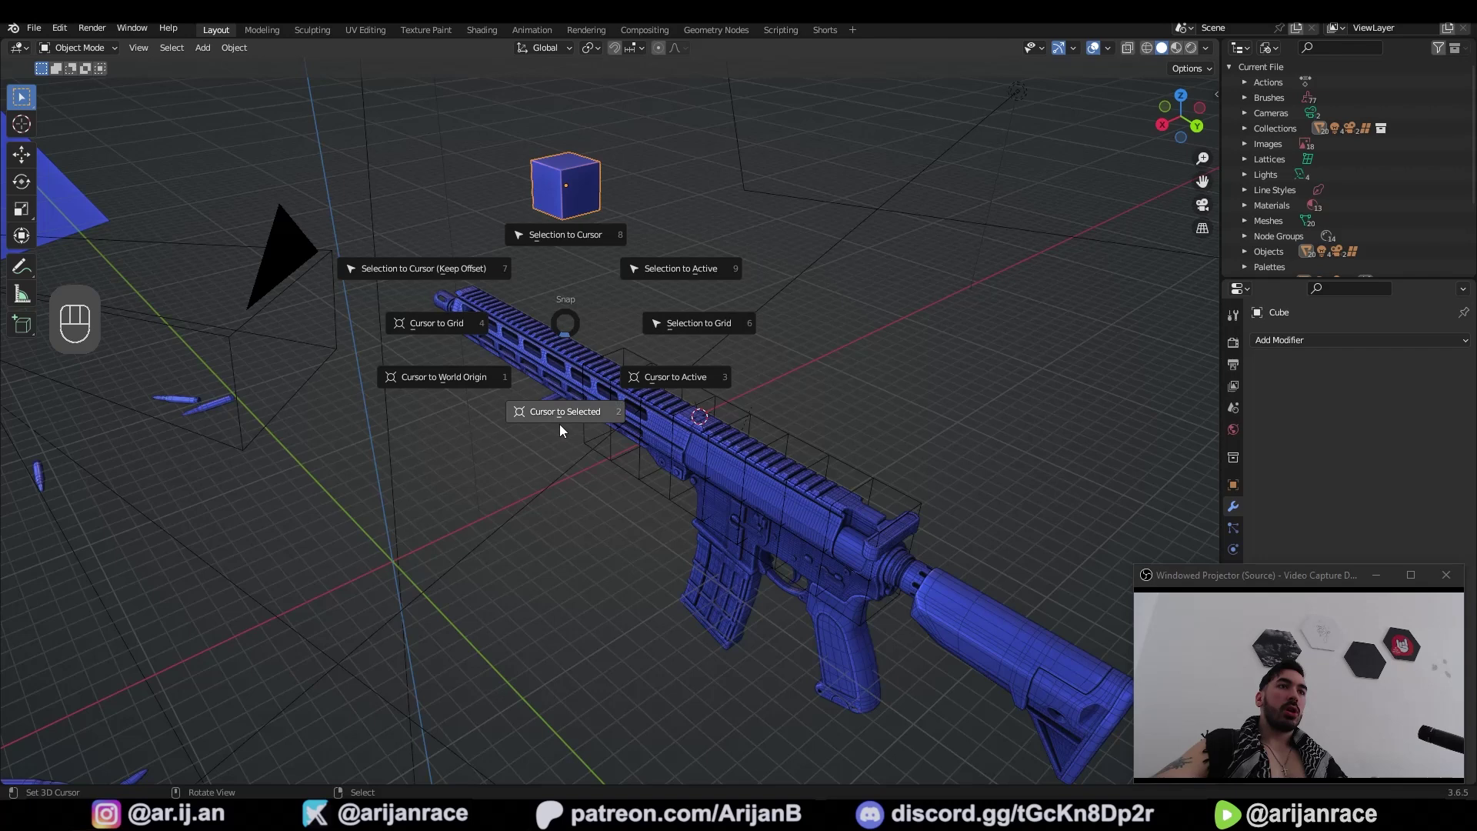
{"action": "left_click_drag", "start_coordinate": [562, 205], "coordinate": [600, 358]}
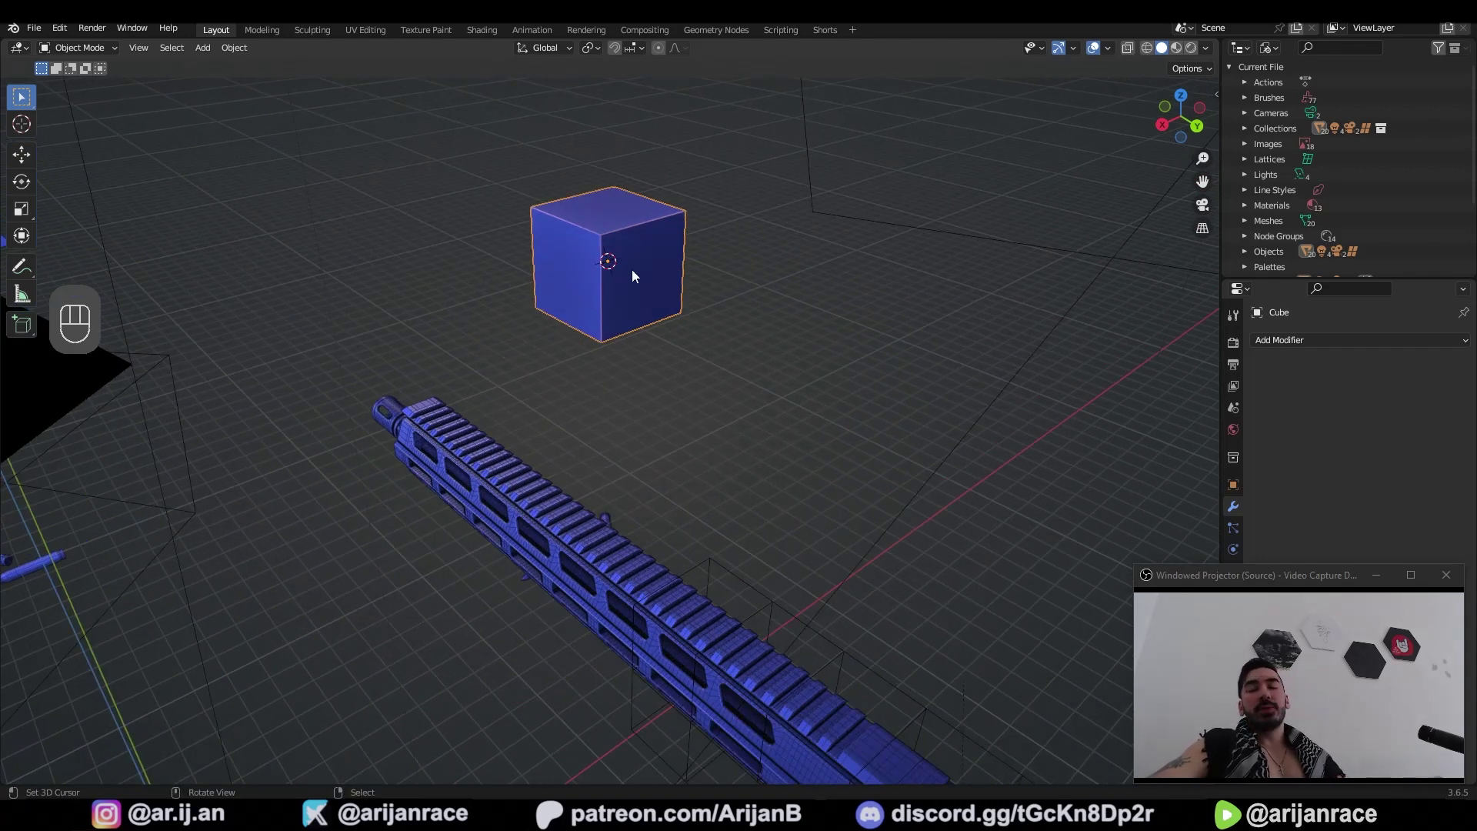
Step: In Edit Mode, raise the whole cube mesh straight up along Z above the cursor
{"action": "key", "text": "Tab"}
{"action": "key", "text": "g"}
{"action": "key", "text": "Tab"}
{"action": "key", "text": "Tab"}
{"action": "key", "text": "g"}
{"action": "key", "text": "g"}
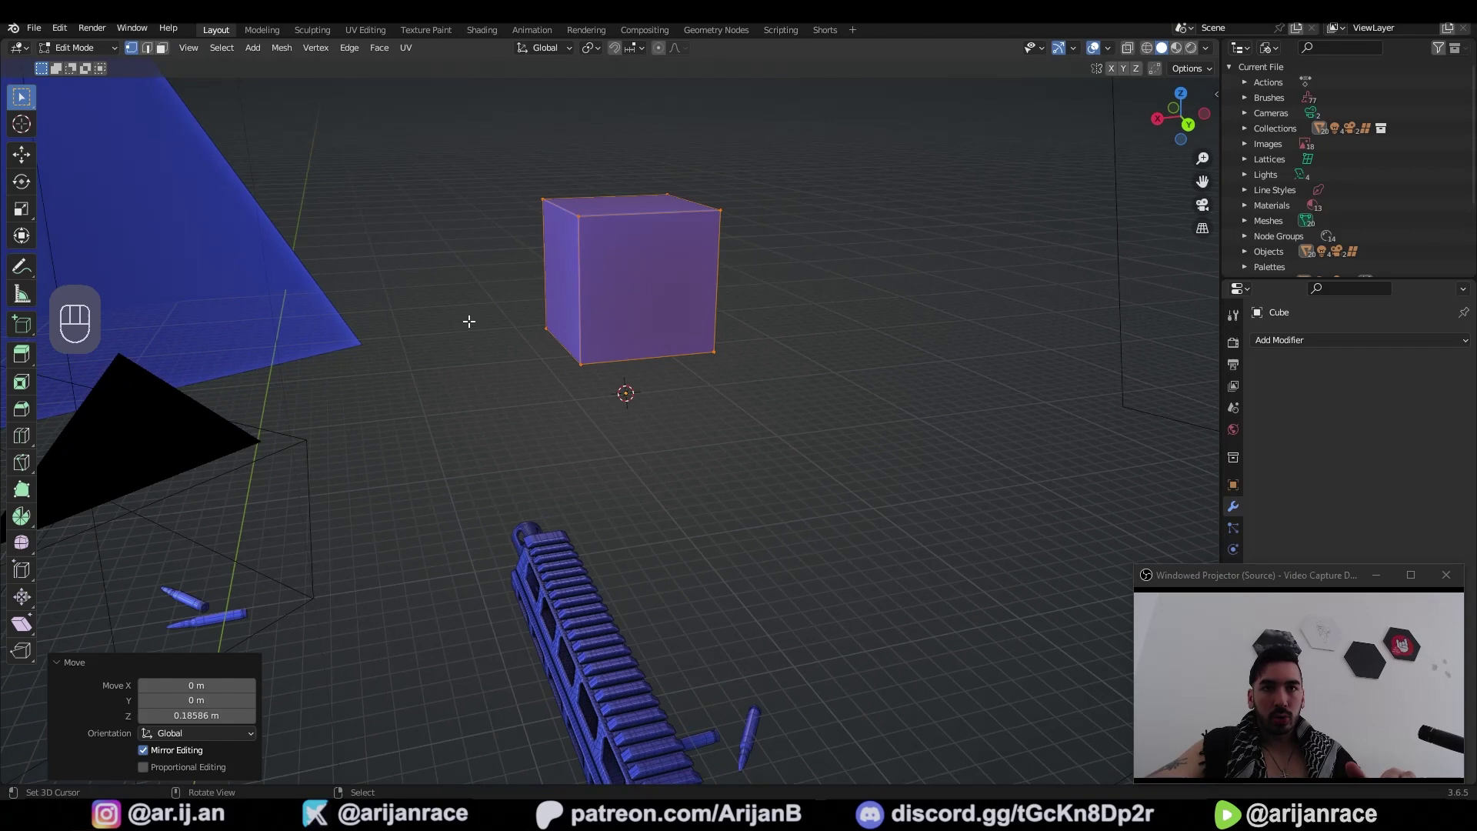
Step: Back in Object Mode, snap the cube onto the 3D cursor with Selection to Cursor
{"action": "key", "text": "g"}
{"action": "key", "text": "Tab"}
{"action": "key", "text": "shift+s"}
{"action": "key", "text": "shift+s"}
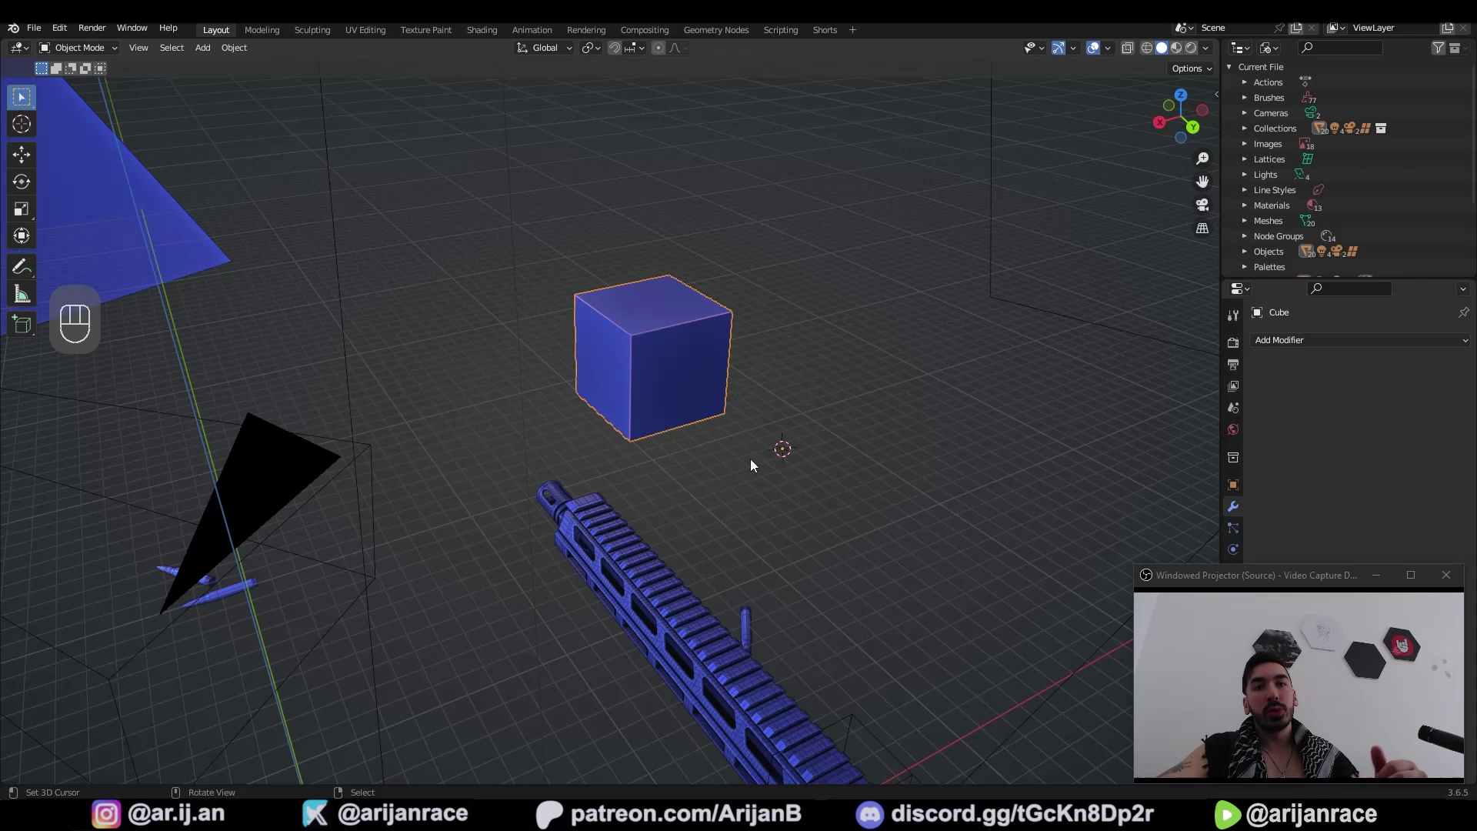
{"action": "key", "text": "Tab"}
{"action": "key", "text": "shift+s"}
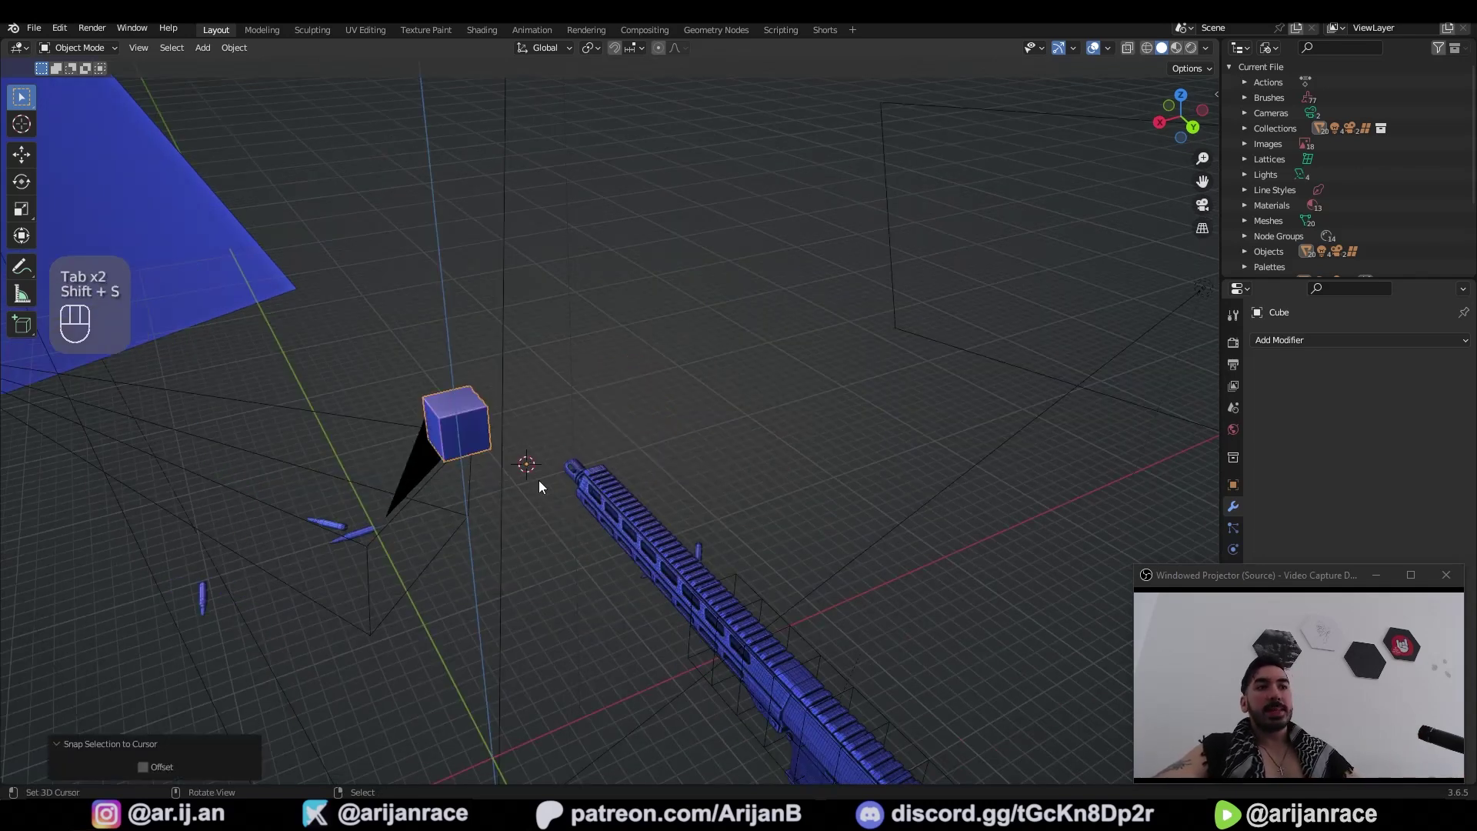
{"action": "left_click", "coordinate": [488, 466]}
{"action": "left_click_drag", "start_coordinate": [521, 461], "coordinate": [577, 453]}
{"action": "left_click", "coordinate": [542, 455]}
Step: In Edit Mode, select the whole mesh and move it away from the object origin
{"action": "key", "text": "Tab"}
{"action": "left_click", "coordinate": [524, 420]}
{"action": "key", "text": "z"}
{"action": "key", "text": "a"}
{"action": "key", "text": "b"}
{"action": "key", "text": "shift+s"}
{"action": "left_click", "coordinate": [626, 519]}
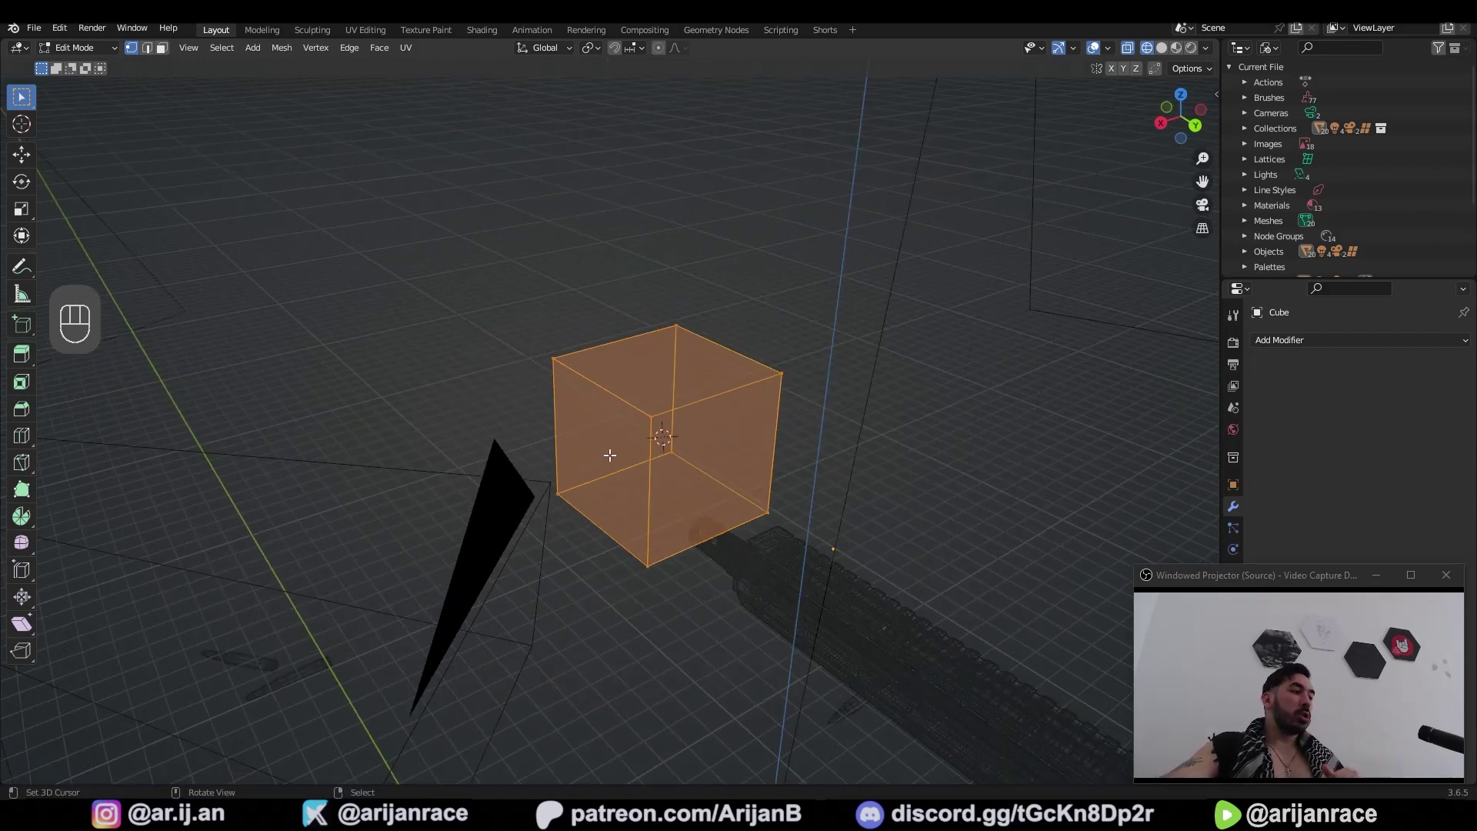
Step: Snap the 3D cursor to the displaced mesh's centre with Cursor to Selected
{"action": "left_click", "coordinate": [648, 395]}
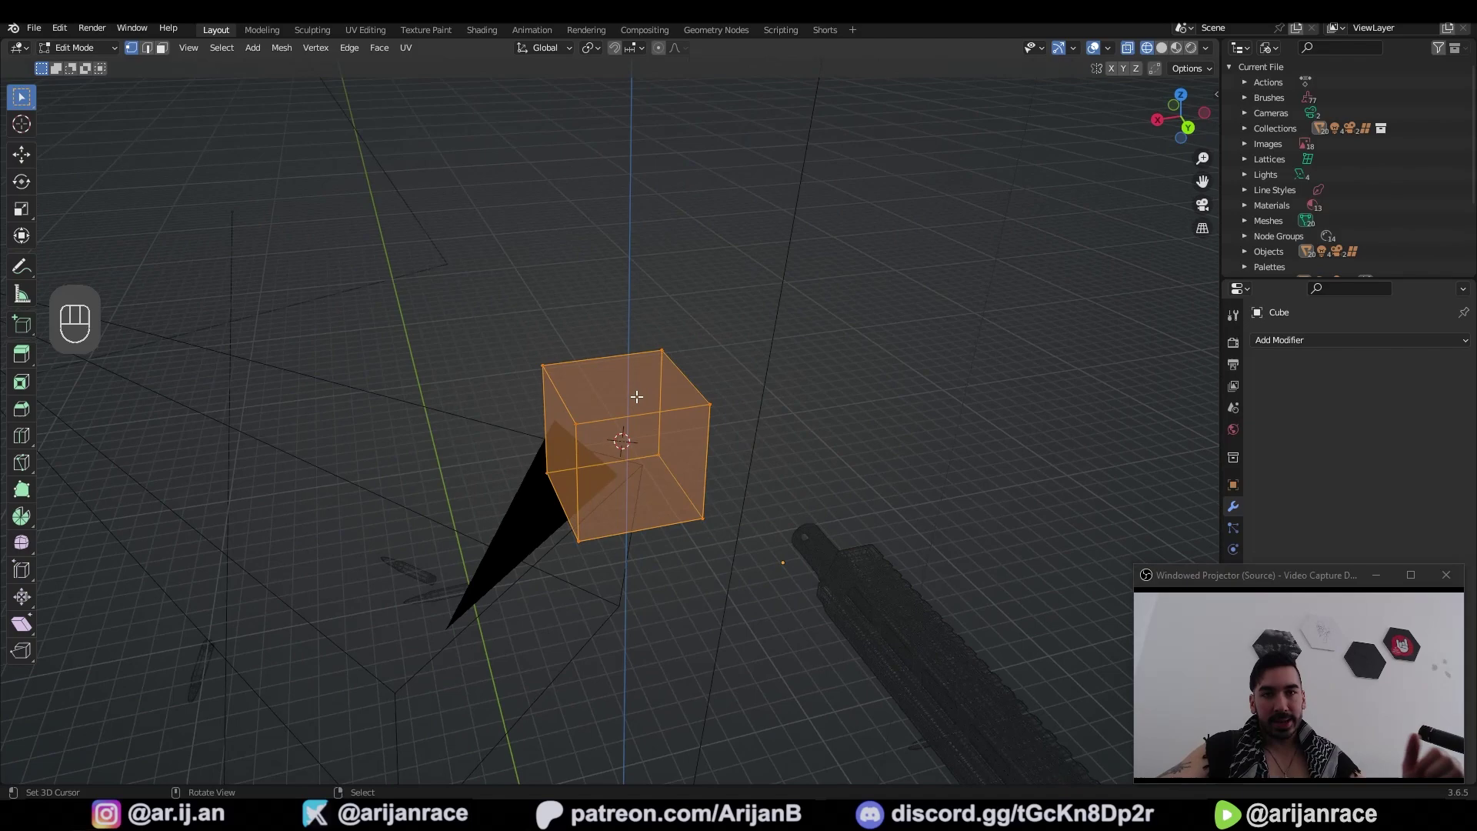
{"action": "left_click", "coordinate": [648, 413]}
{"action": "left_click", "coordinate": [673, 420]}
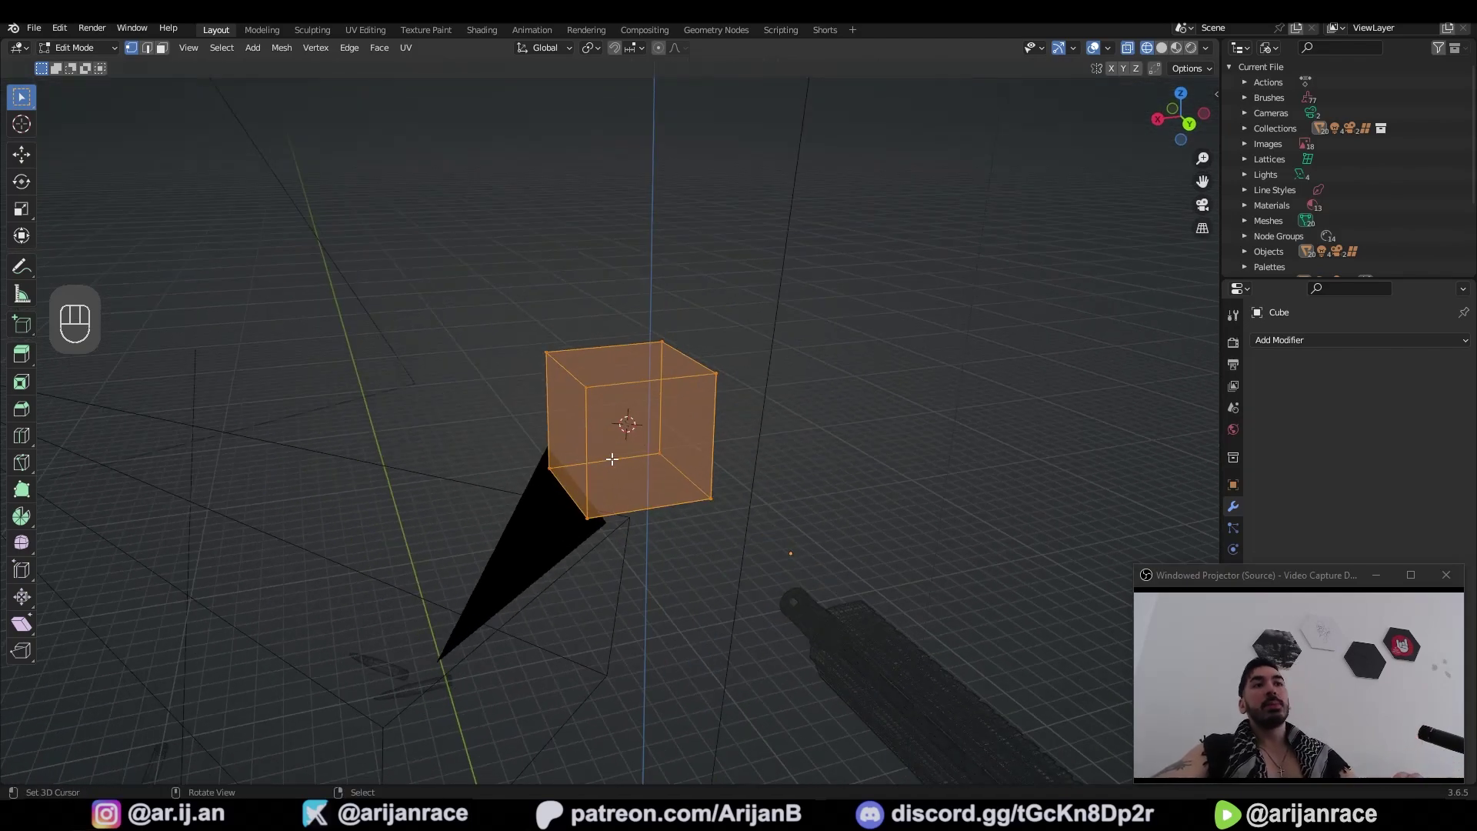
{"action": "left_click", "coordinate": [626, 458]}
{"action": "key", "text": "shift+d"}
{"action": "key", "text": "a"}
{"action": "key", "text": "shift+s"}
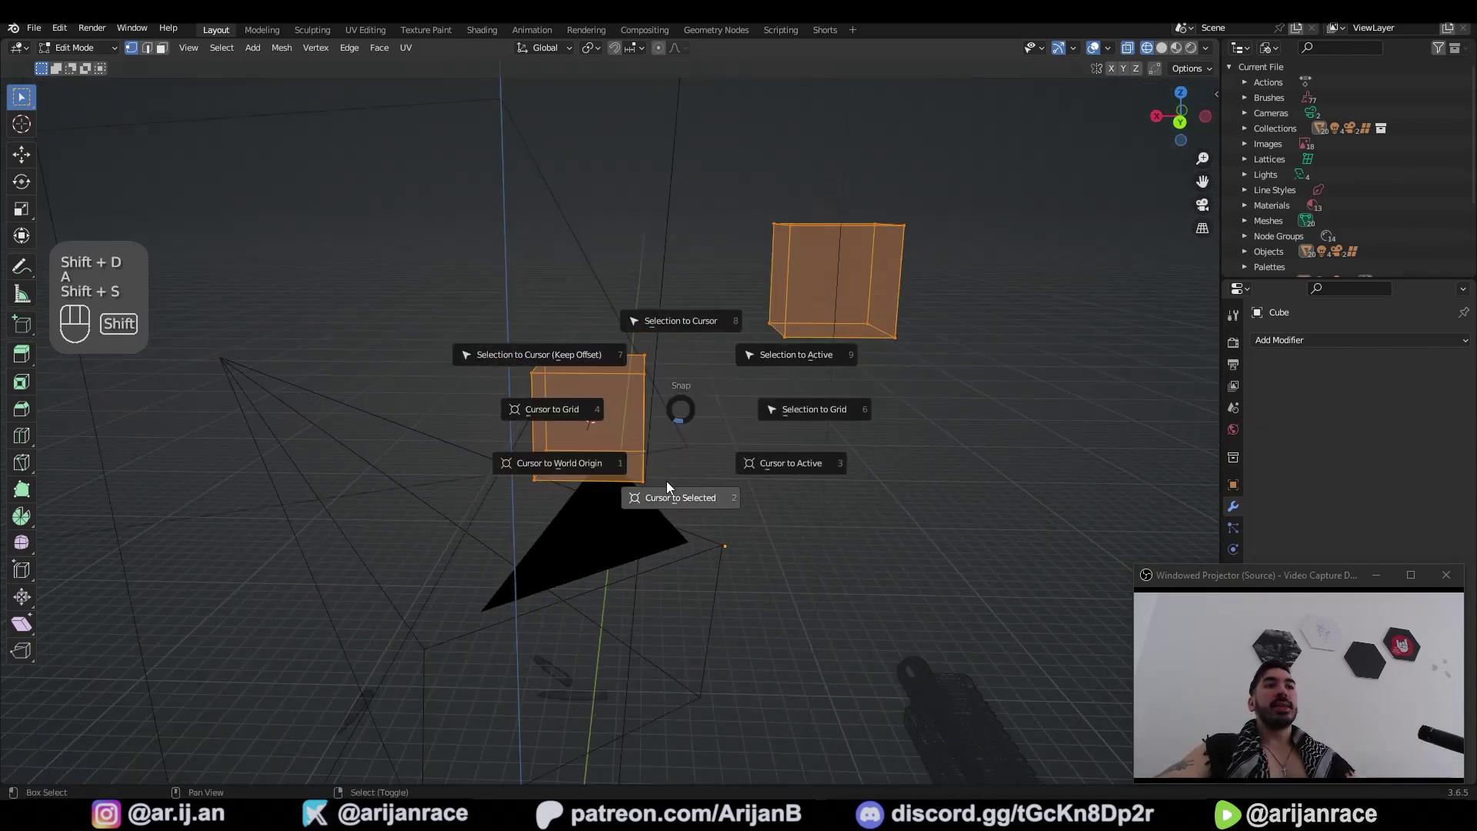
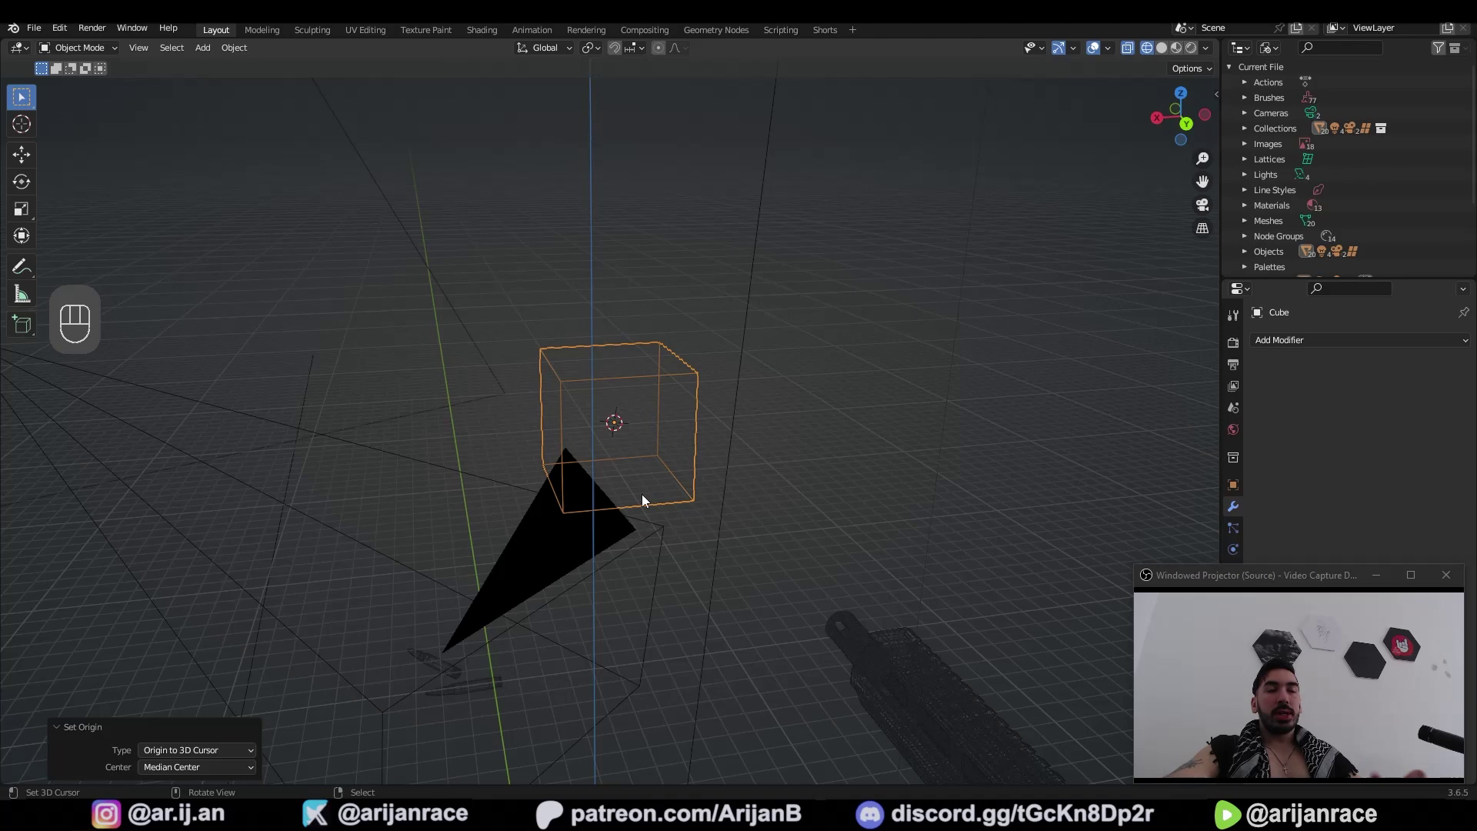
Step: In Edit Mode on the cube, face-select one face and snap the cursor to it
{"action": "key", "text": "g"}
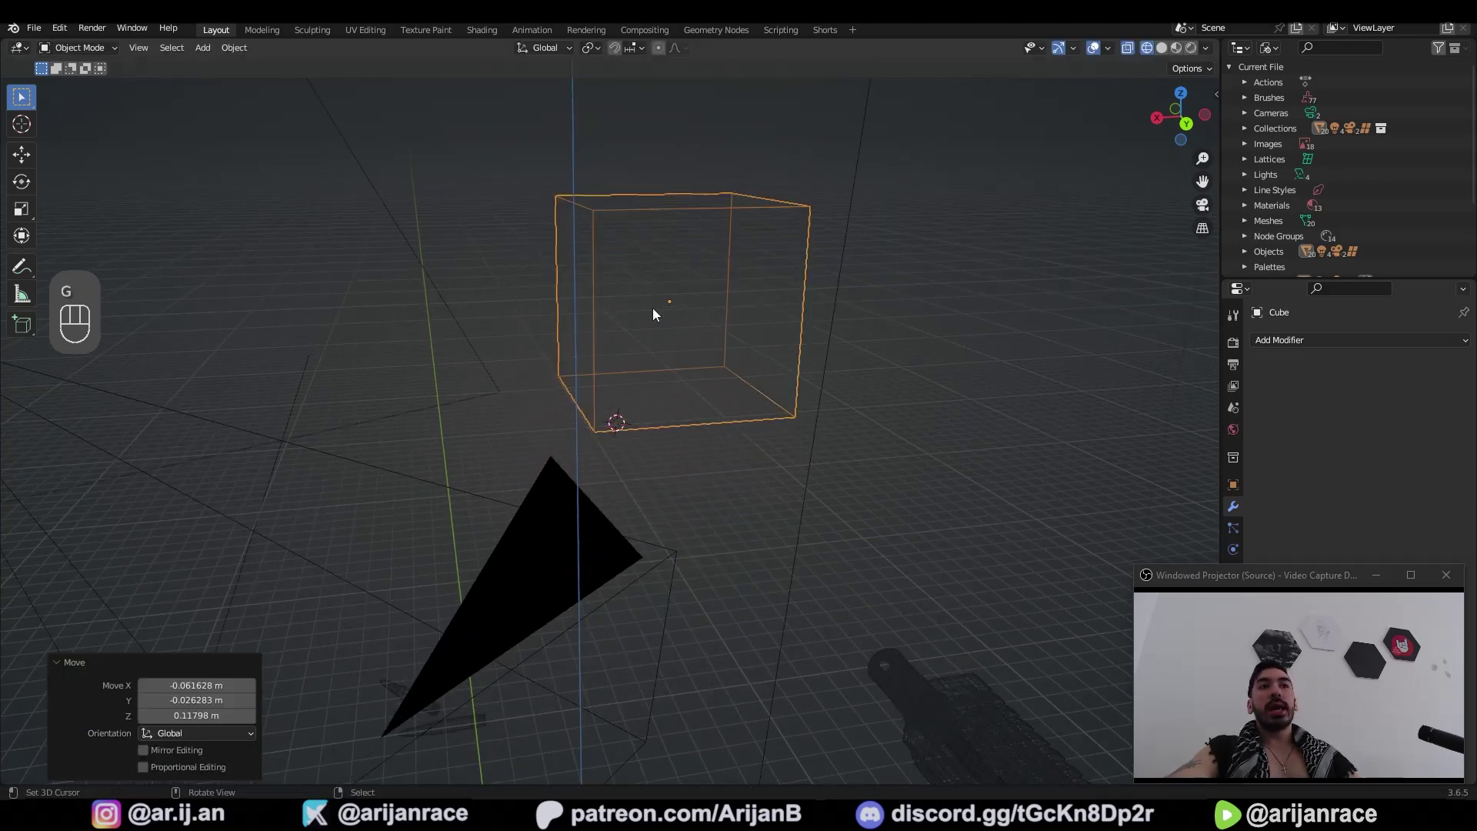
{"action": "key", "text": "Tab"}
{"action": "left_click", "coordinate": [682, 557]}
{"action": "key", "text": "3"}
{"action": "left_click", "coordinate": [623, 514]}
{"action": "key", "text": "shift+s"}
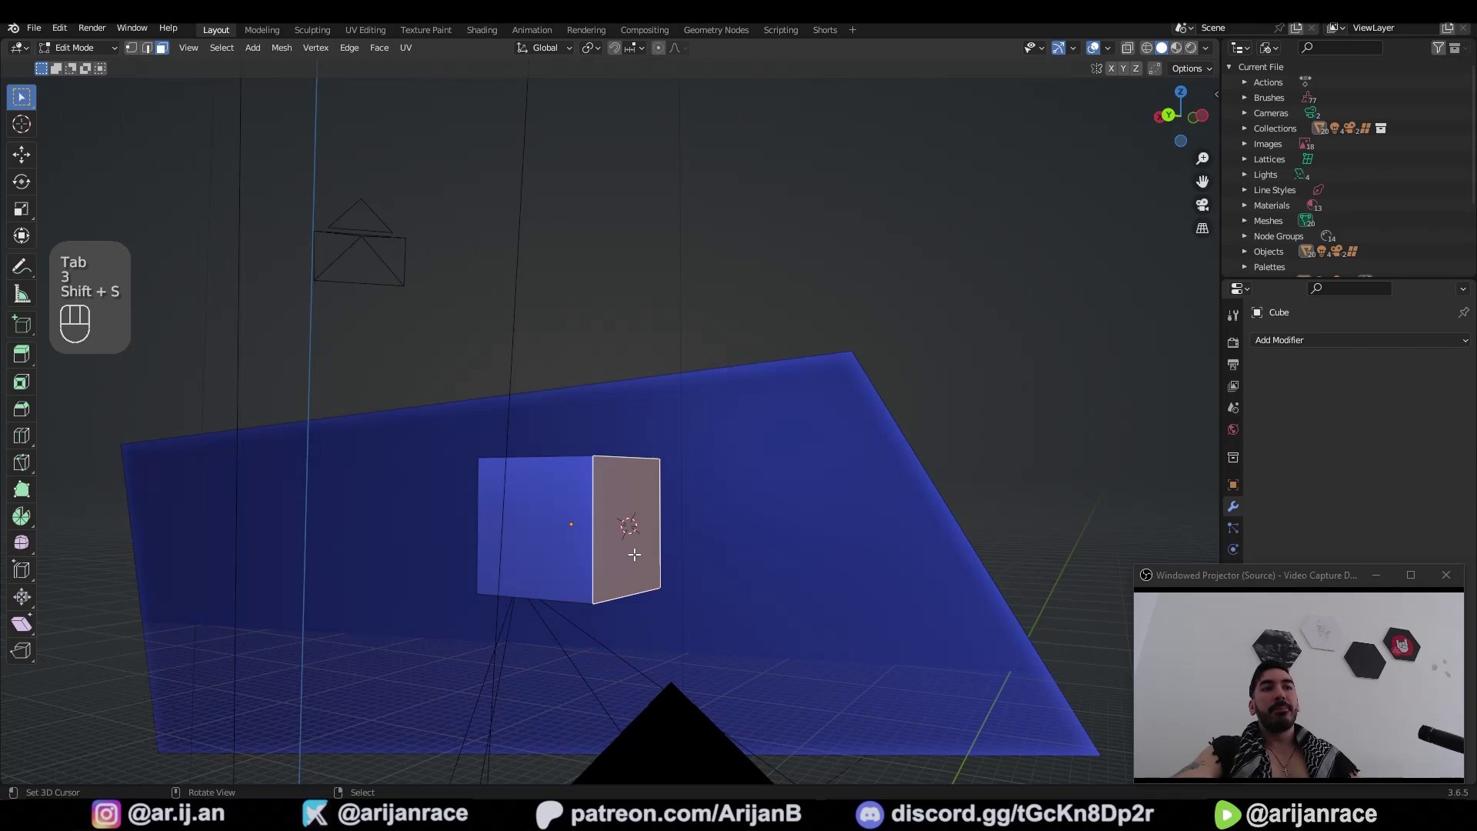
{"action": "key", "text": "Tab"}
Step: Reposition the selection with G and bring the rifle's receiver into view
{"action": "left_click_drag", "start_coordinate": [253, 56], "coordinate": [434, 116]}
{"action": "left_click", "coordinate": [654, 459]}
{"action": "middle_click", "coordinate": [776, 466]}
{"action": "key", "text": "g"}
{"action": "left_click", "coordinate": [757, 522]}
{"action": "middle_click", "coordinate": [742, 441]}
{"action": "left_click_drag", "start_coordinate": [798, 459], "coordinate": [852, 486]}
{"action": "middle_click", "coordinate": [888, 484]}
Step: Select the receiver side faces, snap the 3D cursor to them, and return to Object Mode
{"action": "key", "text": "Tab"}
{"action": "key", "text": "2"}
{"action": "left_click", "coordinate": [811, 449]}
{"action": "key", "text": "shift+s"}
{"action": "key", "text": "shift+s"}
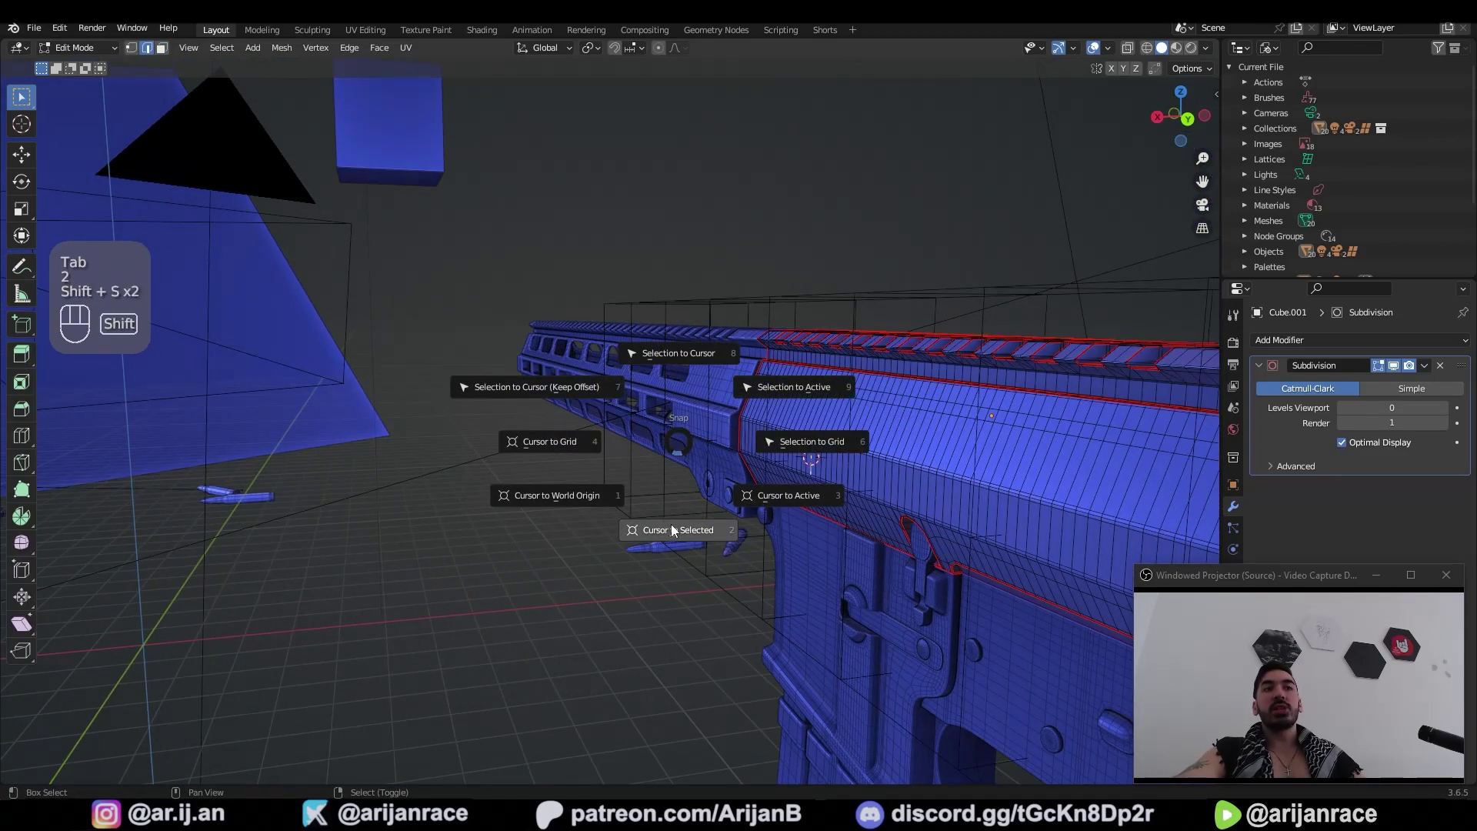
{"action": "key", "text": "Tab"}
{"action": "left_click", "coordinate": [477, 260]}
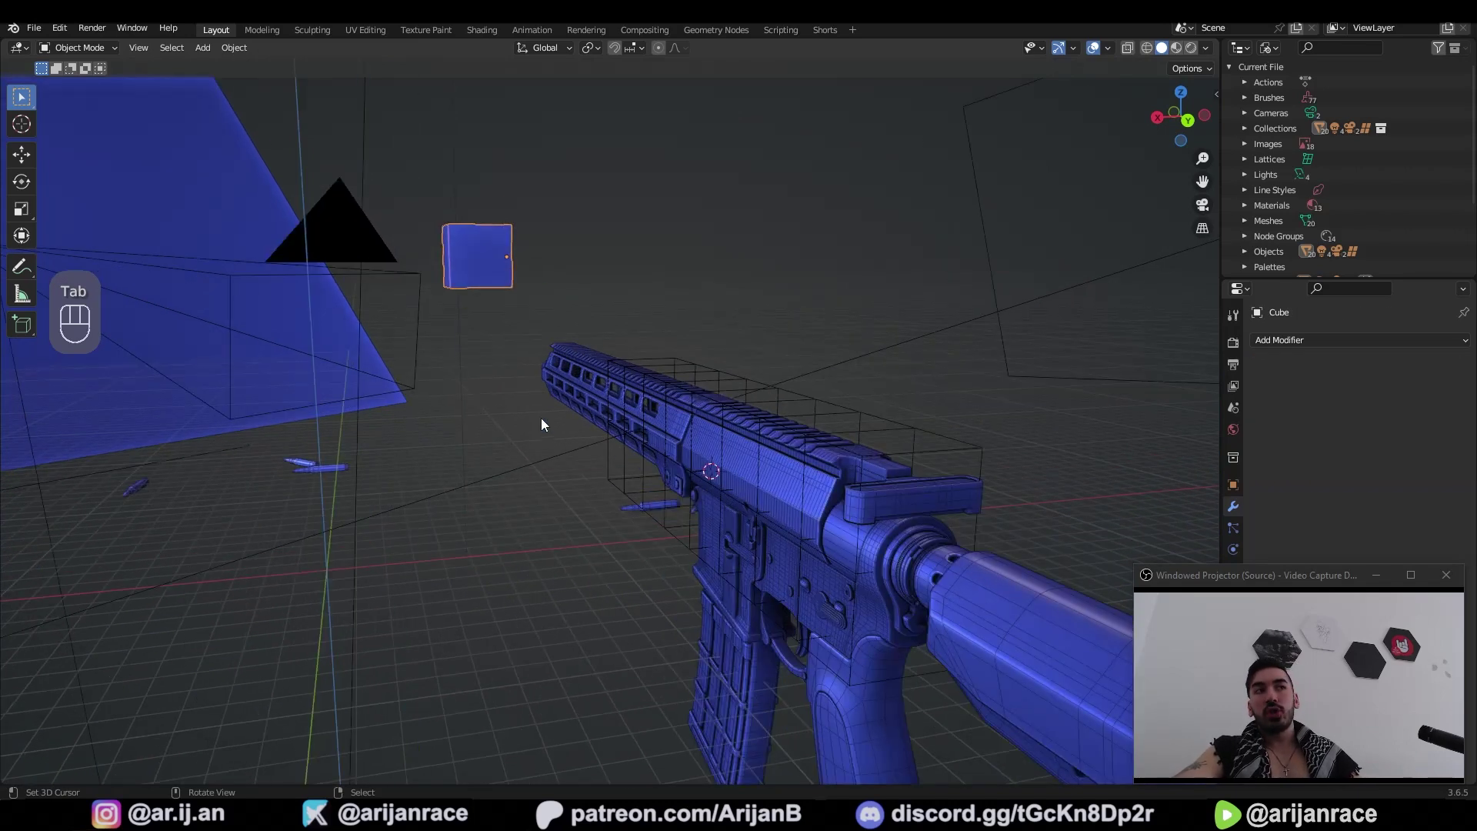
Step: Snap the cube onto the 3D cursor on the receiver and shrink it there
{"action": "key", "text": "shift+s"}
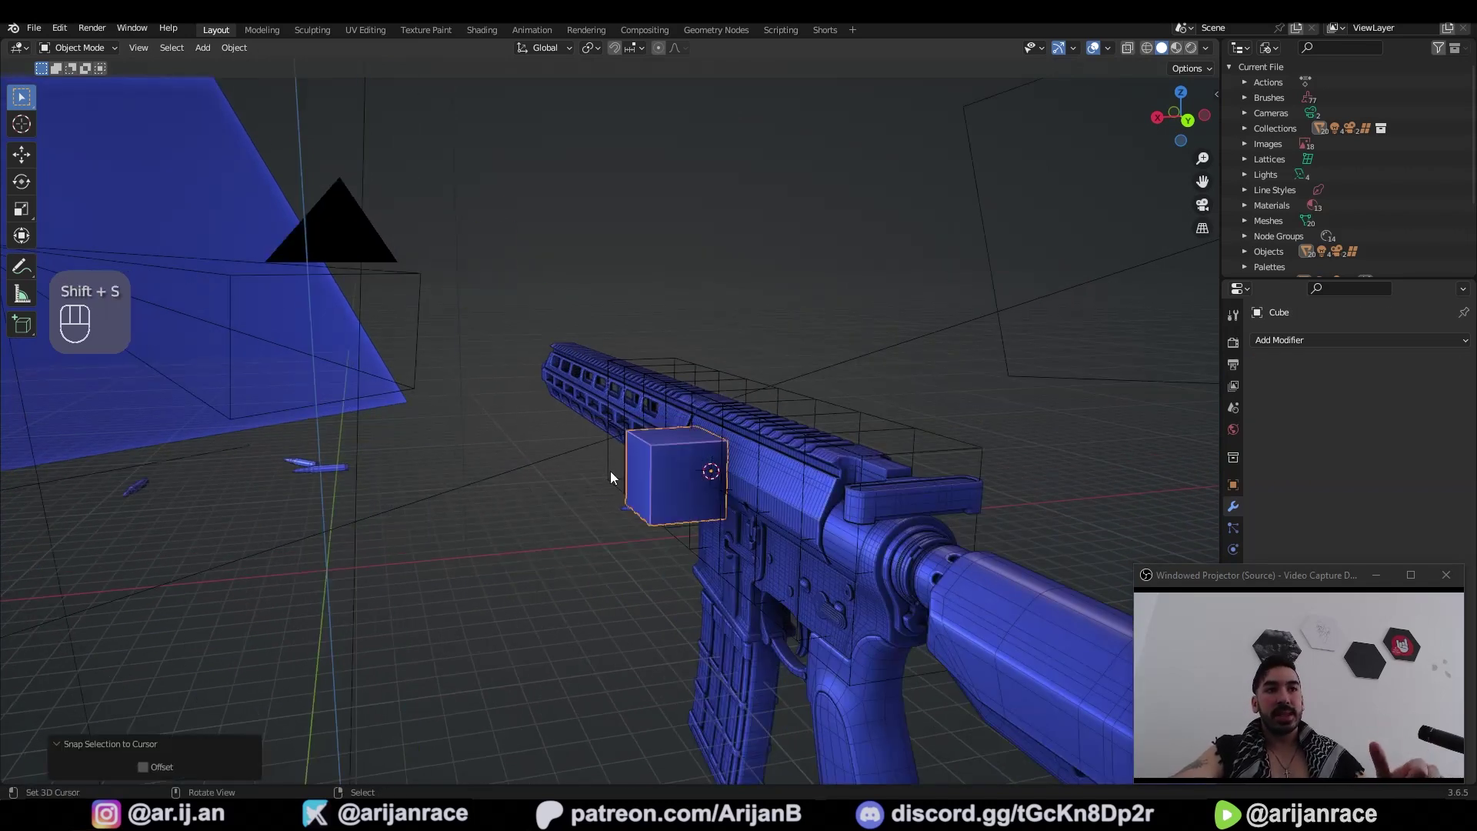
{"action": "left_click_drag", "start_coordinate": [812, 534], "coordinate": [719, 494]}
{"action": "key", "text": "s"}
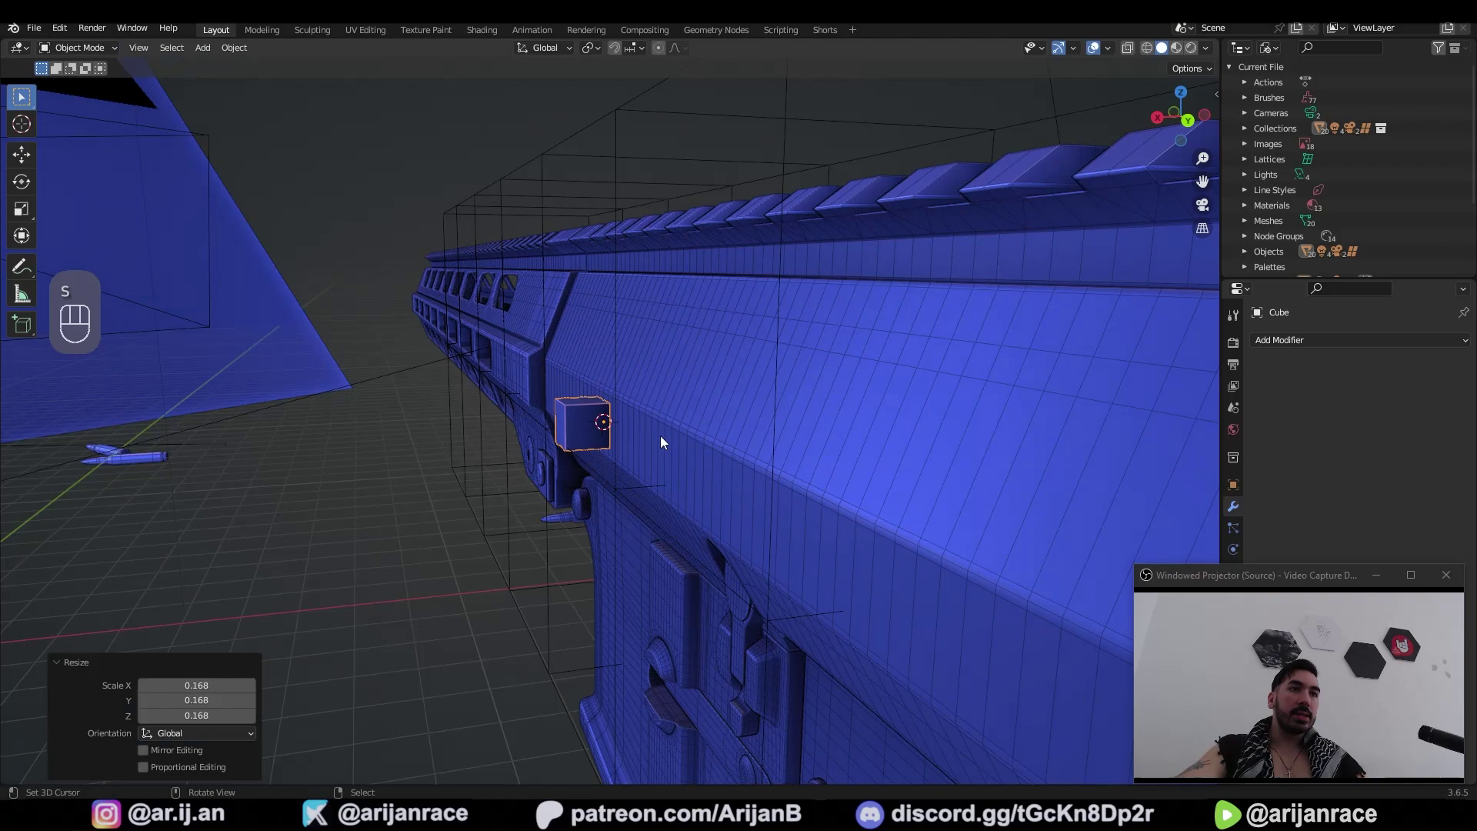
{"action": "key", "text": "g"}
{"action": "left_click", "coordinate": [644, 425]}
{"action": "left_click", "coordinate": [668, 456]}
Step: Refine the cube's size and position on the receiver with further scale and move adjustments
{"action": "key", "text": "shift+s"}
{"action": "left_click", "coordinate": [779, 437]}
{"action": "key", "text": "s"}
{"action": "left_click", "coordinate": [889, 517]}
{"action": "key", "text": "g"}
{"action": "left_click", "coordinate": [892, 539]}
{"action": "key", "text": "g"}
{"action": "left_click", "coordinate": [969, 551]}
Step: Adjust the cube around its peg tip so its origin sits at the tip
{"action": "left_click_drag", "start_coordinate": [987, 549], "coordinate": [843, 496]}
{"action": "left_click", "coordinate": [842, 496]}
{"action": "left_click_drag", "start_coordinate": [730, 374], "coordinate": [799, 356]}
{"action": "left_click", "coordinate": [799, 357]}
{"action": "left_click", "coordinate": [686, 389]}
{"action": "left_click", "coordinate": [602, 372]}
{"action": "left_click", "coordinate": [769, 436]}
{"action": "left_click", "coordinate": [665, 435]}
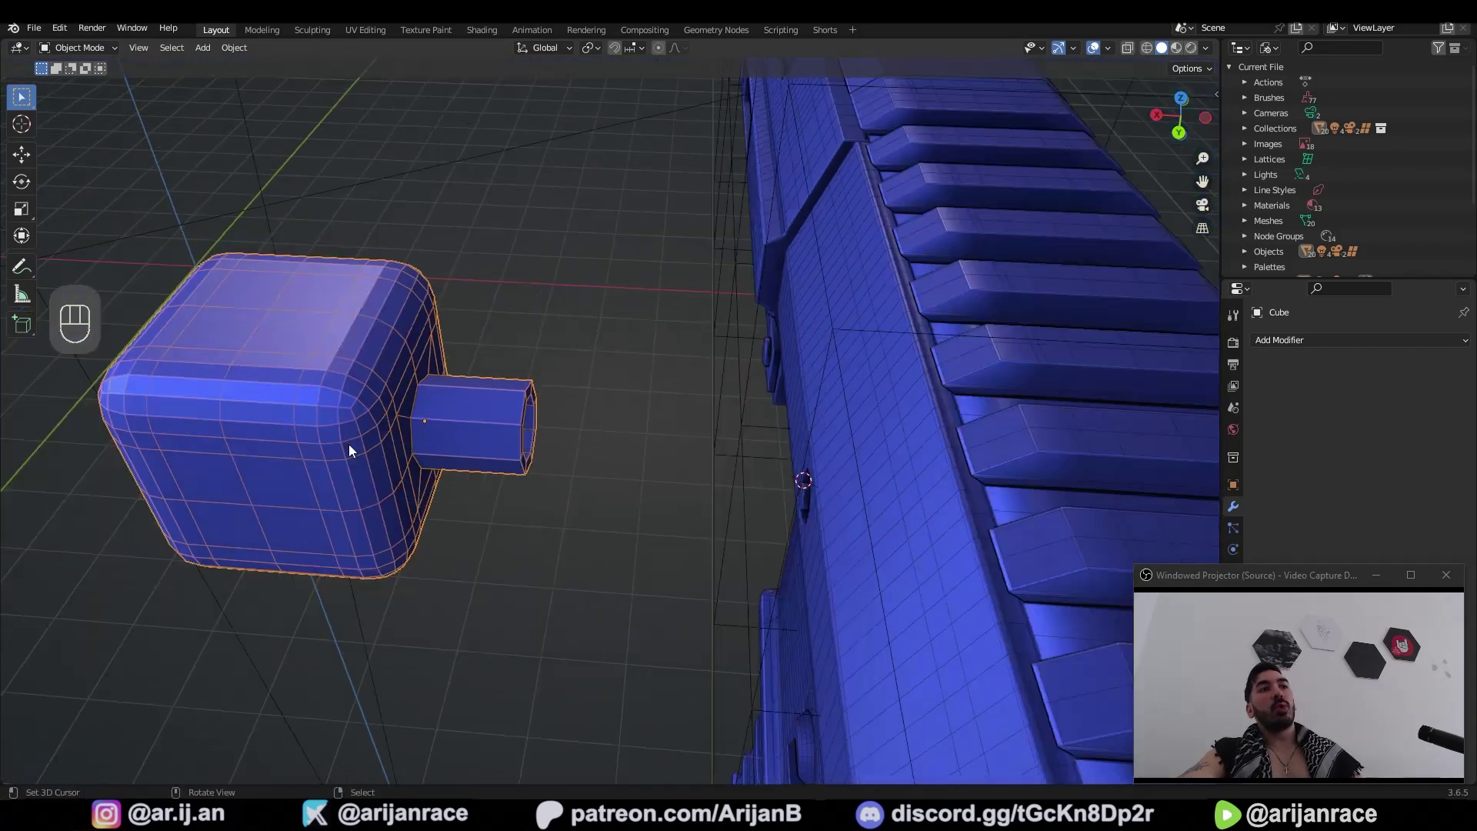
{"action": "key", "text": "g"}
{"action": "left_click", "coordinate": [587, 414]}
{"action": "left_click_drag", "start_coordinate": [544, 425], "coordinate": [482, 450]}
{"action": "left_click", "coordinate": [484, 451]}
Step: In Edit Mode, vertex-select the small bolt hole and snap the 3D cursor to it
{"action": "key", "text": "Tab"}
{"action": "key", "text": "1"}
{"action": "left_click", "coordinate": [514, 308]}
{"action": "key", "text": "z"}
{"action": "key", "text": "shift+s"}
{"action": "key", "text": "Tab"}
{"action": "key", "text": "z"}
Step: Snap the rounded block onto the 3D cursor at the bolt hole
{"action": "left_click_drag", "start_coordinate": [231, 52], "coordinate": [470, 115]}
{"action": "left_click", "coordinate": [545, 386]}
{"action": "key", "text": "z"}
{"action": "key", "text": "shift+s"}
{"action": "left_click", "coordinate": [757, 457]}
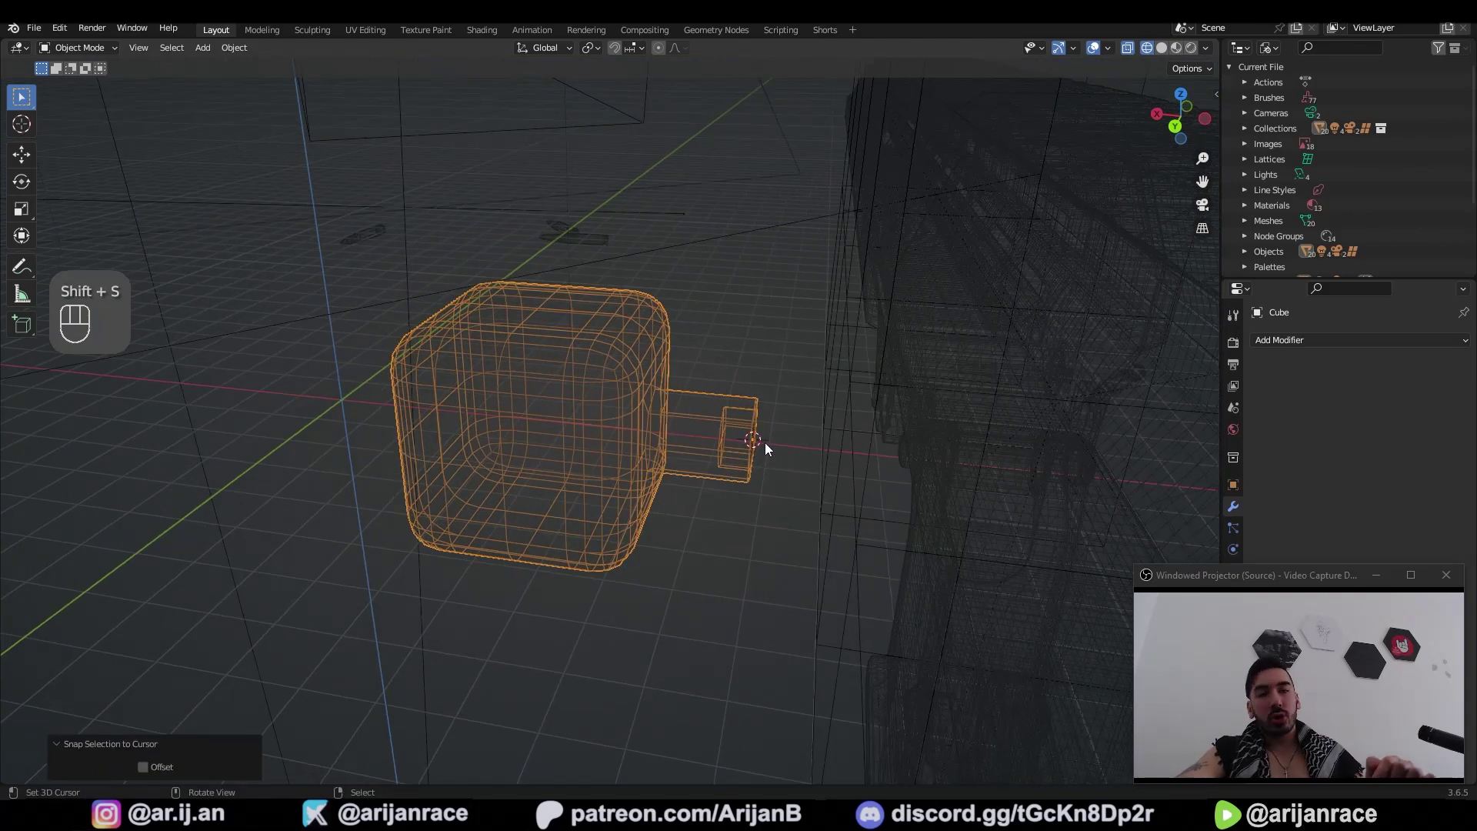
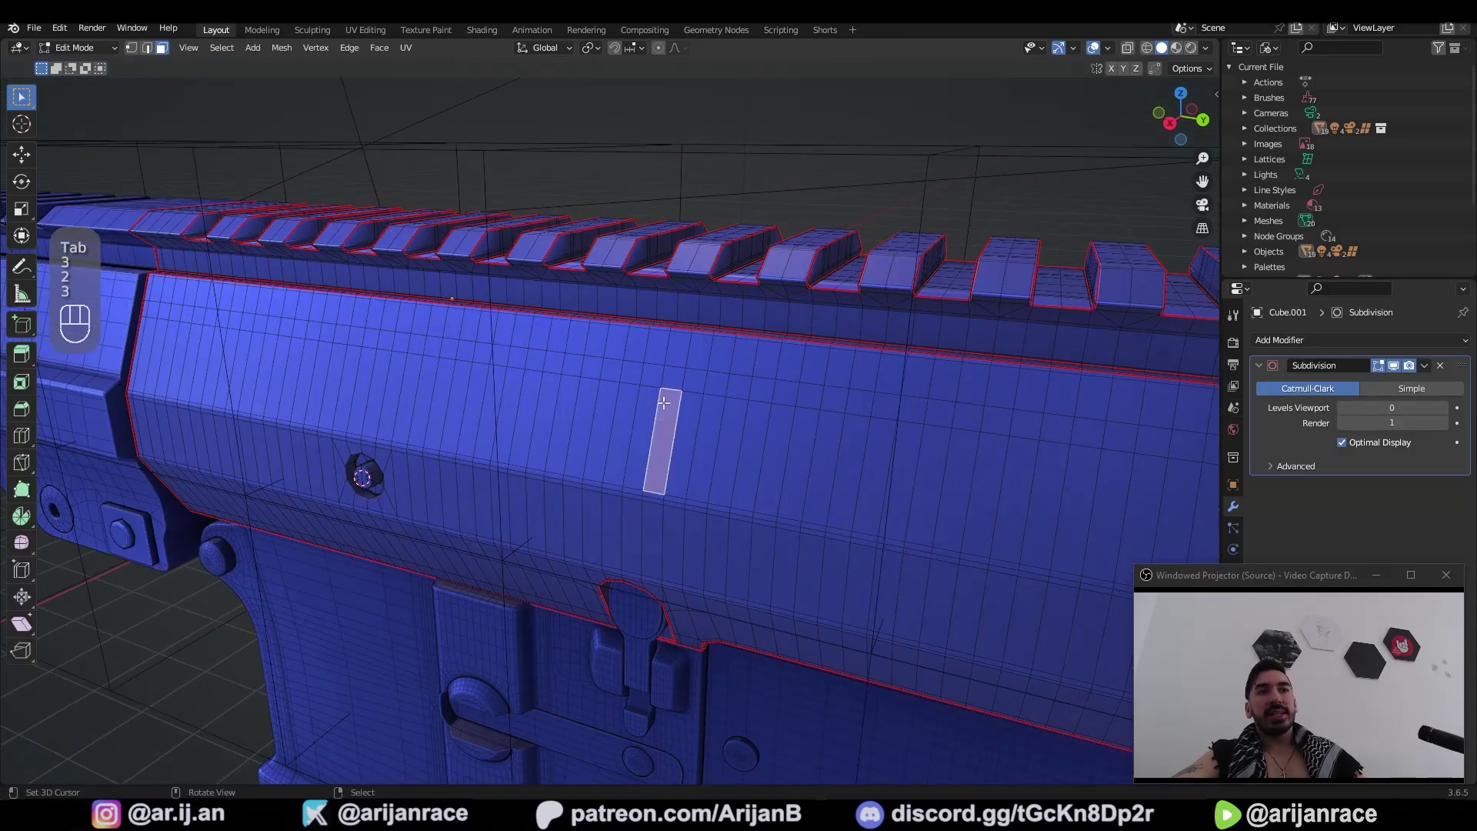
Step: Select the narrow rectangular panel face and snap the 3D cursor to it
{"action": "key", "text": "shift+s"}
{"action": "left_click", "coordinate": [665, 468]}
{"action": "left_click", "coordinate": [618, 435]}
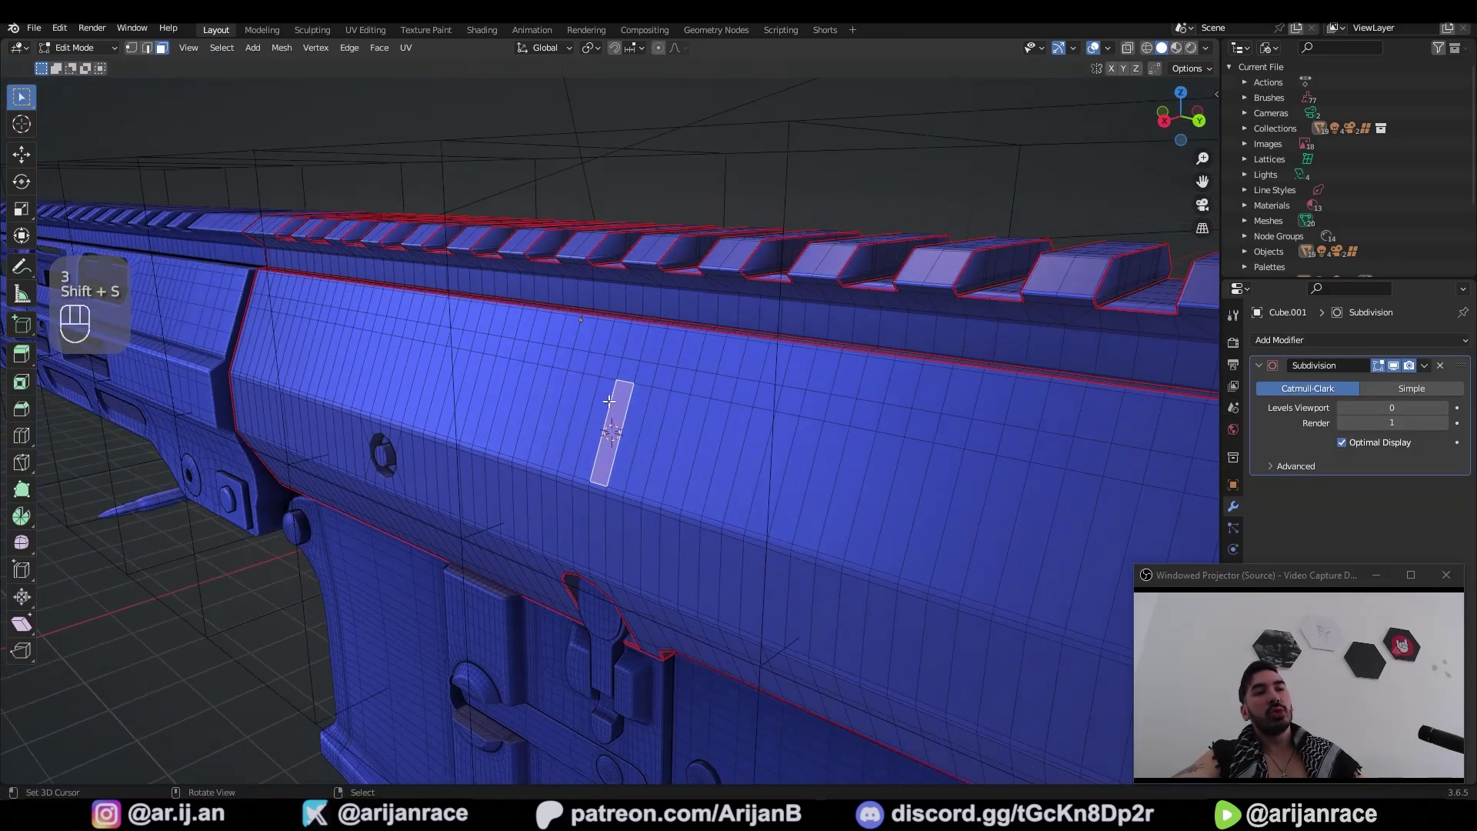
{"action": "left_click", "coordinate": [647, 410]}
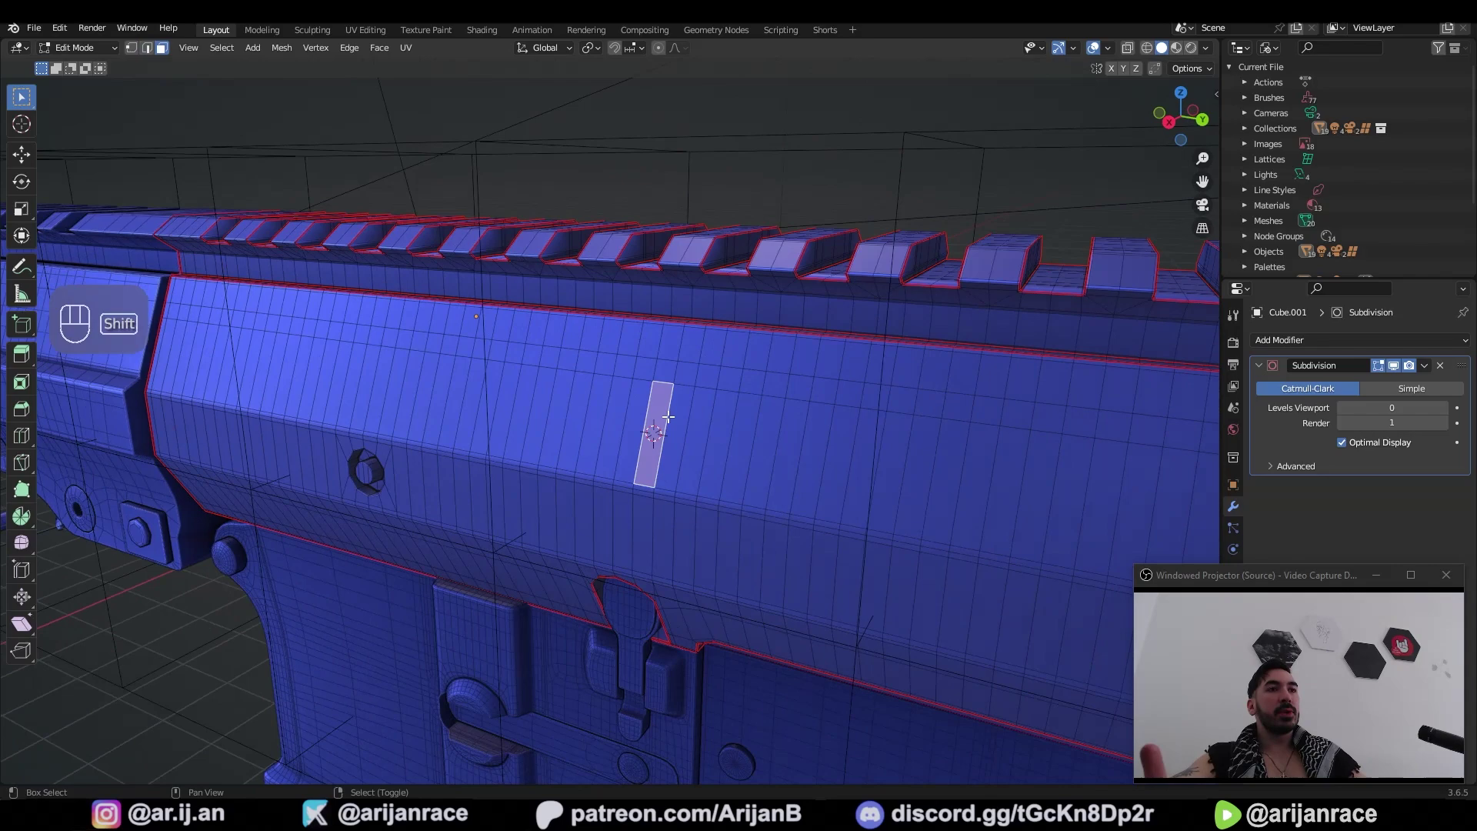
{"action": "left_click", "coordinate": [516, 444]}
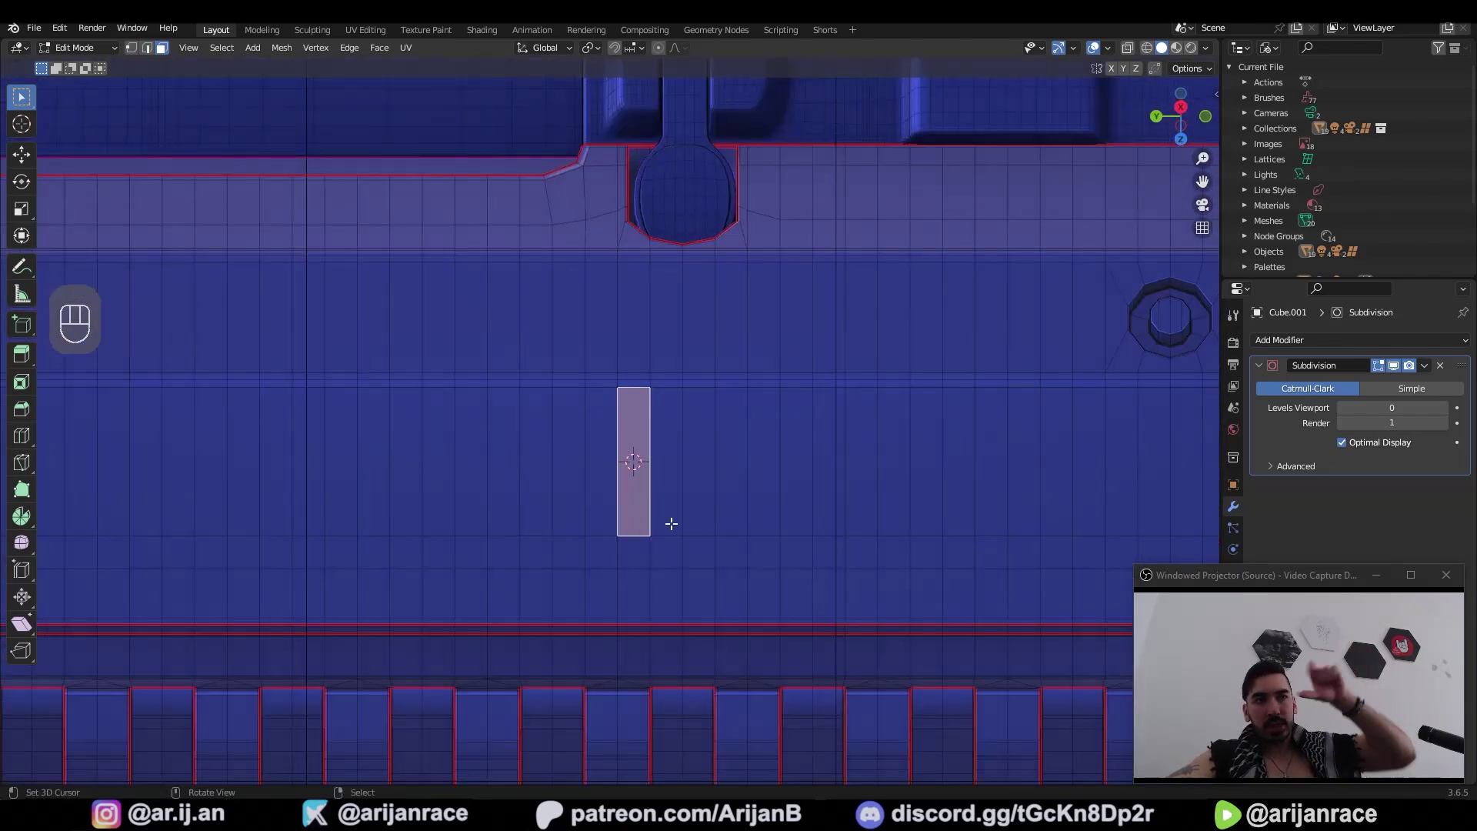
Step: Back in Object Mode, add a circle mesh at the 3D cursor via Shift+A
{"action": "key", "text": "Tab"}
{"action": "key", "text": "shift+a"}
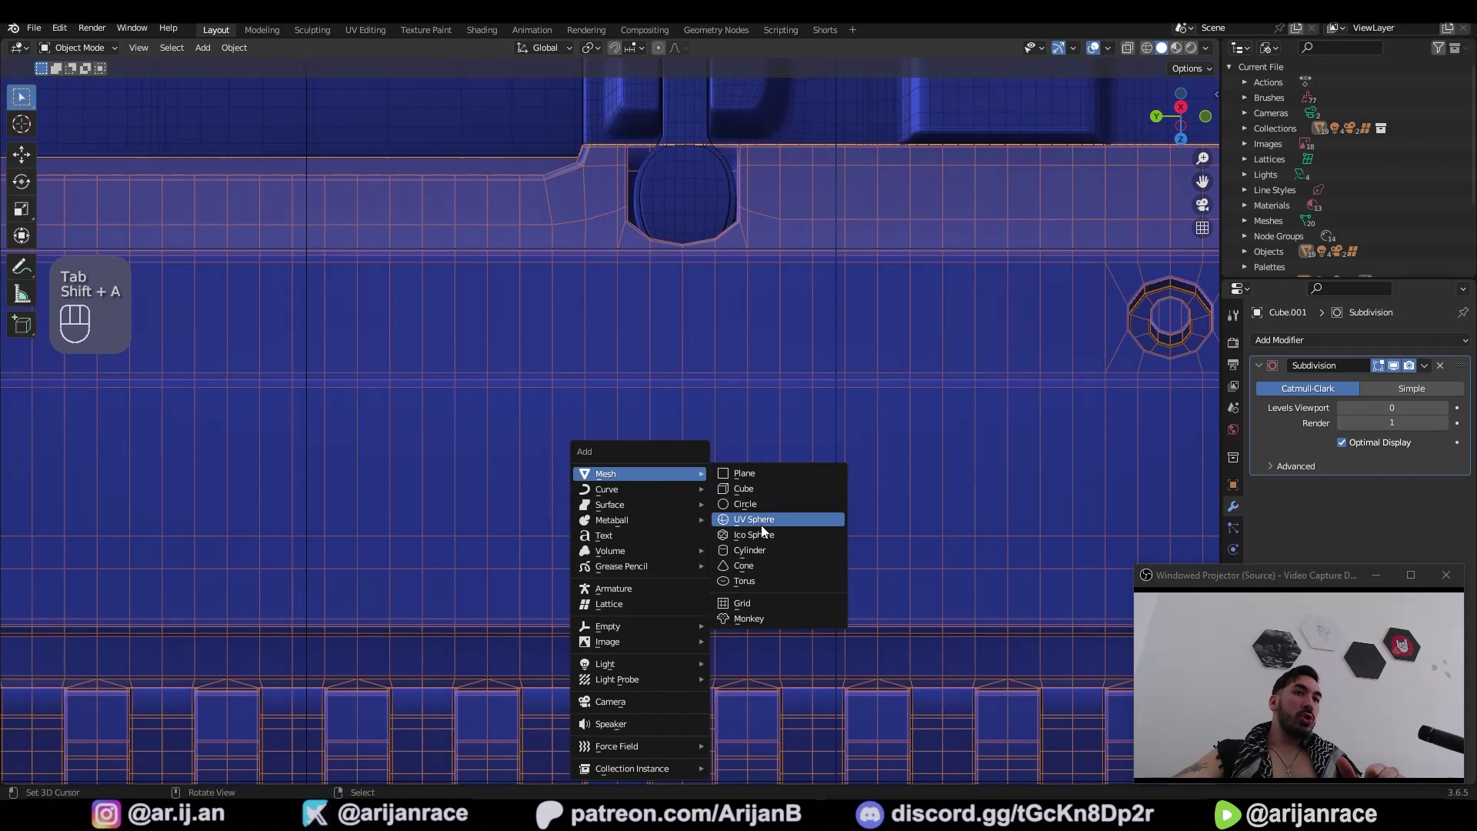
{"action": "left_click_drag", "start_coordinate": [186, 680], "coordinate": [181, 712]}
{"action": "key", "text": "Tab"}
{"action": "key", "text": "1"}
{"action": "key", "text": "f"}
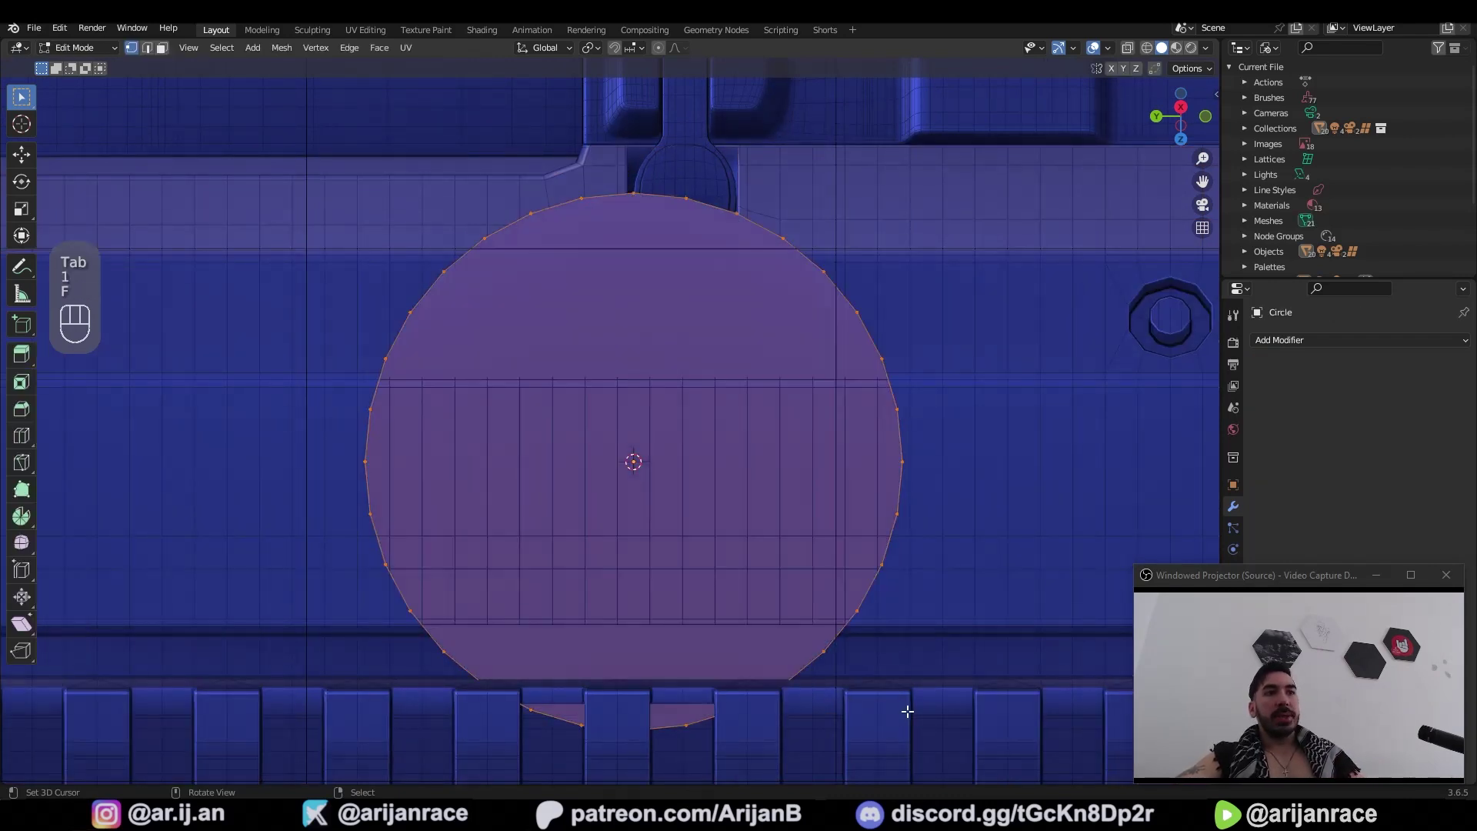
Step: Scale the circle down and settle it onto the receiver's side next to the panel
{"action": "key", "text": "s"}
{"action": "key", "text": "KP_1"}
{"action": "left_click_drag", "start_coordinate": [970, 413], "coordinate": [750, 463]}
{"action": "left_click_drag", "start_coordinate": [546, 434], "coordinate": [771, 397]}
{"action": "left_click_drag", "start_coordinate": [810, 393], "coordinate": [838, 388]}
{"action": "left_click_drag", "start_coordinate": [782, 371], "coordinate": [720, 368]}
{"action": "left_click_drag", "start_coordinate": [710, 359], "coordinate": [606, 381]}
{"action": "middle_click", "coordinate": [481, 386]}
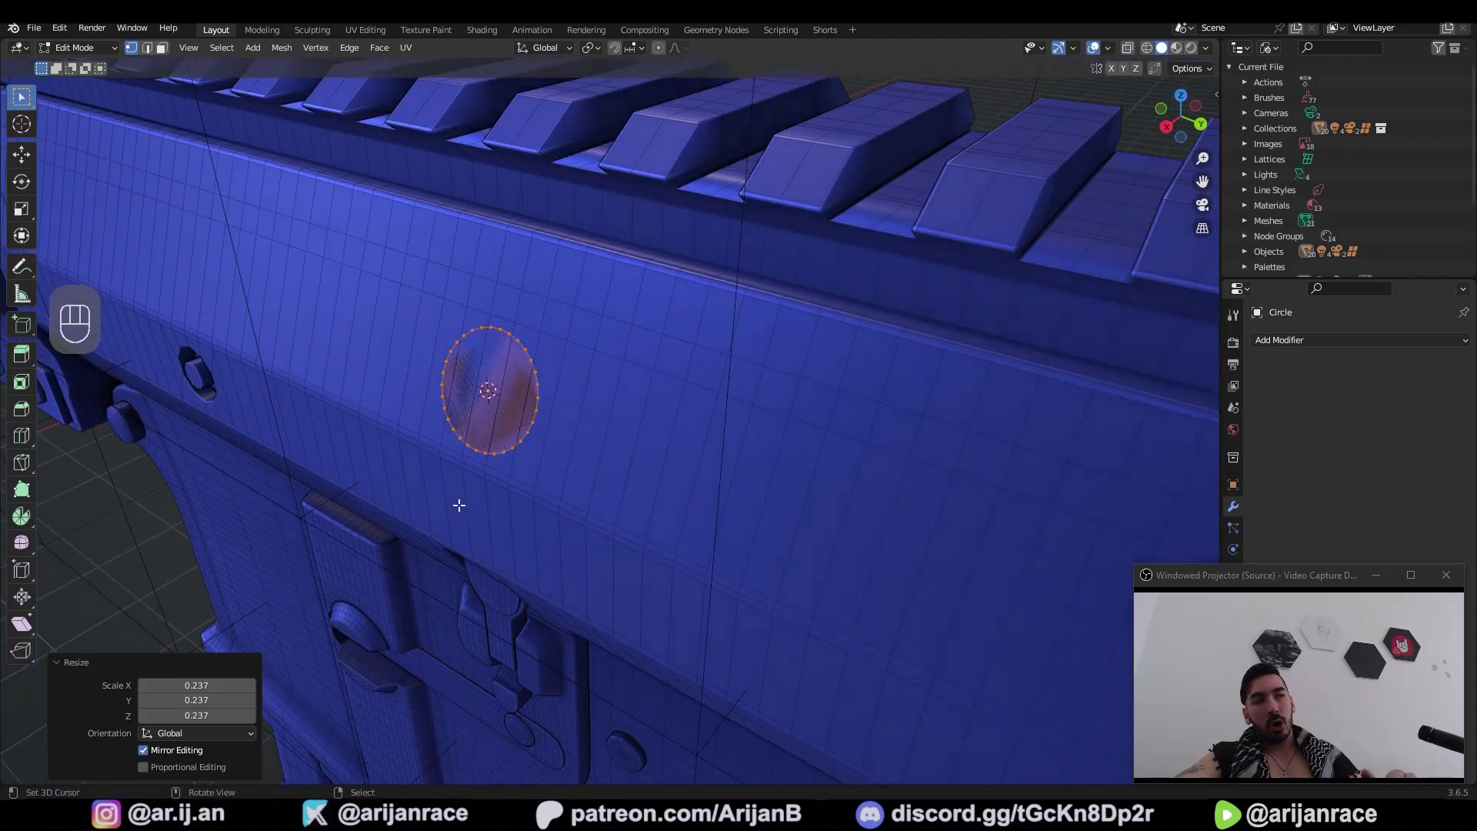
{"action": "left_click_drag", "start_coordinate": [593, 56], "coordinate": [611, 52]}
{"action": "left_click_drag", "start_coordinate": [615, 52], "coordinate": [535, 464]}
{"action": "key", "text": "g"}
Step: In Edit Mode, face-select the circle and snap the cursor to it
{"action": "key", "text": "Tab"}
{"action": "key", "text": "Tab"}
{"action": "left_click", "coordinate": [677, 390]}
{"action": "key", "text": "Tab"}
{"action": "key", "text": "3"}
{"action": "left_click", "coordinate": [682, 383]}
{"action": "key", "text": "shift+s"}
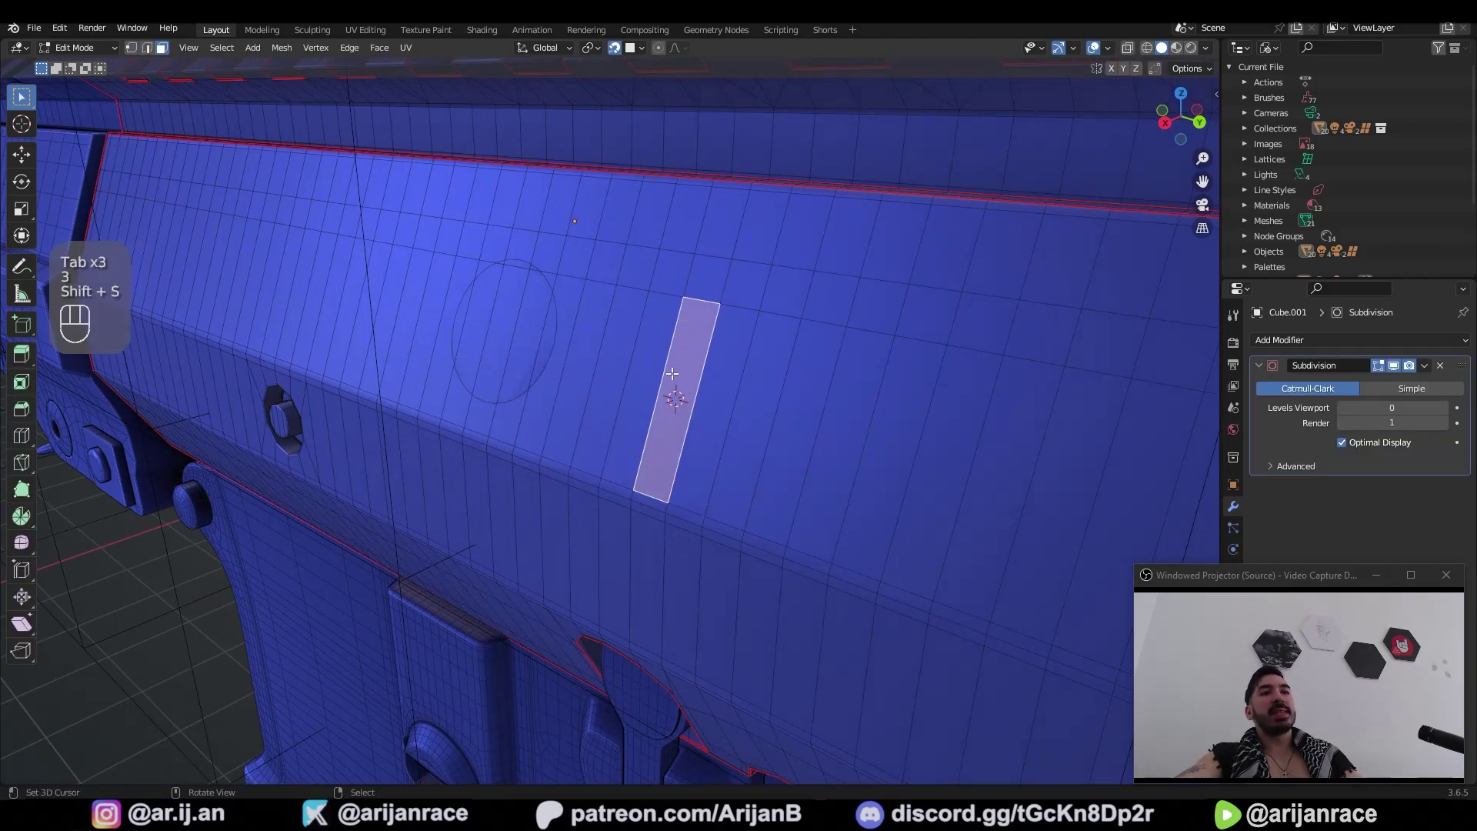
Step: Enable face-project snapping and slide the circle along the receiver's surface
{"action": "key", "text": "1"}
{"action": "key", "text": "3"}
{"action": "key", "text": "shift+s"}
{"action": "key", "text": "1"}
{"action": "key", "text": "Tab"}
{"action": "key", "text": "shift+s"}
{"action": "key", "text": "Tab"}
{"action": "key", "text": "q"}
{"action": "key", "text": "x"}
{"action": "left_click", "coordinate": [615, 49]}
{"action": "left_click_drag", "start_coordinate": [637, 53], "coordinate": [441, 327]}
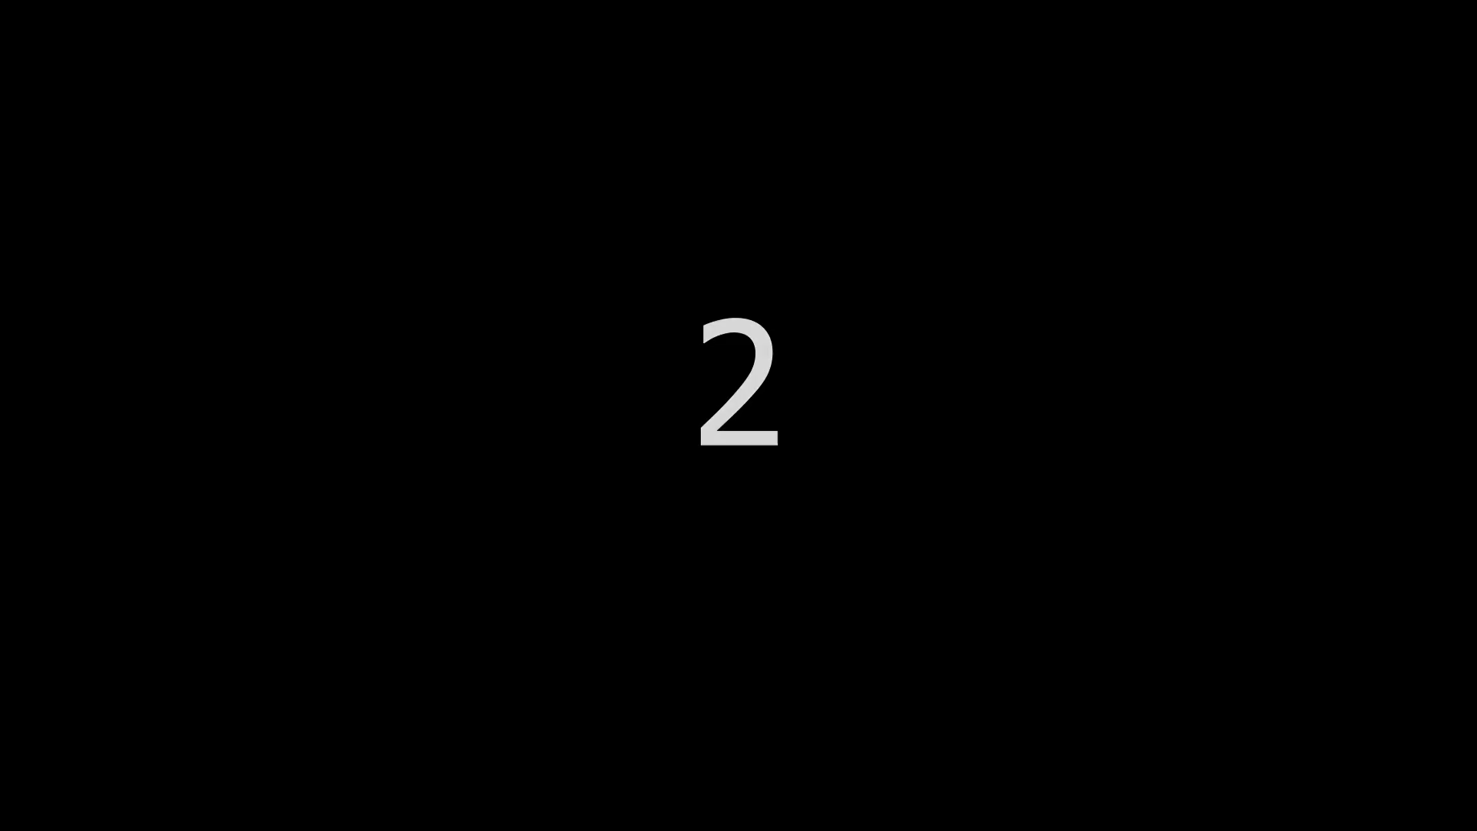
Step: Try rotating and scaling the cube, which still pivots about its own origin
{"action": "key", "text": "r"}
{"action": "key", "text": "r"}
{"action": "key", "text": "s"}
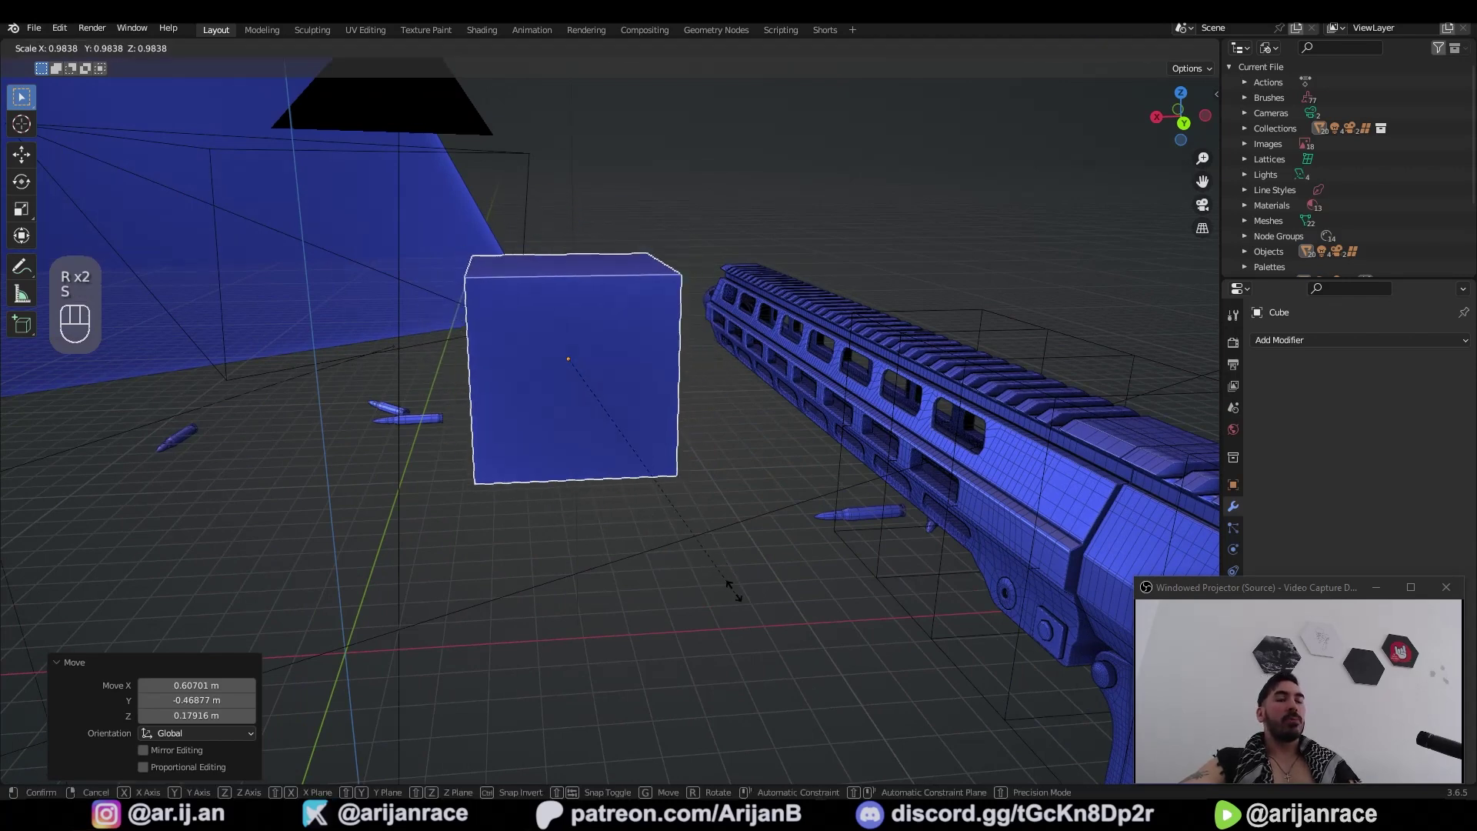
{"action": "key", "text": "r"}
{"action": "key", "text": "s"}
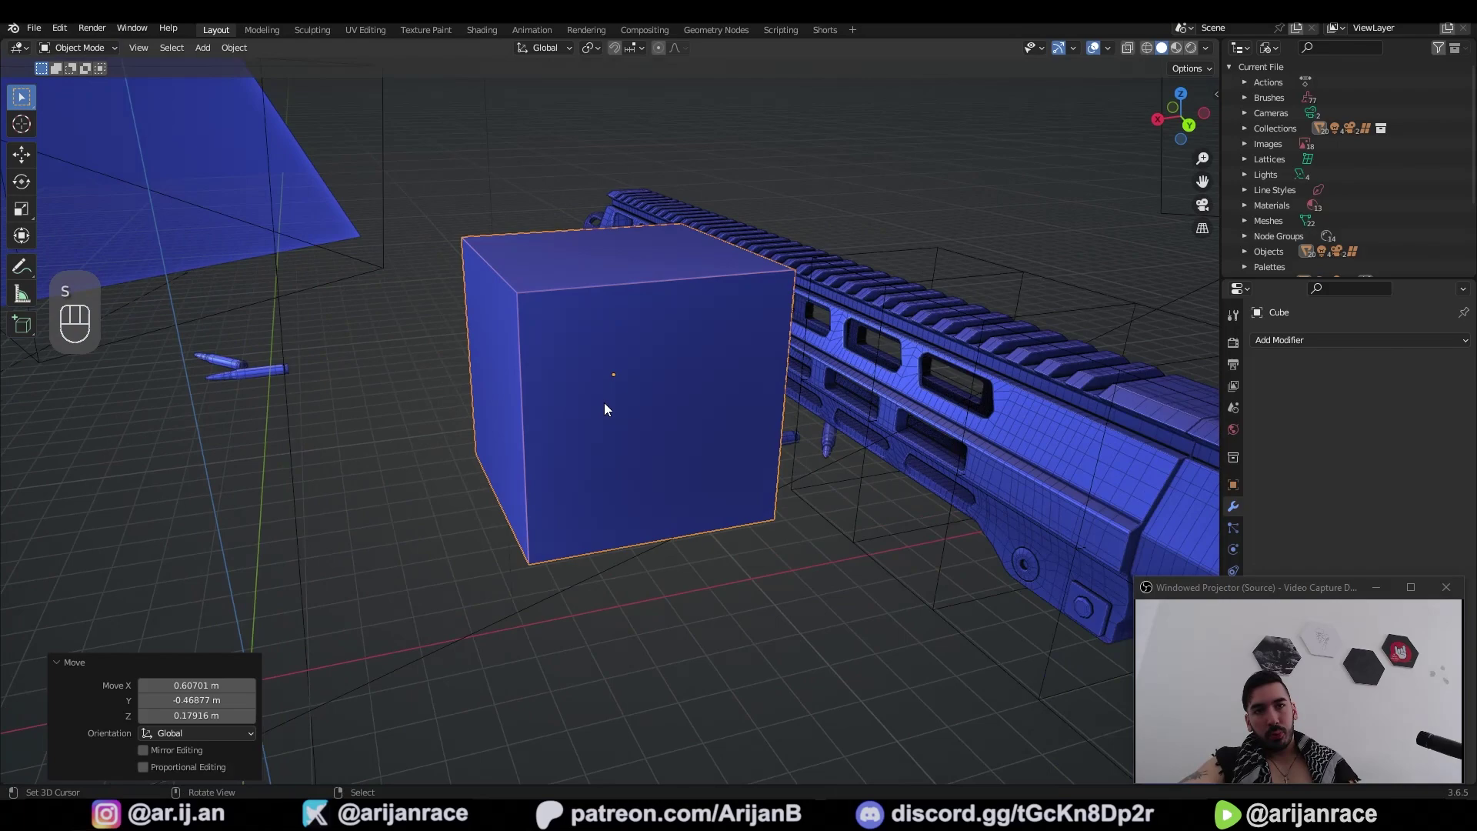
Step: Place the 3D cursor in empty space, set the cube's origin to it and rotate around it
{"action": "key", "text": "ctrl+shift+Tab"}
{"action": "left_click", "coordinate": [825, 406]}
{"action": "left_click_drag", "start_coordinate": [716, 457], "coordinate": [781, 468]}
{"action": "left_click", "coordinate": [855, 466]}
{"action": "left_click_drag", "start_coordinate": [883, 470], "coordinate": [796, 475]}
{"action": "left_click", "coordinate": [769, 474]}
{"action": "left_click", "coordinate": [695, 496]}
{"action": "key", "text": "r"}
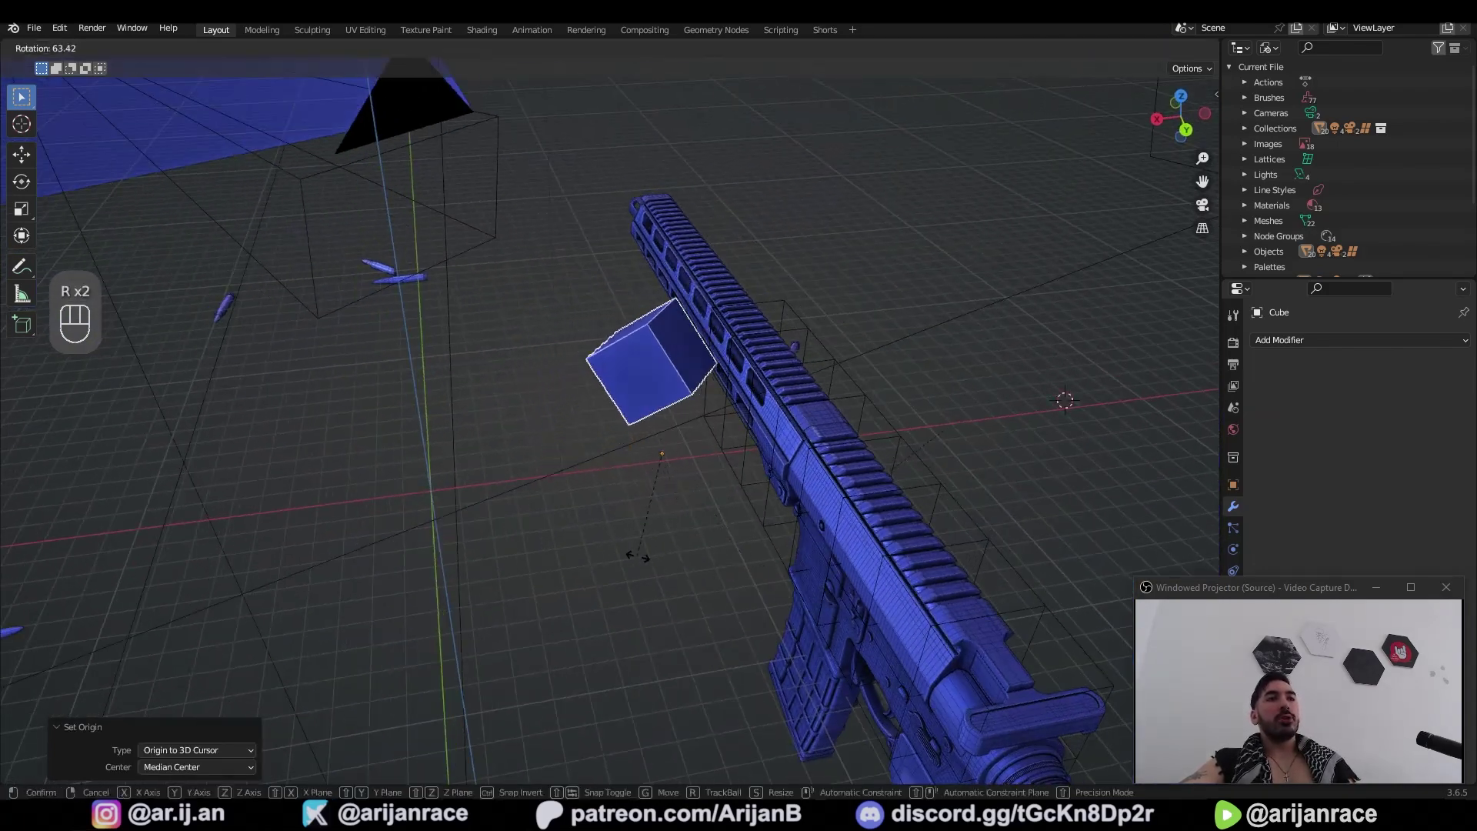
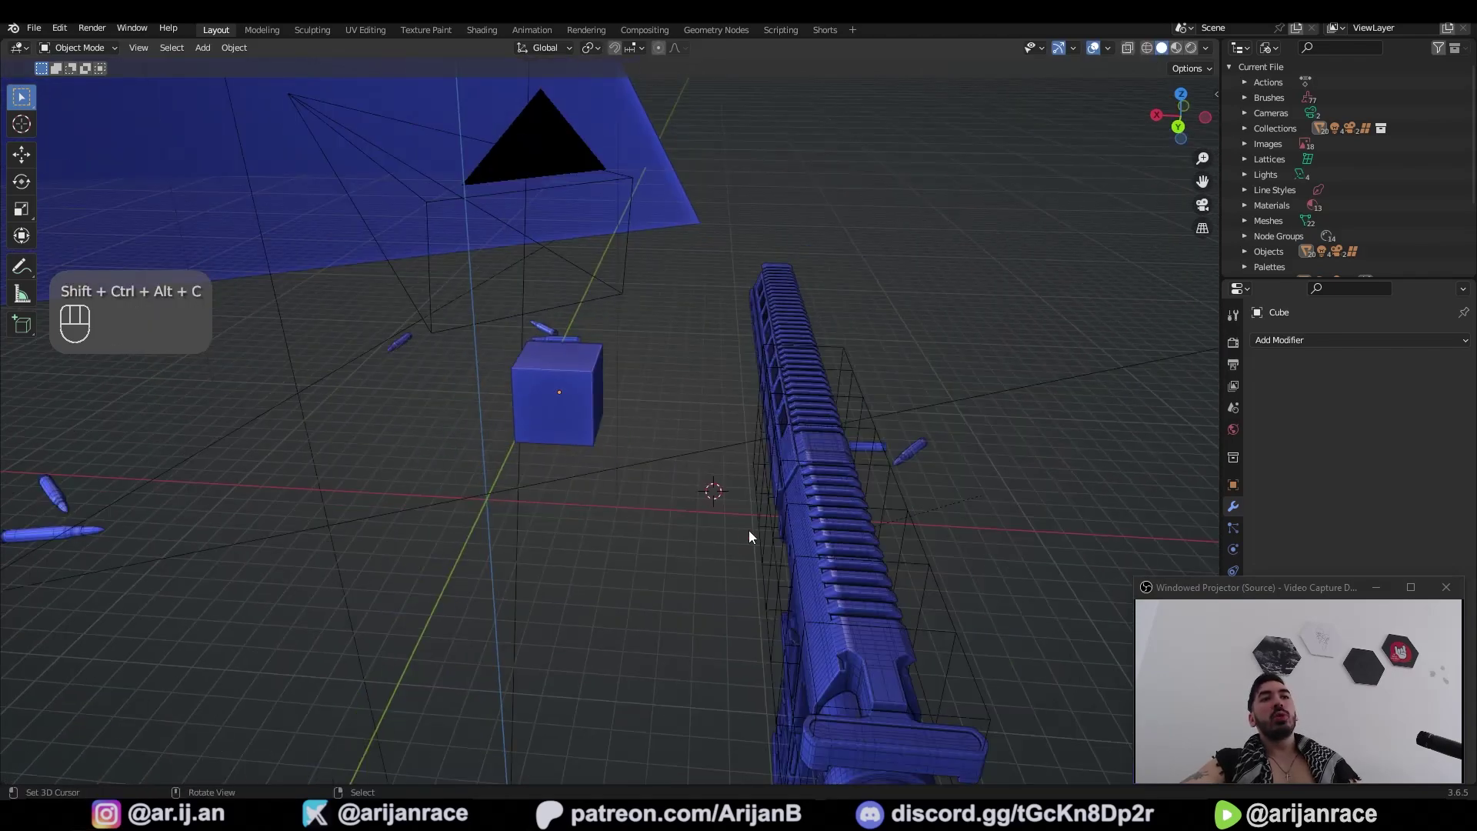
Step: Rotate and scale the cube around the 3D cursor while inspecting from other angles
{"action": "left_click_drag", "start_coordinate": [704, 547], "coordinate": [635, 546]}
{"action": "left_click_drag", "start_coordinate": [615, 522], "coordinate": [645, 522]}
{"action": "left_click_drag", "start_coordinate": [766, 548], "coordinate": [802, 532]}
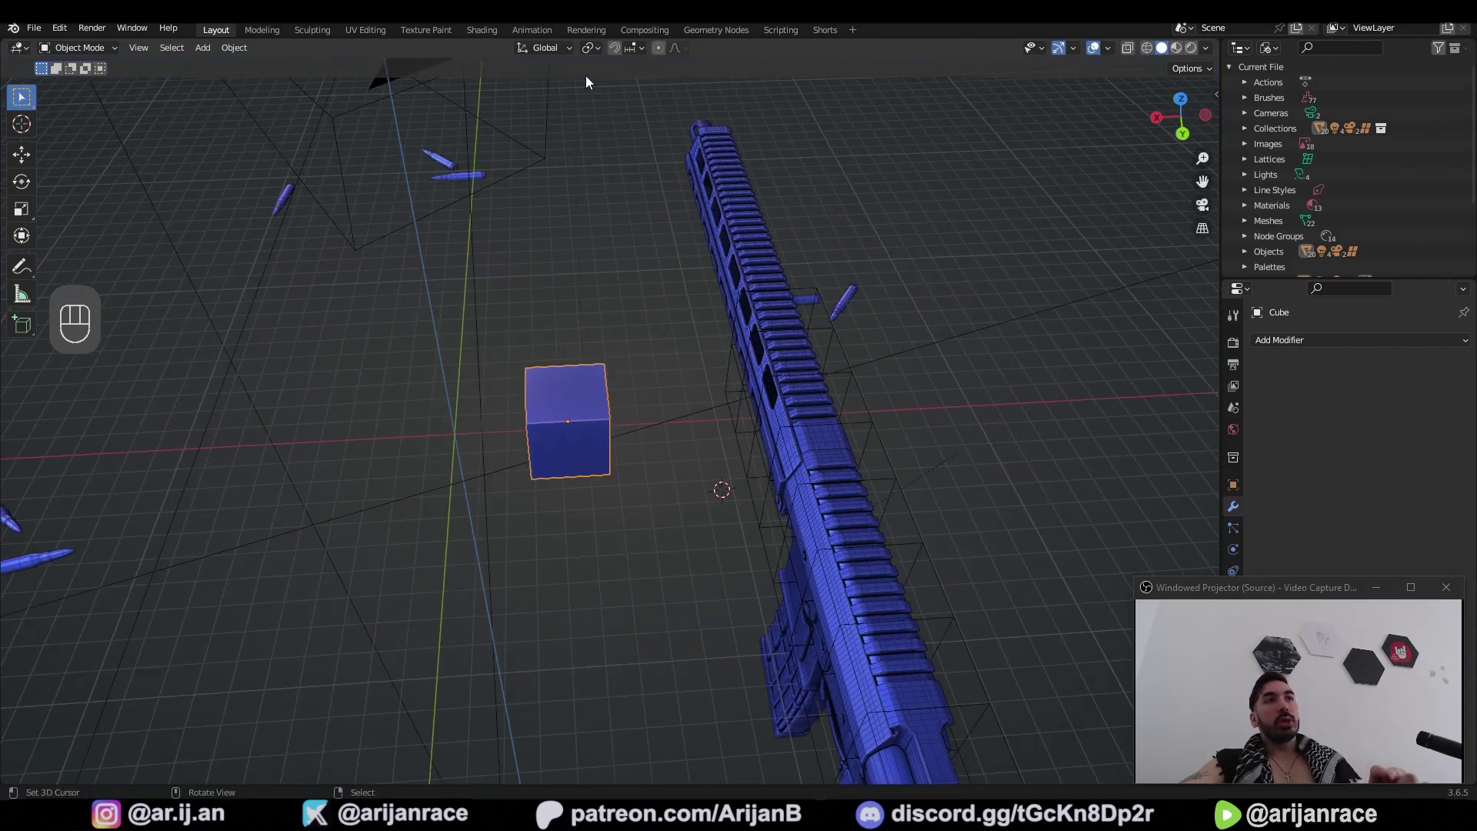
{"action": "left_click_drag", "start_coordinate": [593, 54], "coordinate": [623, 89]}
{"action": "key", "text": "r"}
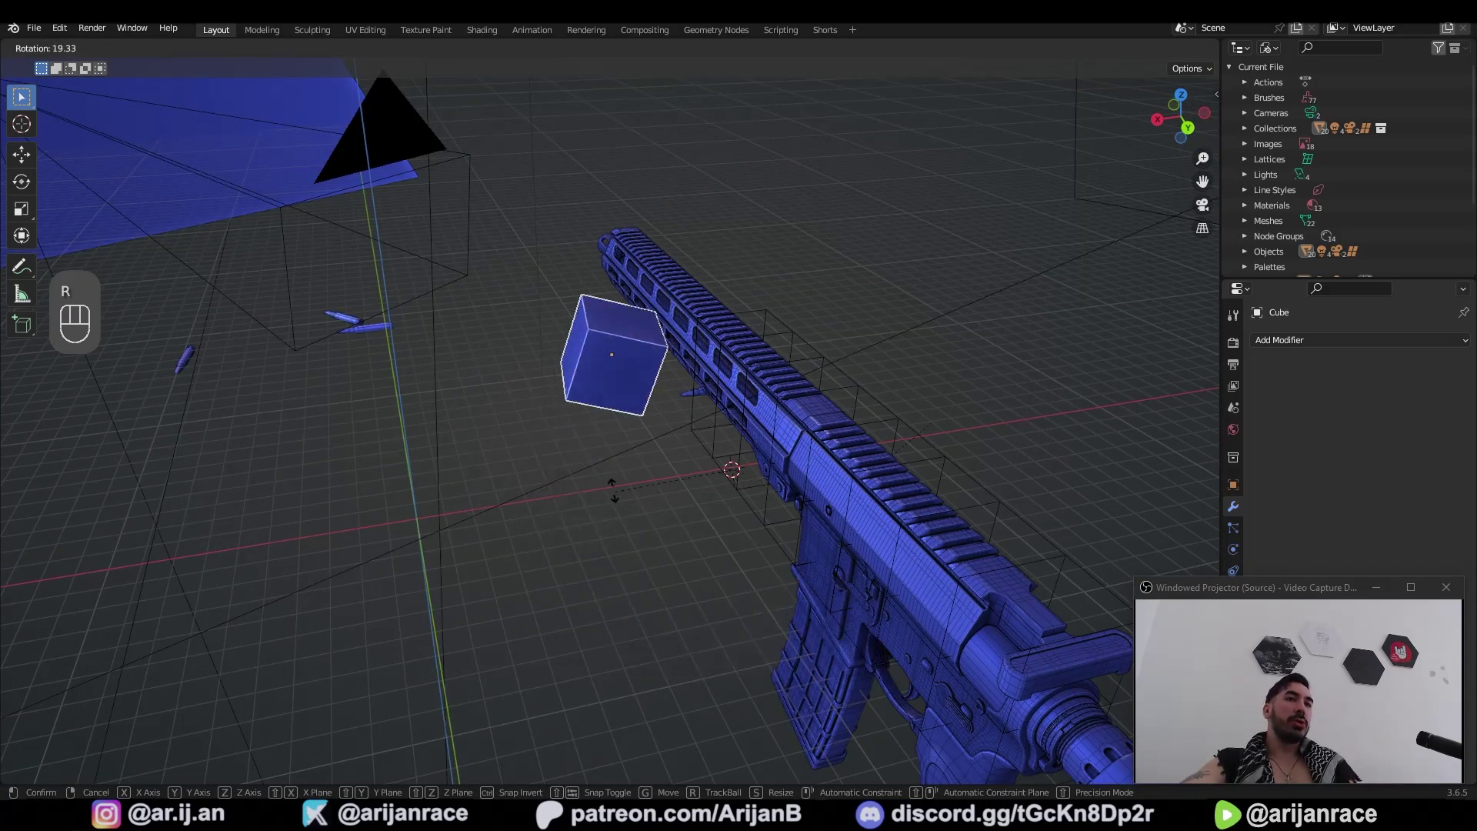
{"action": "key", "text": "s"}
{"action": "key", "text": "s"}
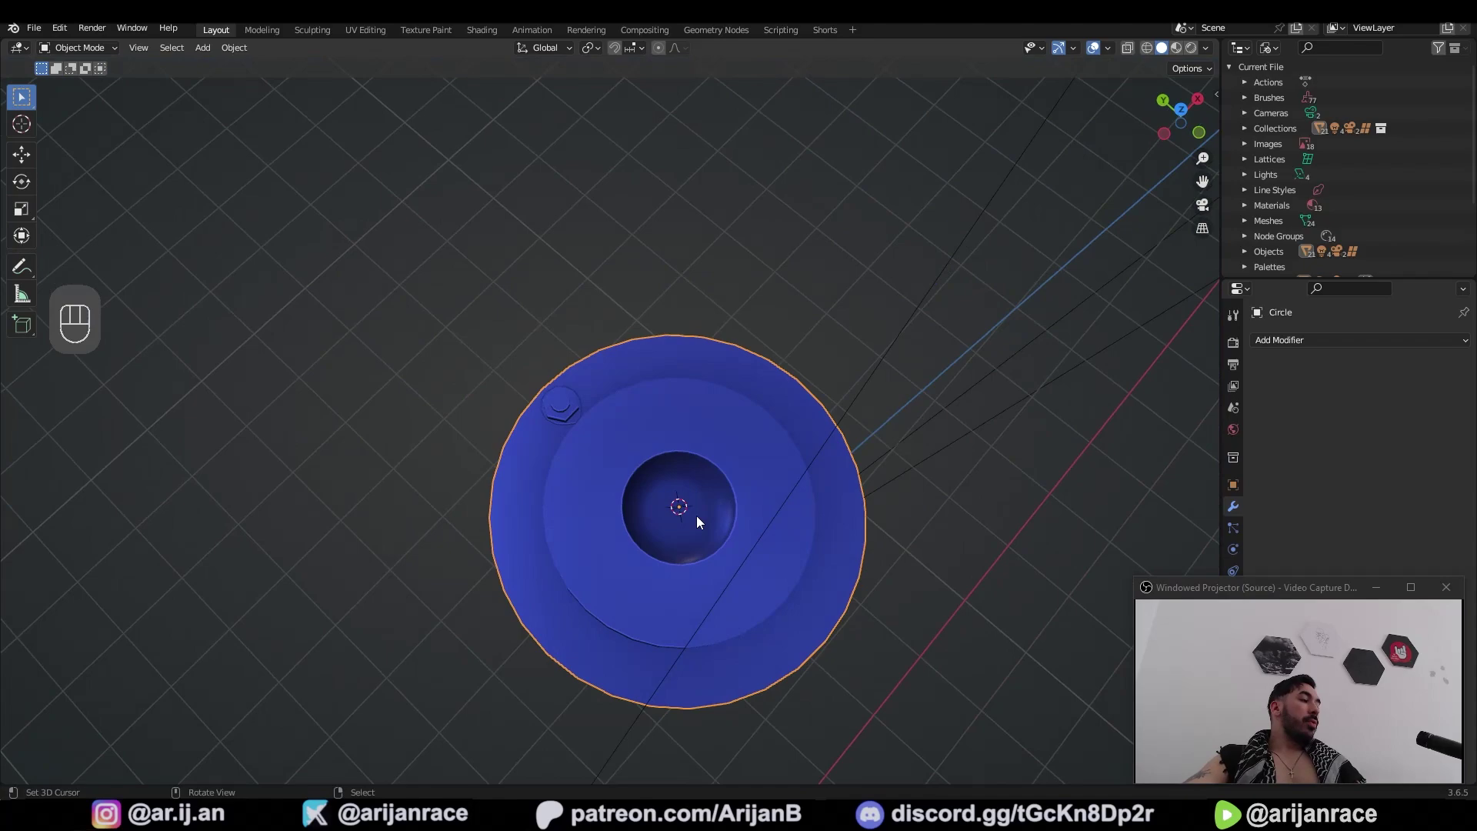
Step: Select the hex bolt on the round base and move and rotate it in top view
{"action": "left_click_drag", "start_coordinate": [667, 530], "coordinate": [729, 460]}
{"action": "left_click", "coordinate": [708, 602]}
{"action": "key", "text": "g"}
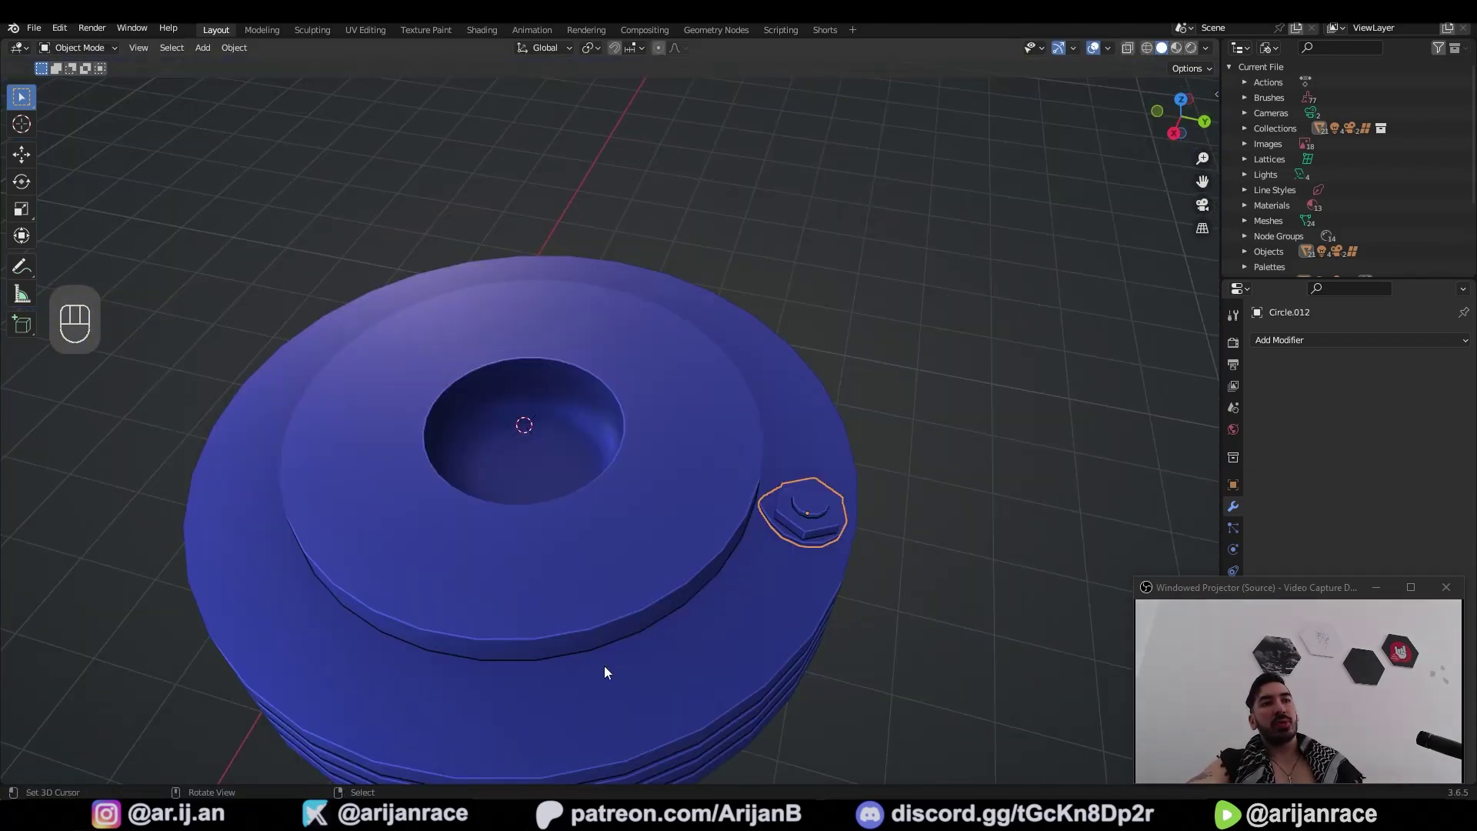
{"action": "key", "text": "shift+KP_7"}
{"action": "left_click_drag", "start_coordinate": [602, 446], "coordinate": [537, 464]}
{"action": "key", "text": "g"}
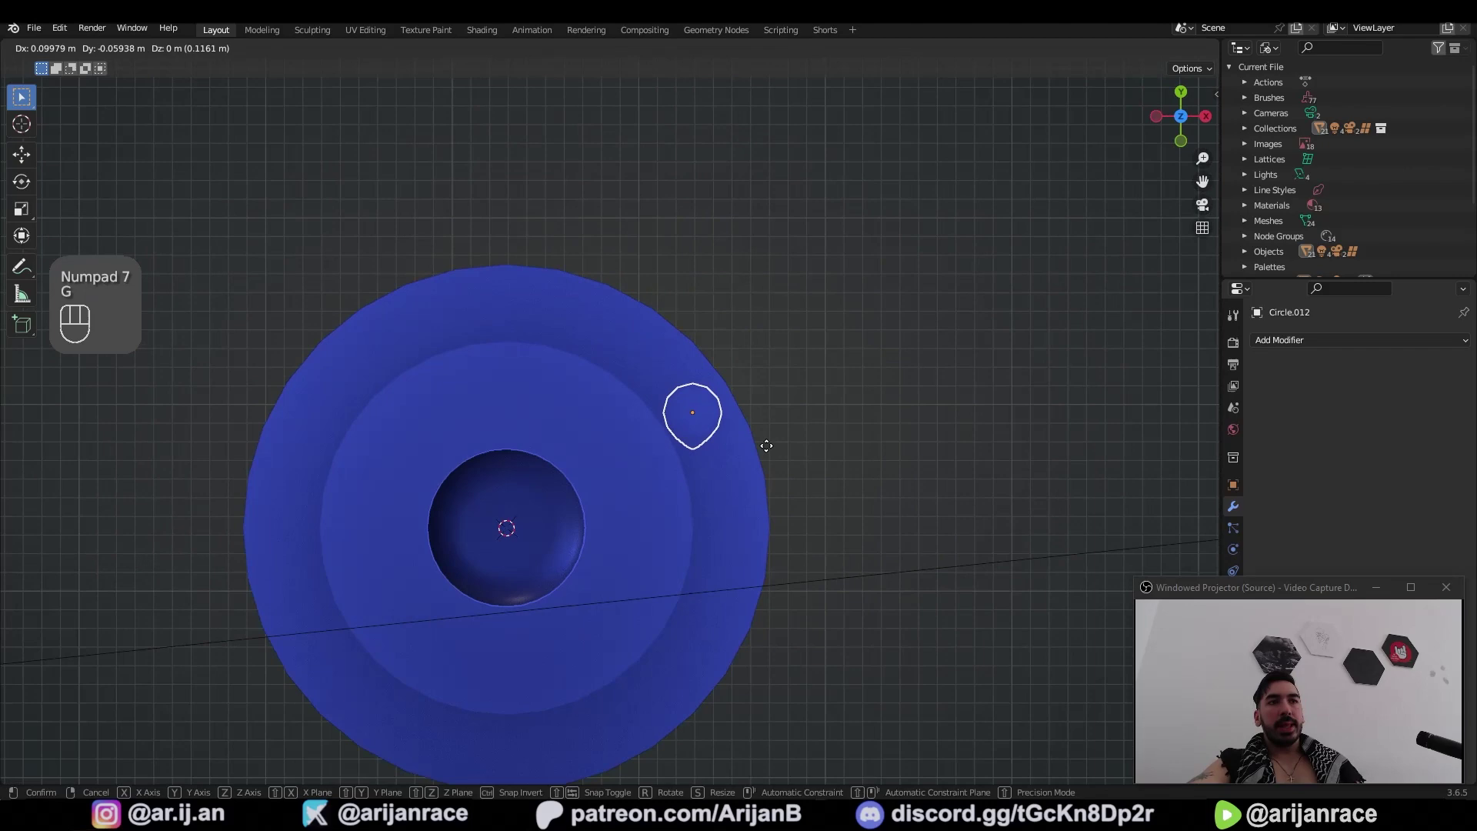
{"action": "key", "text": "r"}
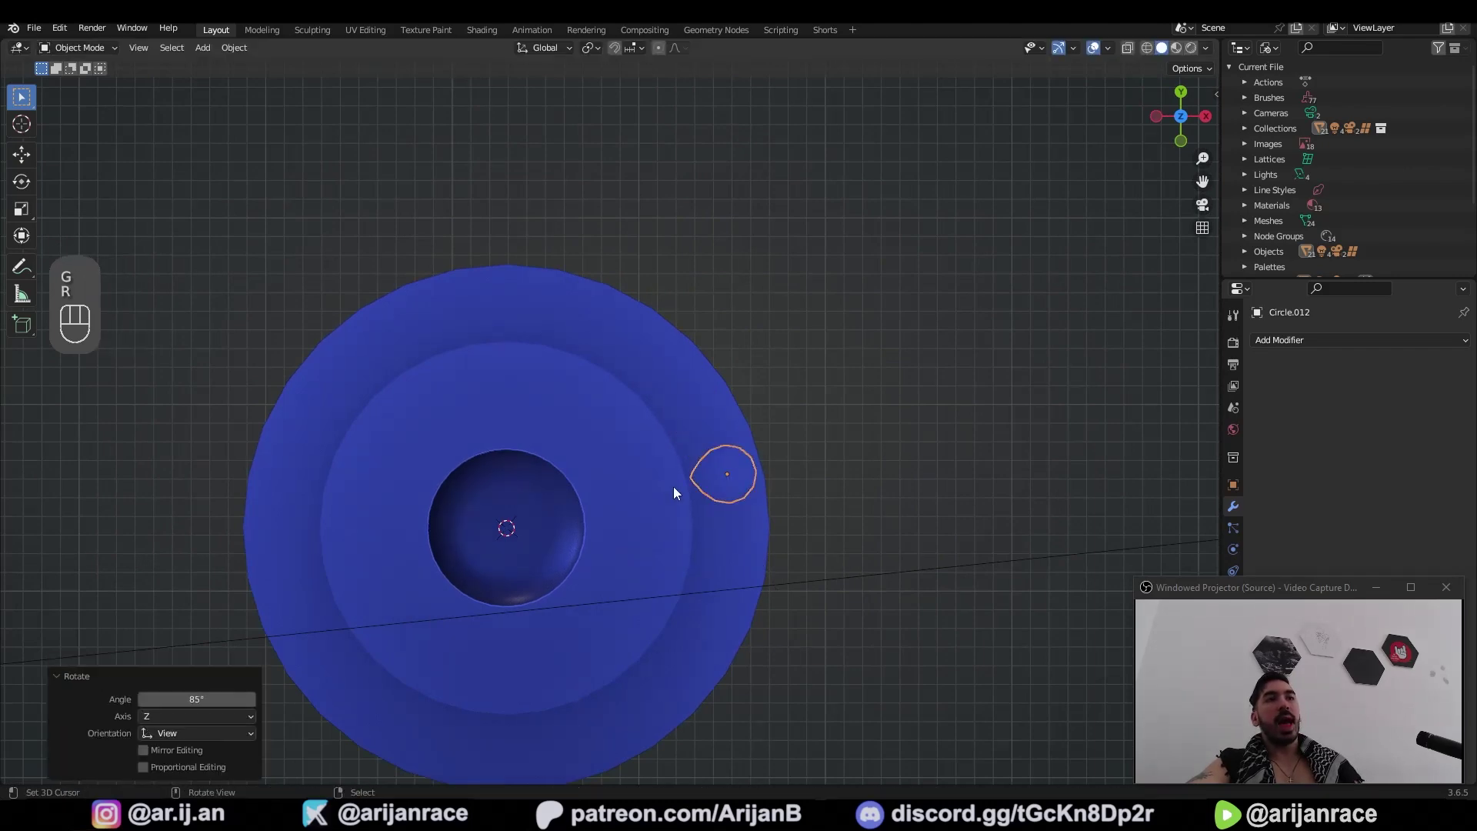
Step: Duplicate and rotate bolt copies by hand around the centre, then undo all of them
{"action": "key", "text": "g"}
{"action": "left_click", "coordinate": [675, 697]}
{"action": "key", "text": "r"}
{"action": "key", "text": "z"}
{"action": "key", "text": "g"}
{"action": "key", "text": "z"}
{"action": "key", "text": "s"}
{"action": "key", "text": "shift+d"}
{"action": "key", "text": "r"}
{"action": "key", "text": "g"}
{"action": "key", "text": "shift+d"}
{"action": "key", "text": "r"}
{"action": "key", "text": "g"}
{"action": "key", "text": "z"}
{"action": "key", "text": "ctrl+z"}
{"action": "key", "text": "ctrl+z"}
{"action": "key", "text": "ctrl+z"}
{"action": "key", "text": "ctrl+z"}
{"action": "key", "text": "ctrl+z"}
{"action": "key", "text": "ctrl+z"}
Step: Snap the 3D cursor to the base's central hole faces and rotate the bolt around it in top view
{"action": "left_click_drag", "start_coordinate": [660, 444], "coordinate": [652, 388]}
{"action": "key", "text": "Tab"}
{"action": "key", "text": "3"}
{"action": "left_click", "coordinate": [575, 390]}
{"action": "key", "text": "shift+s"}
{"action": "key", "text": "Tab"}
{"action": "key", "text": "KP_7"}
{"action": "left_click_drag", "start_coordinate": [587, 51], "coordinate": [617, 106]}
{"action": "left_click", "coordinate": [602, 325]}
{"action": "key", "text": "r"}
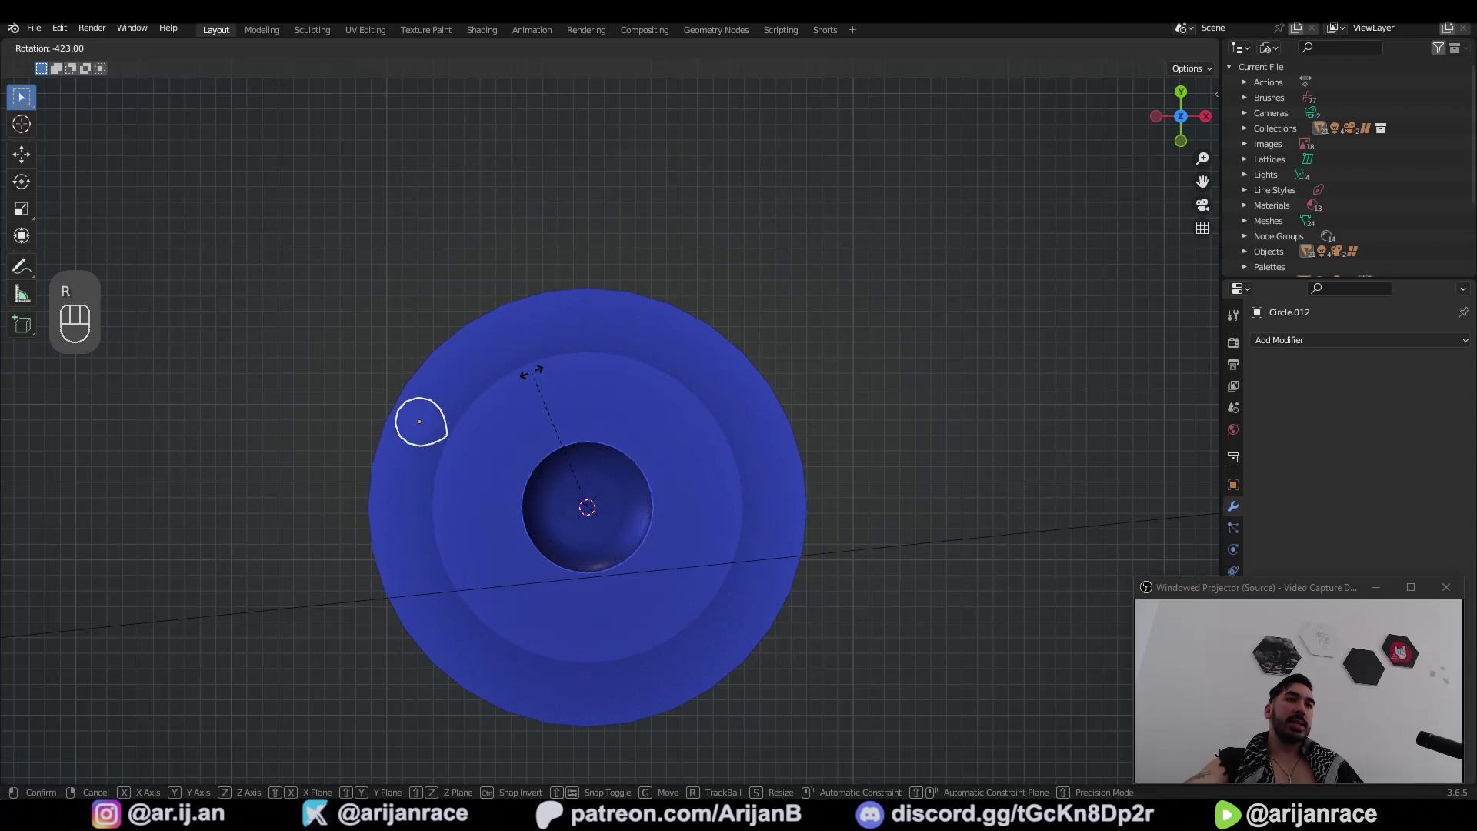
{"action": "left_click", "coordinate": [588, 535]}
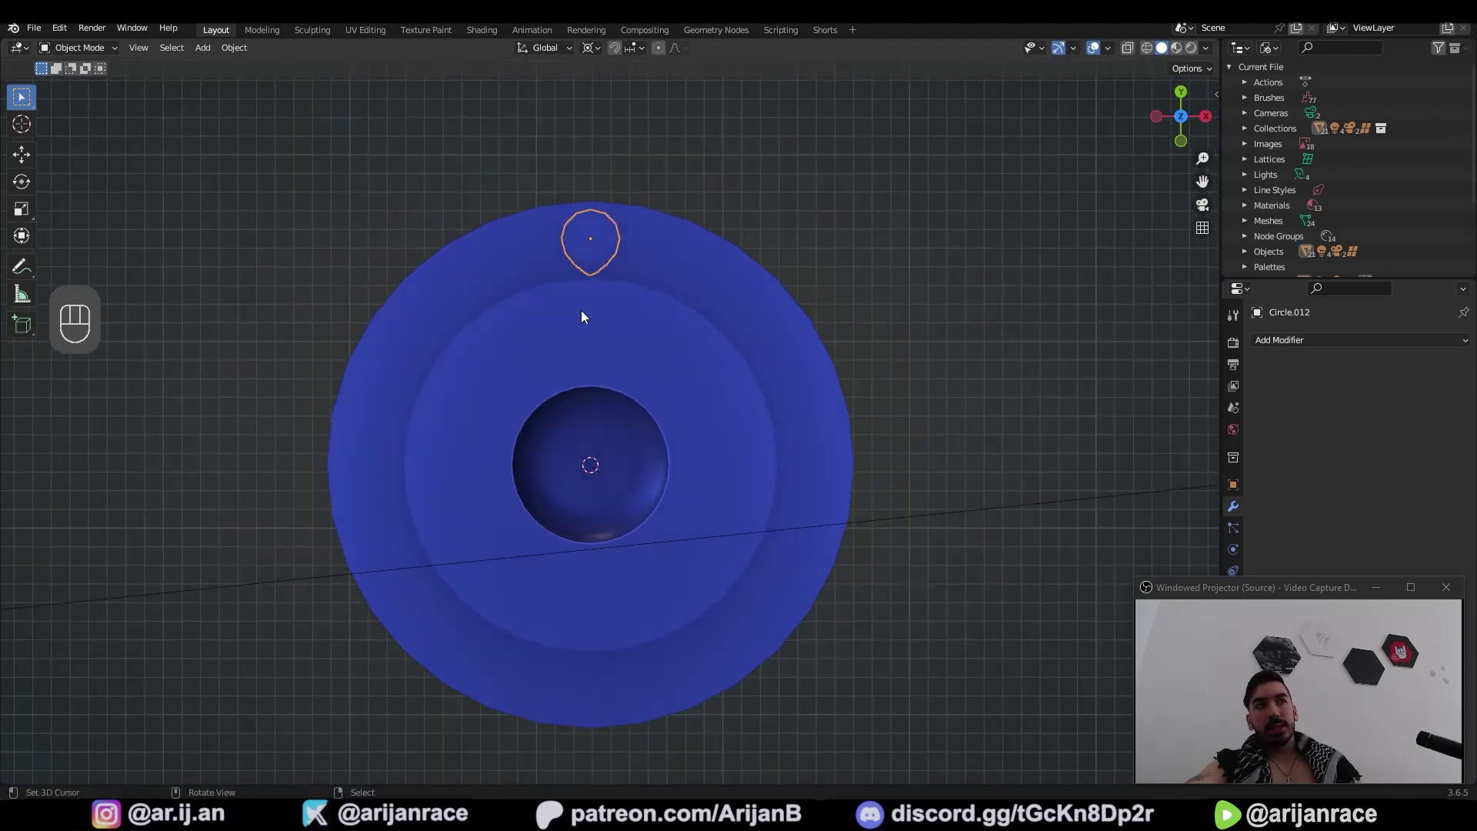
Step: In Edit Mode duplicate the bolt geometry and rotate the copies around the base centre
{"action": "key", "text": "r"}
{"action": "key", "text": "Tab"}
{"action": "key", "text": "a"}
{"action": "key", "text": "z"}
{"action": "key", "text": "shift+d"}
{"action": "key", "text": "r"}
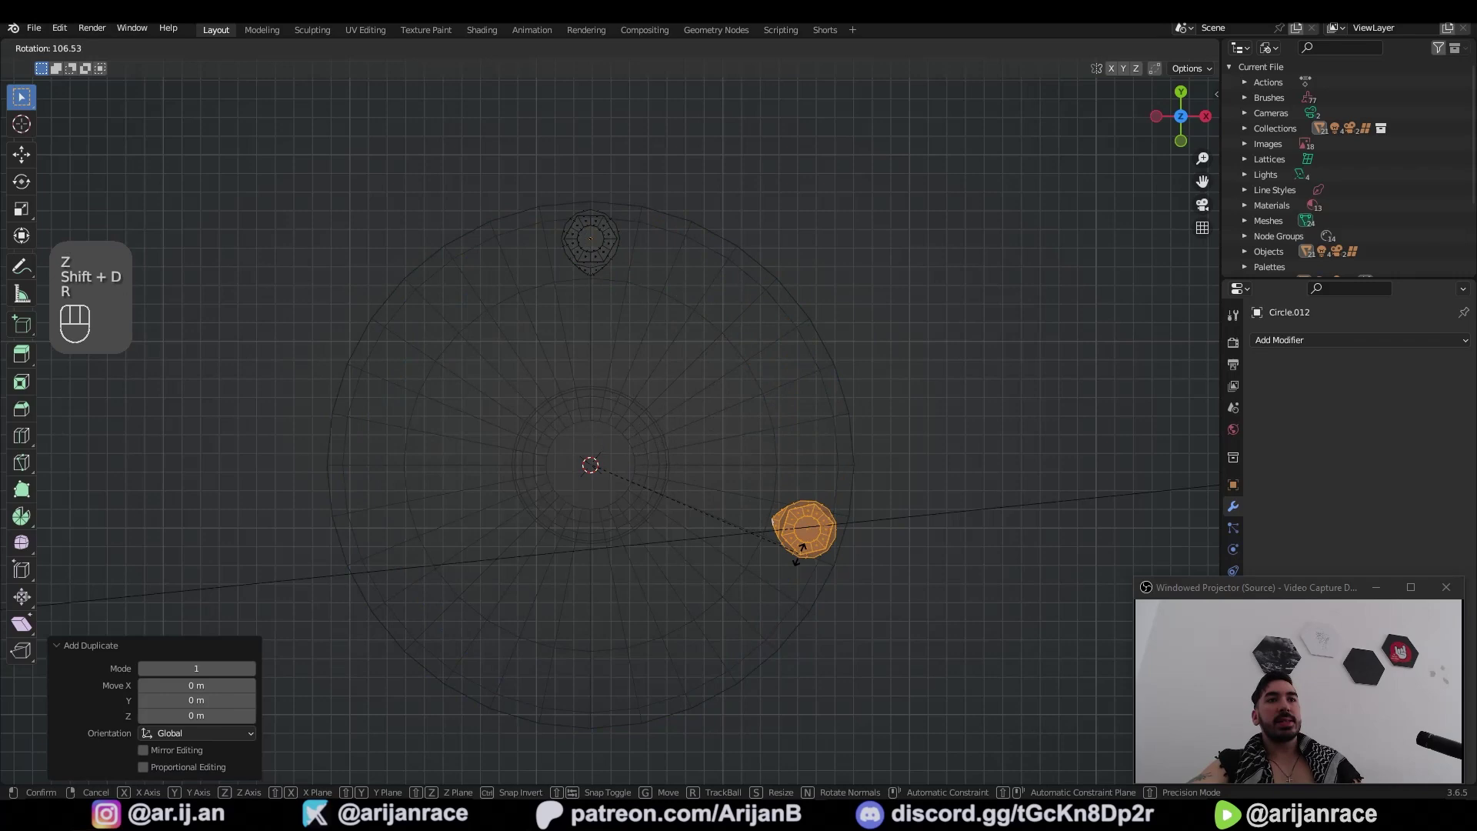
{"action": "key", "text": "x"}
{"action": "key", "text": "a"}
{"action": "key", "text": "shift+d"}
{"action": "key", "text": "r"}
{"action": "key", "text": "a"}
Step: Run Spin around the 3D cursor with 12 steps over 360° to ring the bolt copies
{"action": "key", "text": "shift+d"}
{"action": "key", "text": "r"}
{"action": "key", "text": "a"}
{"action": "key", "text": "a"}
{"action": "key", "text": "b"}
{"action": "key", "text": "x"}
{"action": "key", "text": "z"}
{"action": "key", "text": "alt+e"}
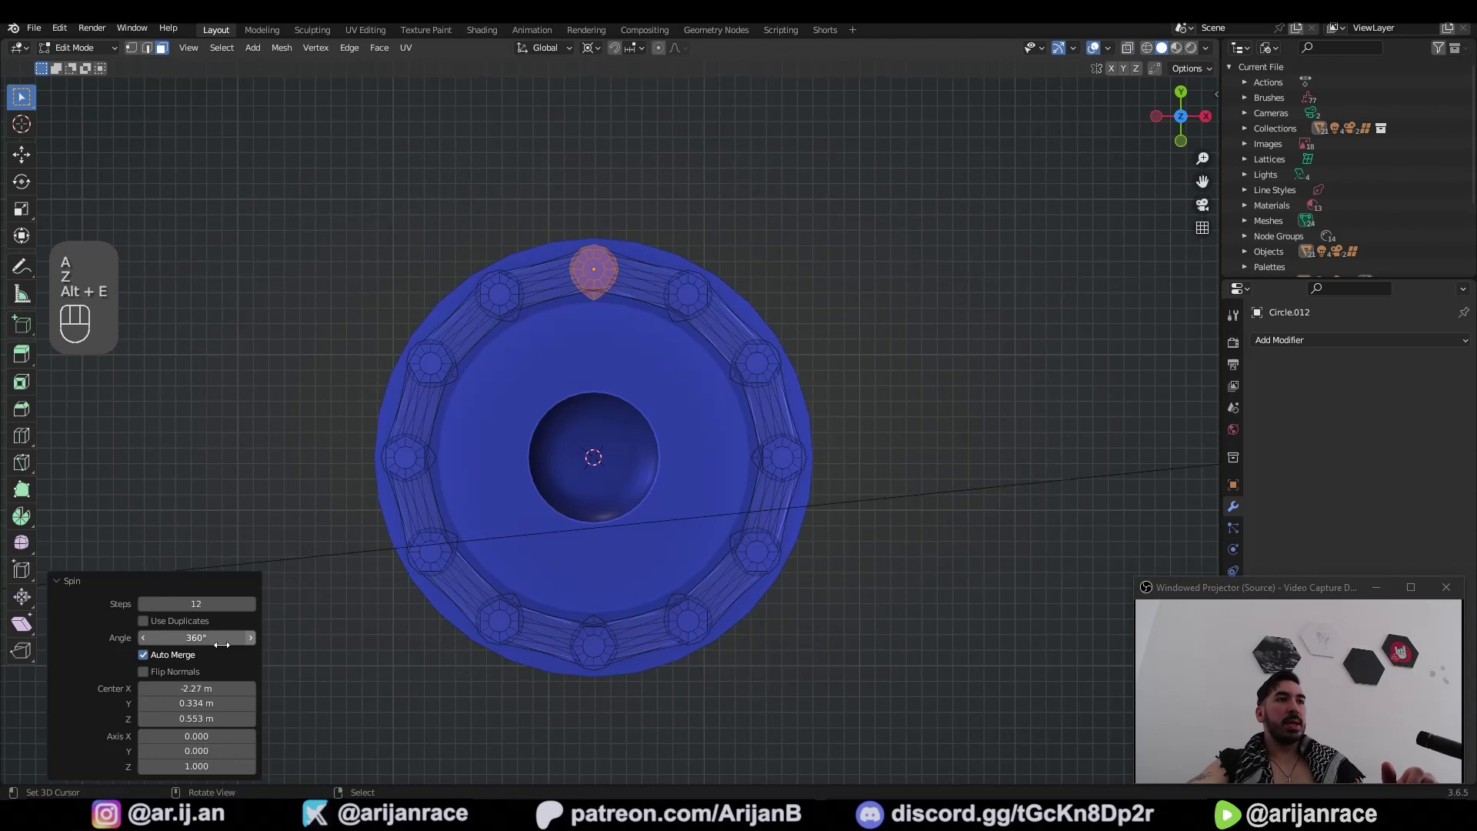
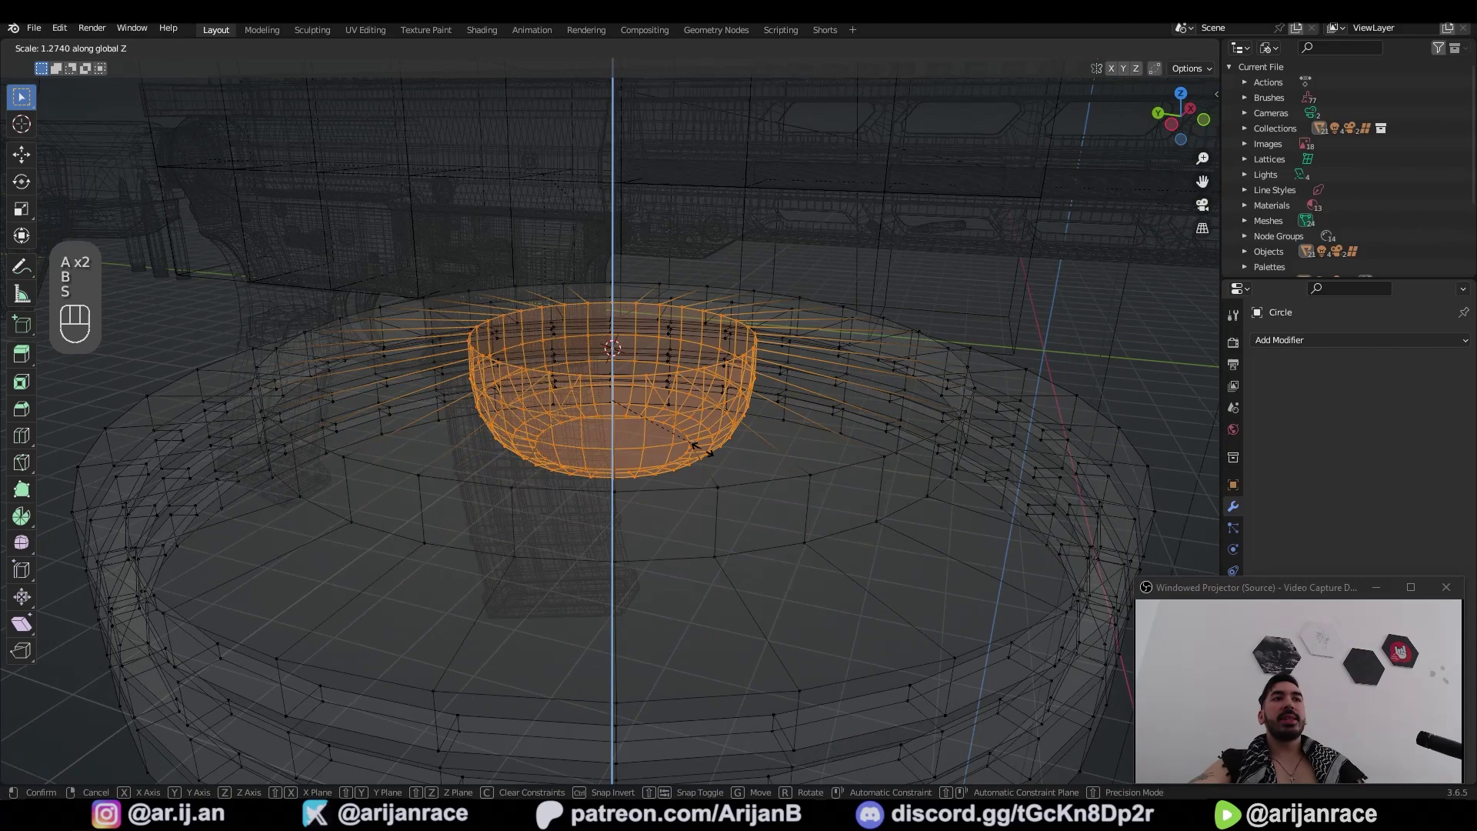
Step: Try scaling the base along Z, then undo it
{"action": "key", "text": "s"}
{"action": "key", "text": "z"}
{"action": "left_click", "coordinate": [580, 367]}
{"action": "left_click", "coordinate": [634, 356]}
{"action": "left_click", "coordinate": [424, 395]}
{"action": "key", "text": "ctrl+z"}
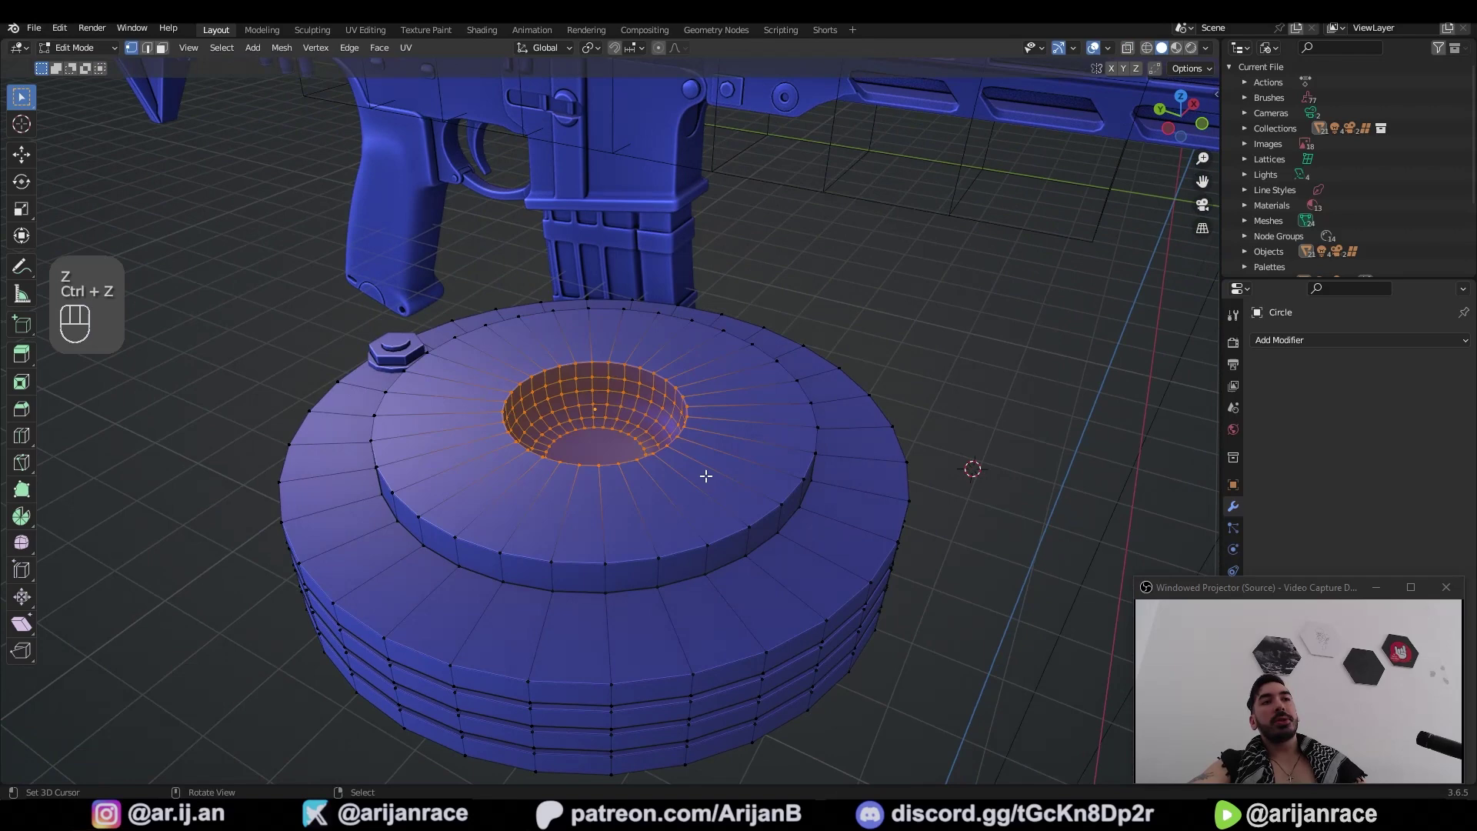
Step: Select the central hole faces, snap the cursor to them and grow the selection
{"action": "left_click", "coordinate": [574, 329]}
{"action": "key", "text": "shift+s"}
{"action": "key", "text": "Tab"}
{"action": "key", "text": "Tab"}
{"action": "left_click", "coordinate": [594, 368]}
{"action": "key", "text": "3"}
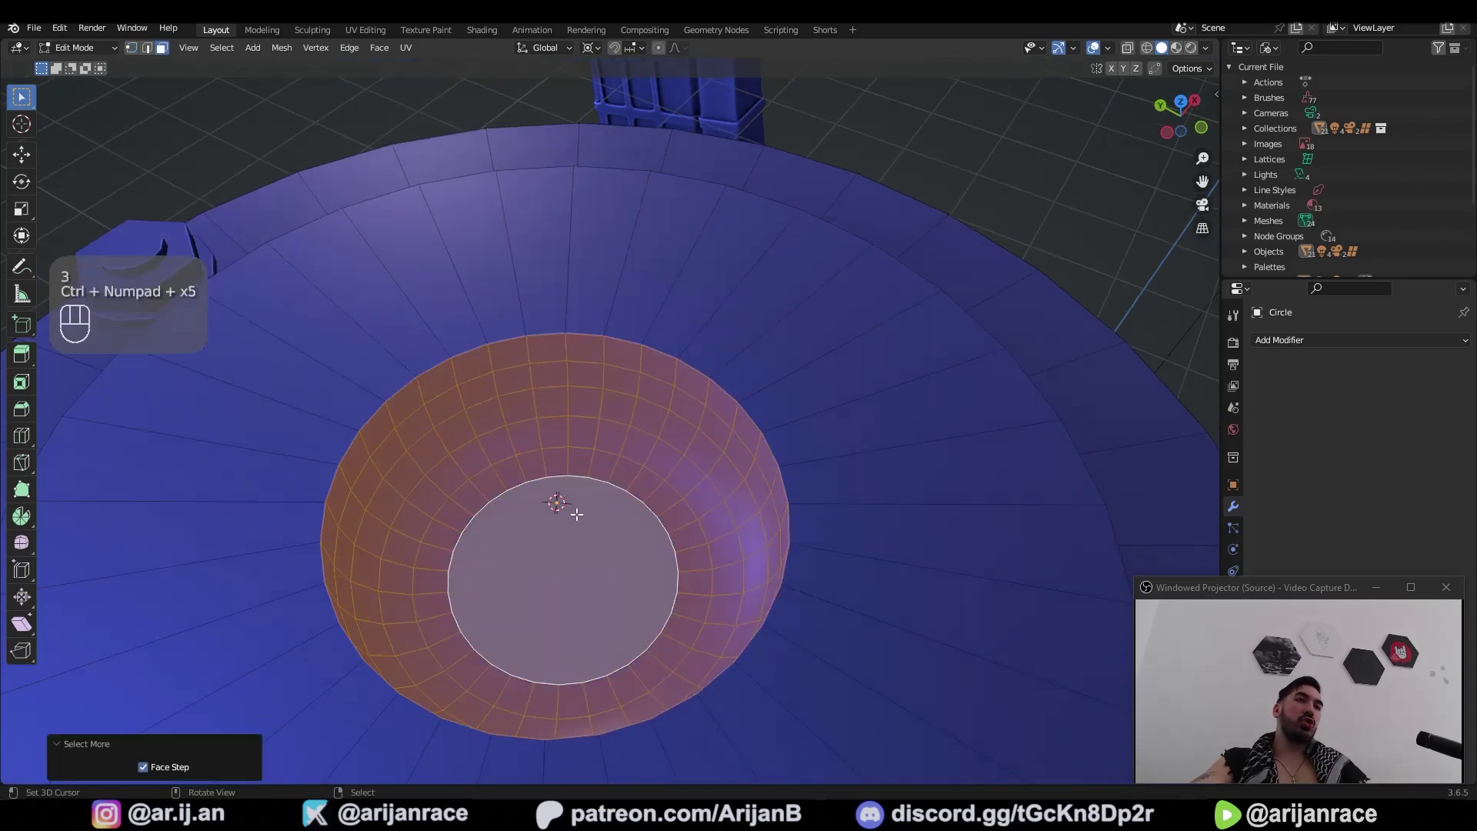
{"action": "left_click", "coordinate": [591, 576]}
Step: Scale the hole faces along Z to deepen the hole twice as far and check it from the side
{"action": "key", "text": "s"}
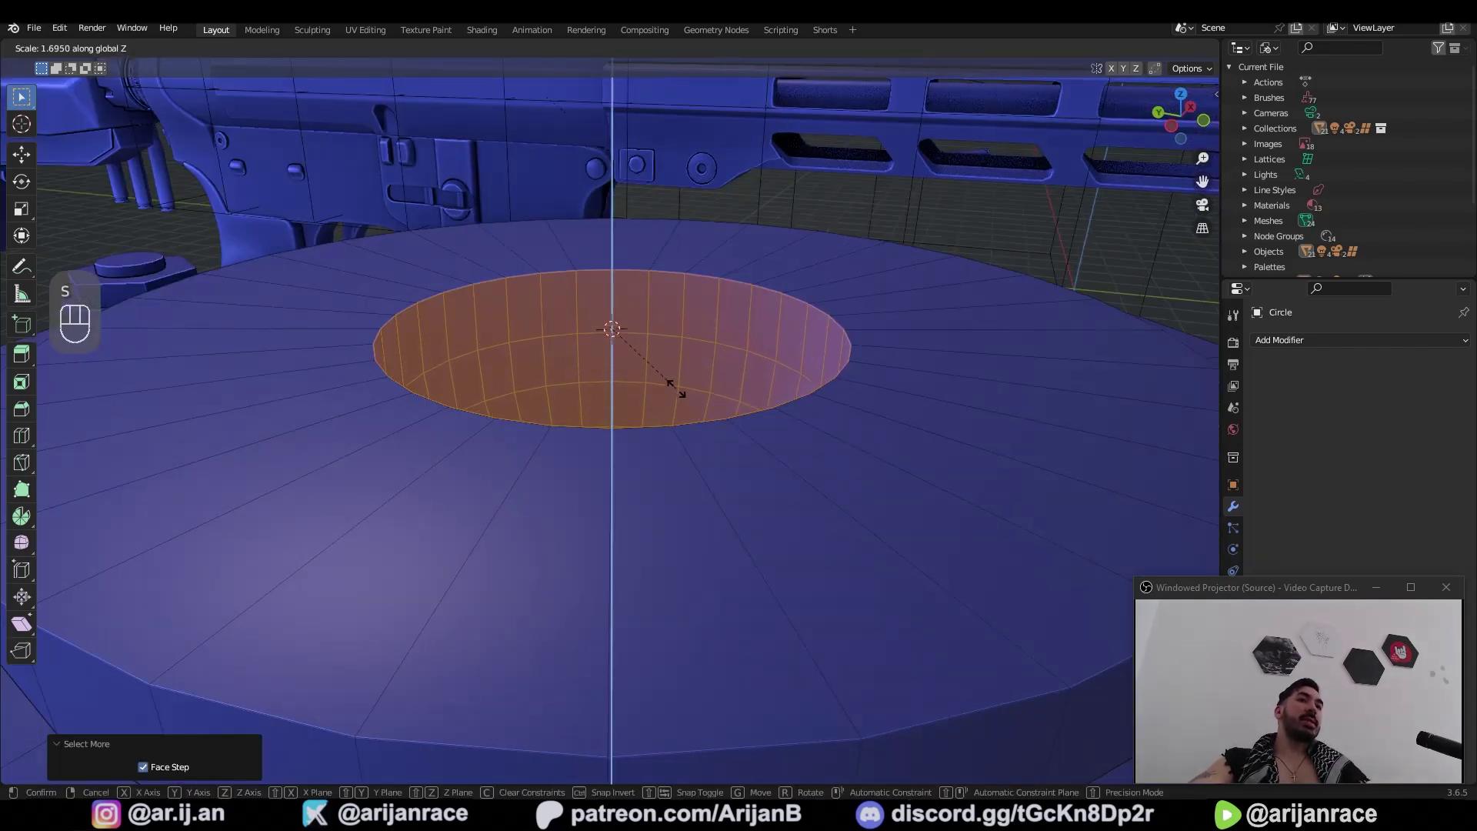
{"action": "key", "text": "z"}
{"action": "left_click_drag", "start_coordinate": [699, 462], "coordinate": [707, 422]}
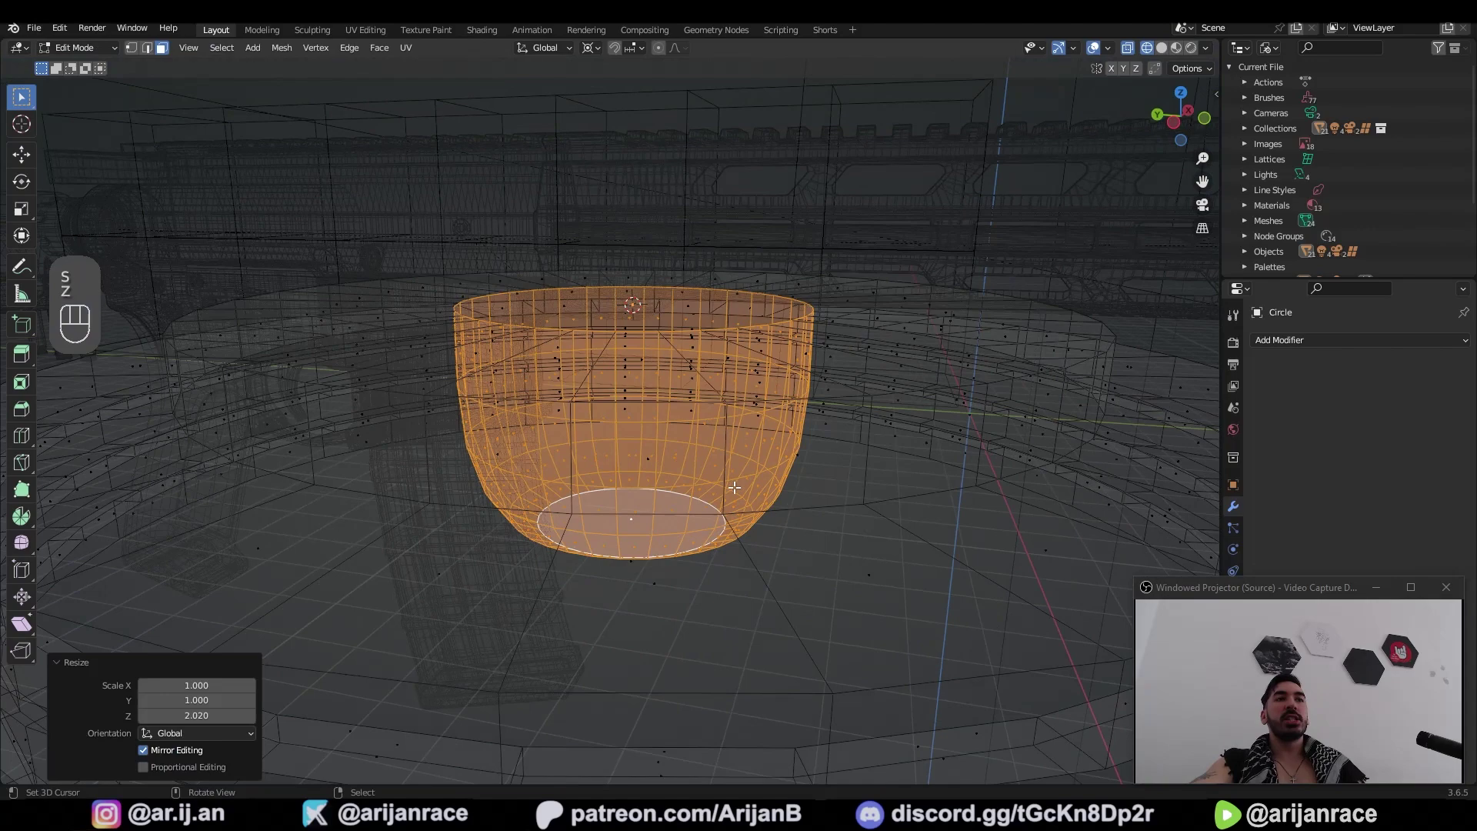
{"action": "left_click", "coordinate": [646, 294]}
{"action": "key", "text": "KP_1"}
{"action": "left_click", "coordinate": [697, 331]}
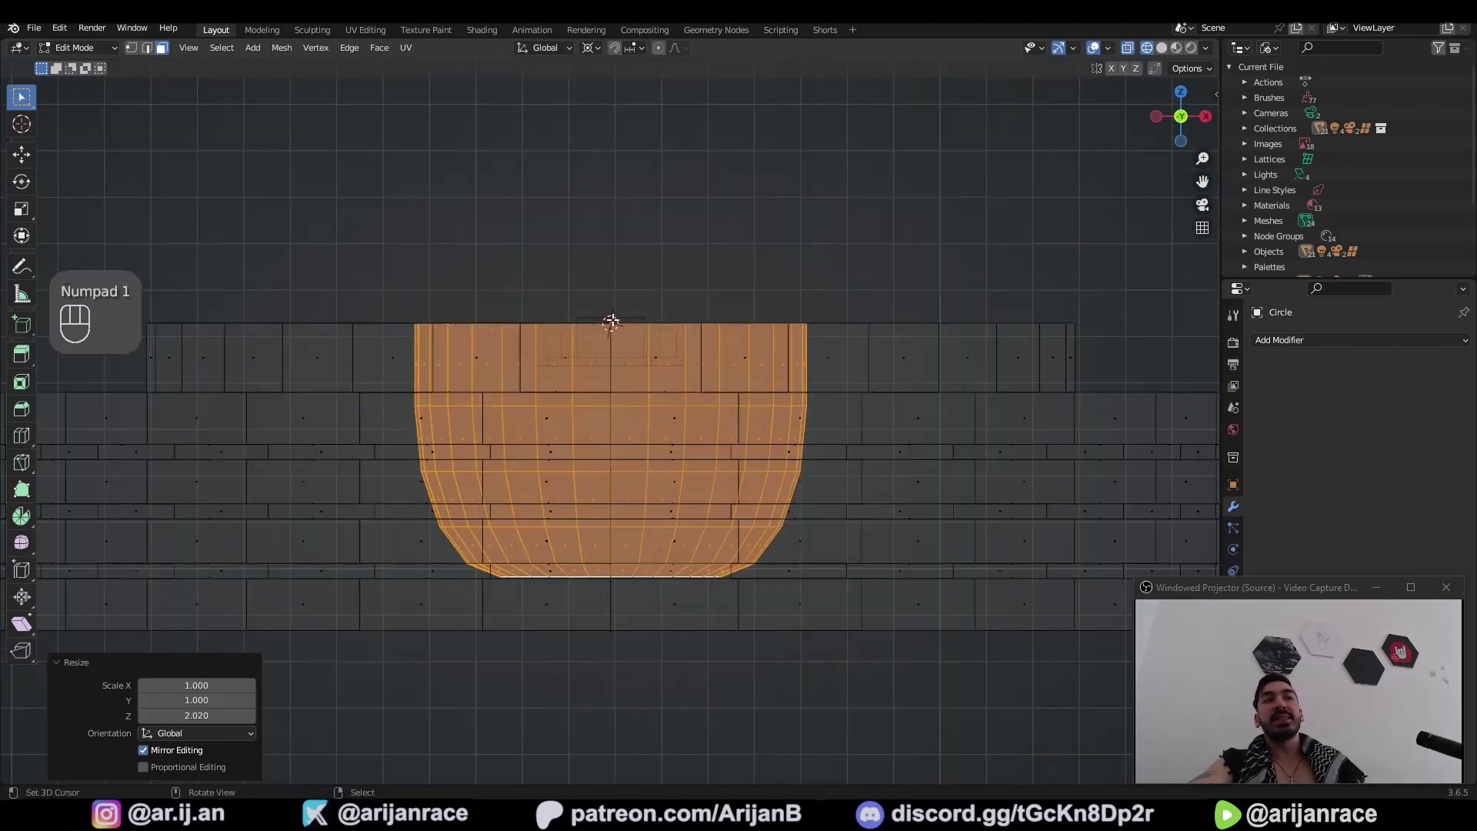
{"action": "key", "text": "ctrl+z"}
Step: Undo, rescale the hole faces and rotate them around the 3D cursor with R Z
{"action": "key", "text": "s"}
{"action": "key", "text": "1"}
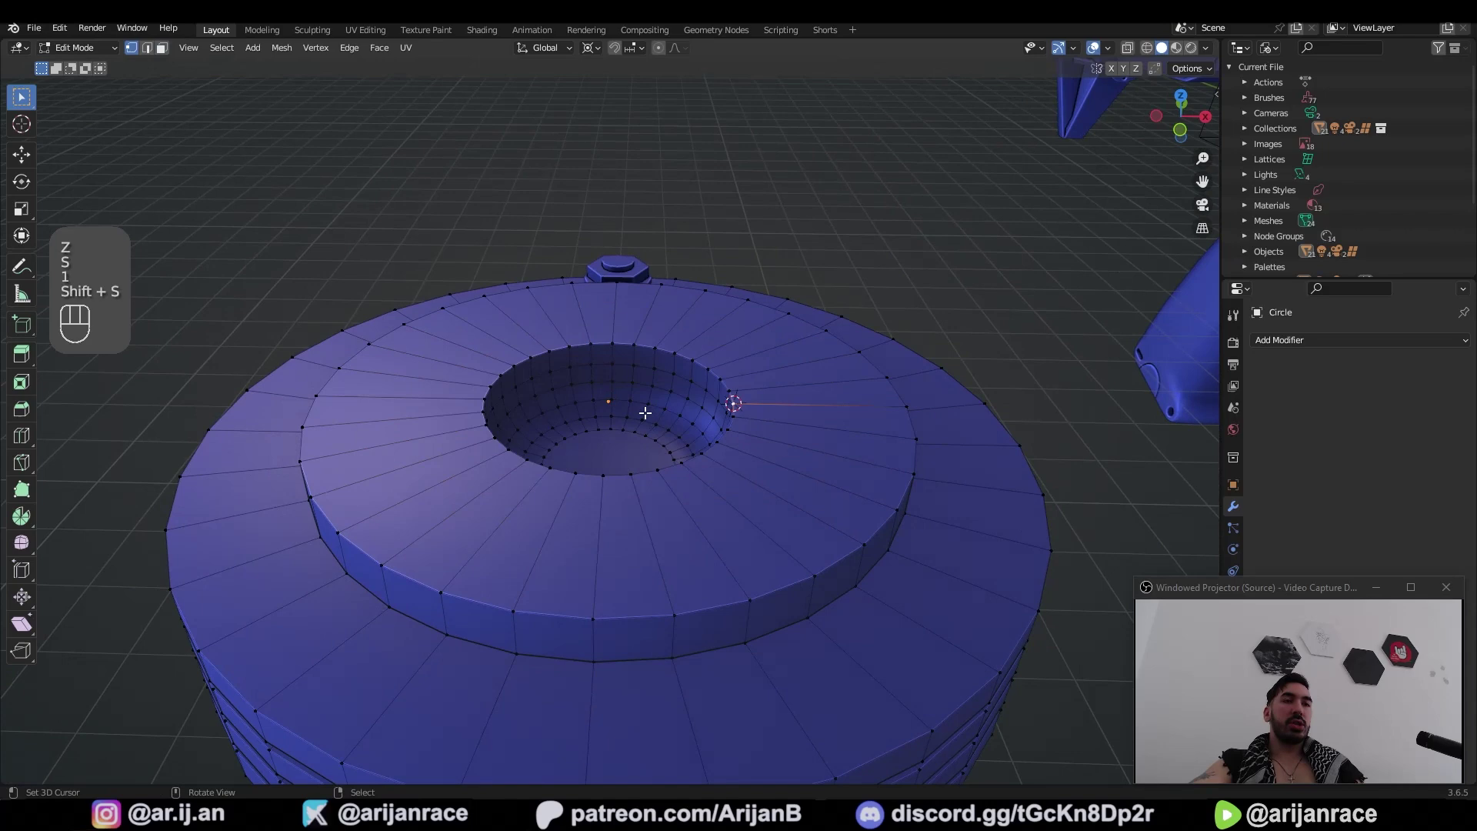
{"action": "key", "text": "ctrl+z"}
{"action": "key", "text": "ctrl+z"}
{"action": "key", "text": "s"}
{"action": "key", "text": "r"}
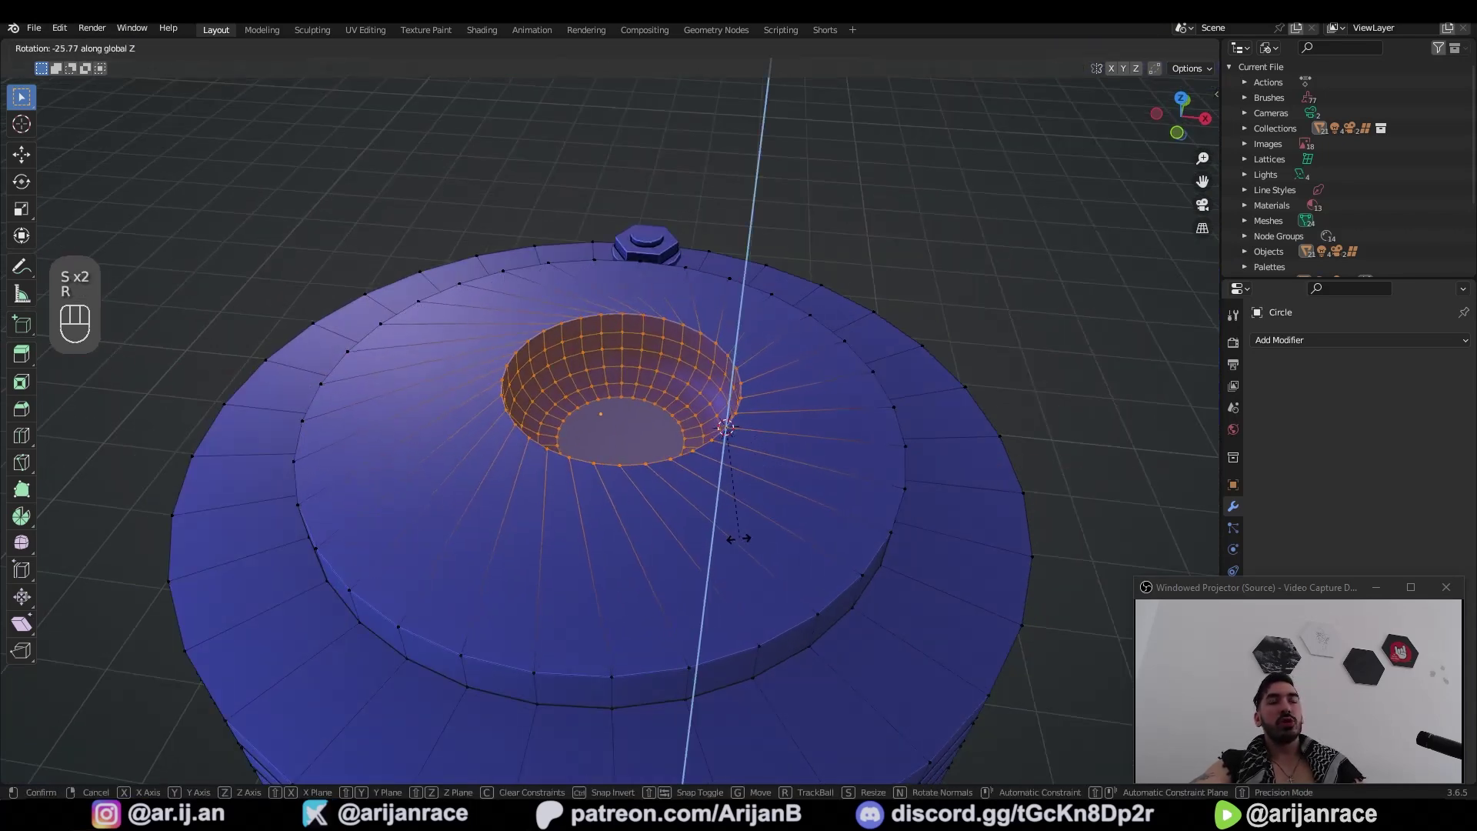
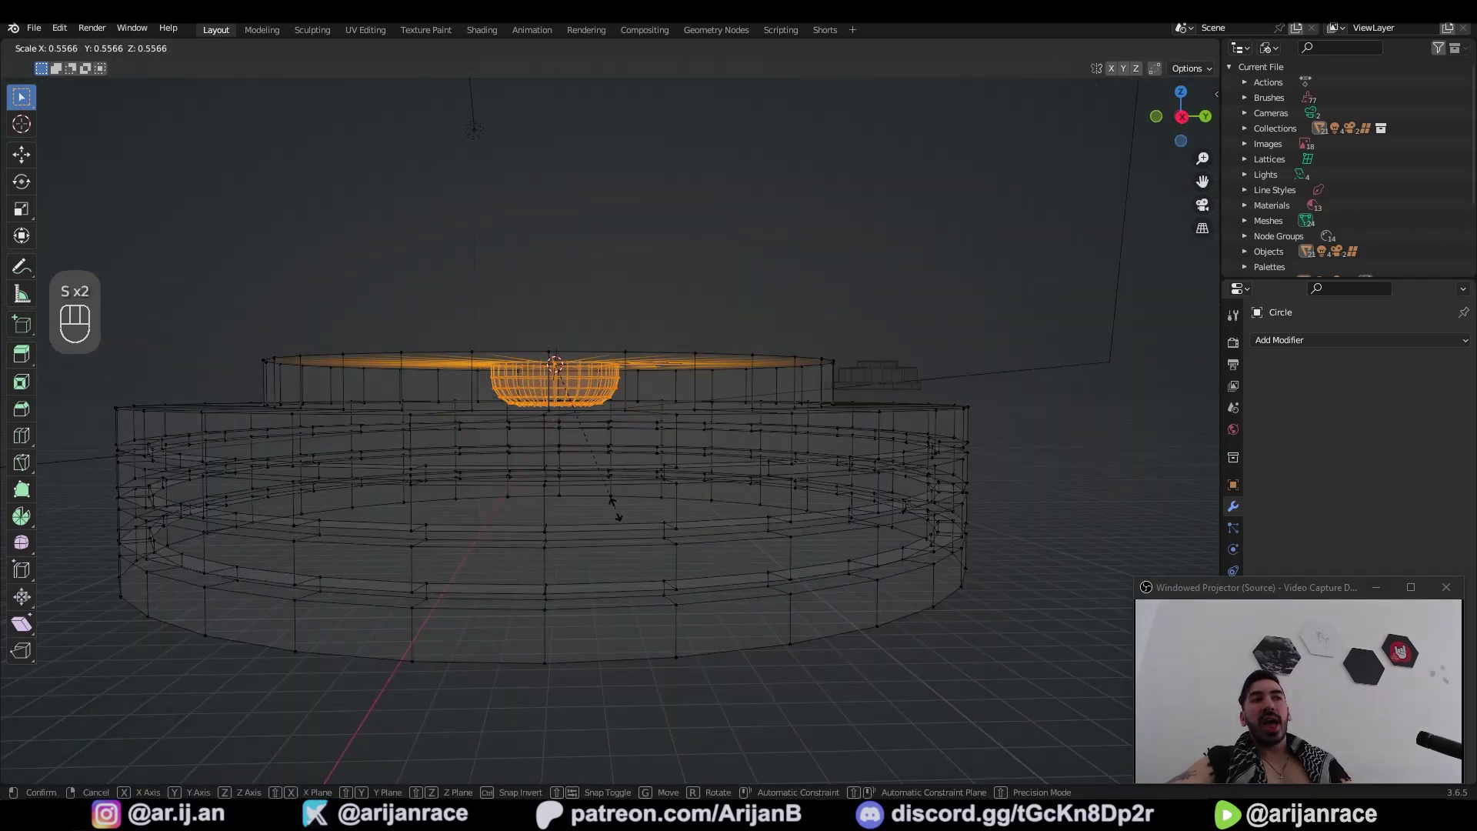
Step: Select the hole's inner ring and scale it with the Z axis excluded
{"action": "left_click_drag", "start_coordinate": [621, 500], "coordinate": [631, 523]}
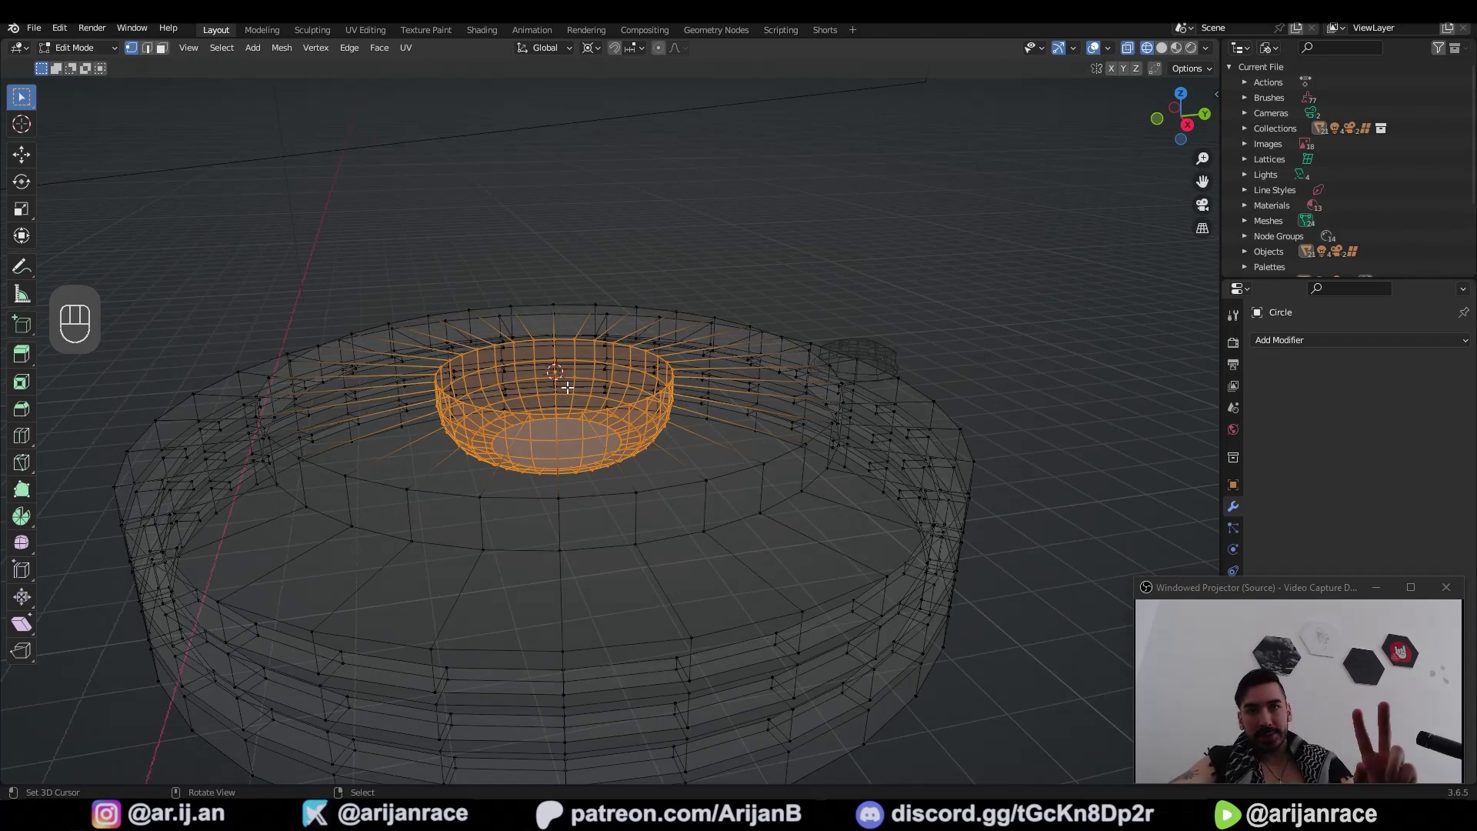
{"action": "left_click", "coordinate": [572, 387]}
{"action": "left_click", "coordinate": [602, 413]}
{"action": "key", "text": "s"}
{"action": "left_click_drag", "start_coordinate": [631, 438], "coordinate": [652, 507]}
{"action": "key", "text": "z"}
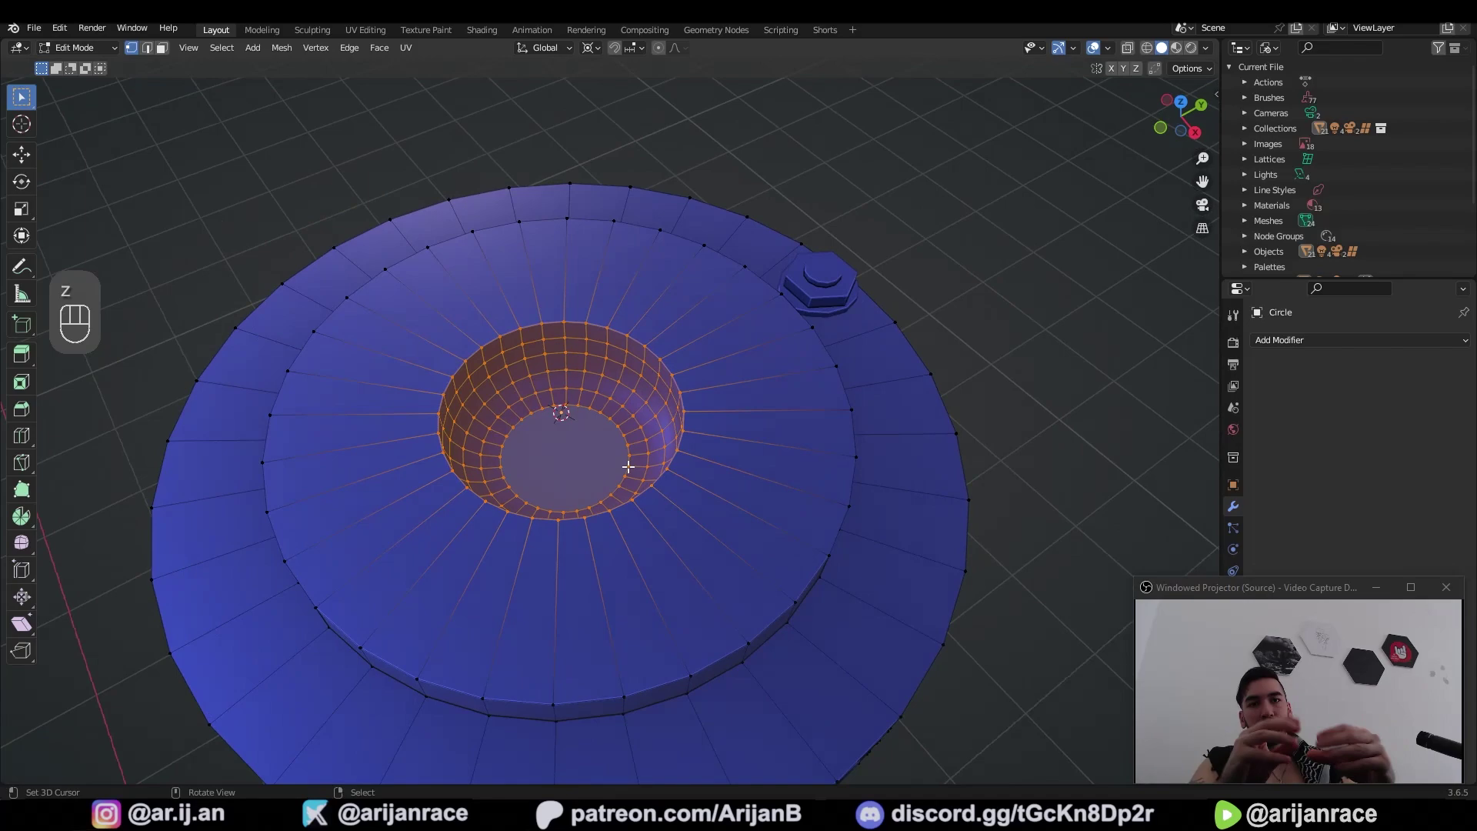
{"action": "key", "text": "z"}
Step: Widen the hole keeping its depth, then move the inner ring along Z with G
{"action": "left_click_drag", "start_coordinate": [560, 387], "coordinate": [569, 313]}
{"action": "key", "text": "z"}
{"action": "key", "text": "z"}
{"action": "key", "text": "s"}
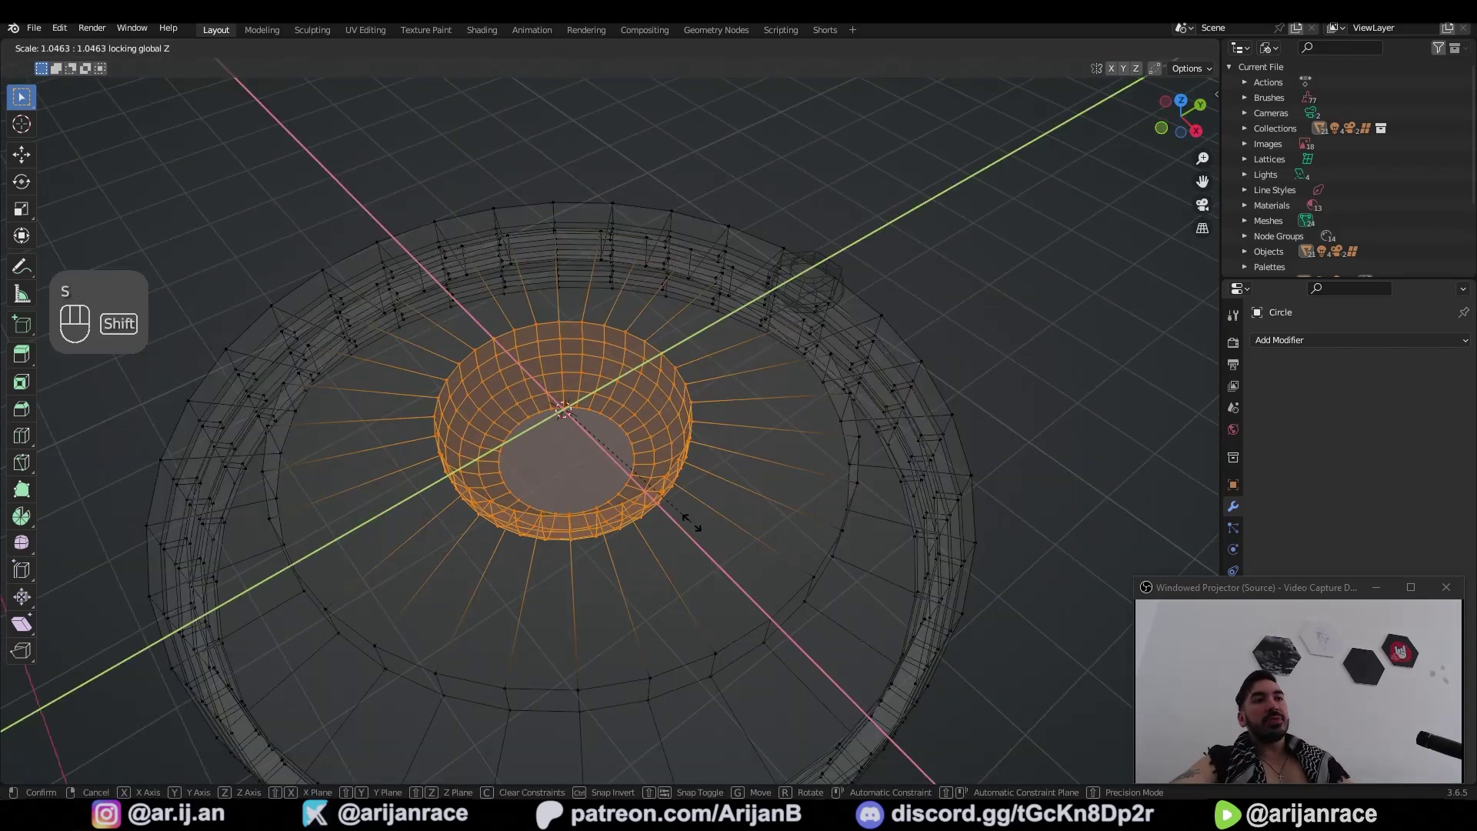
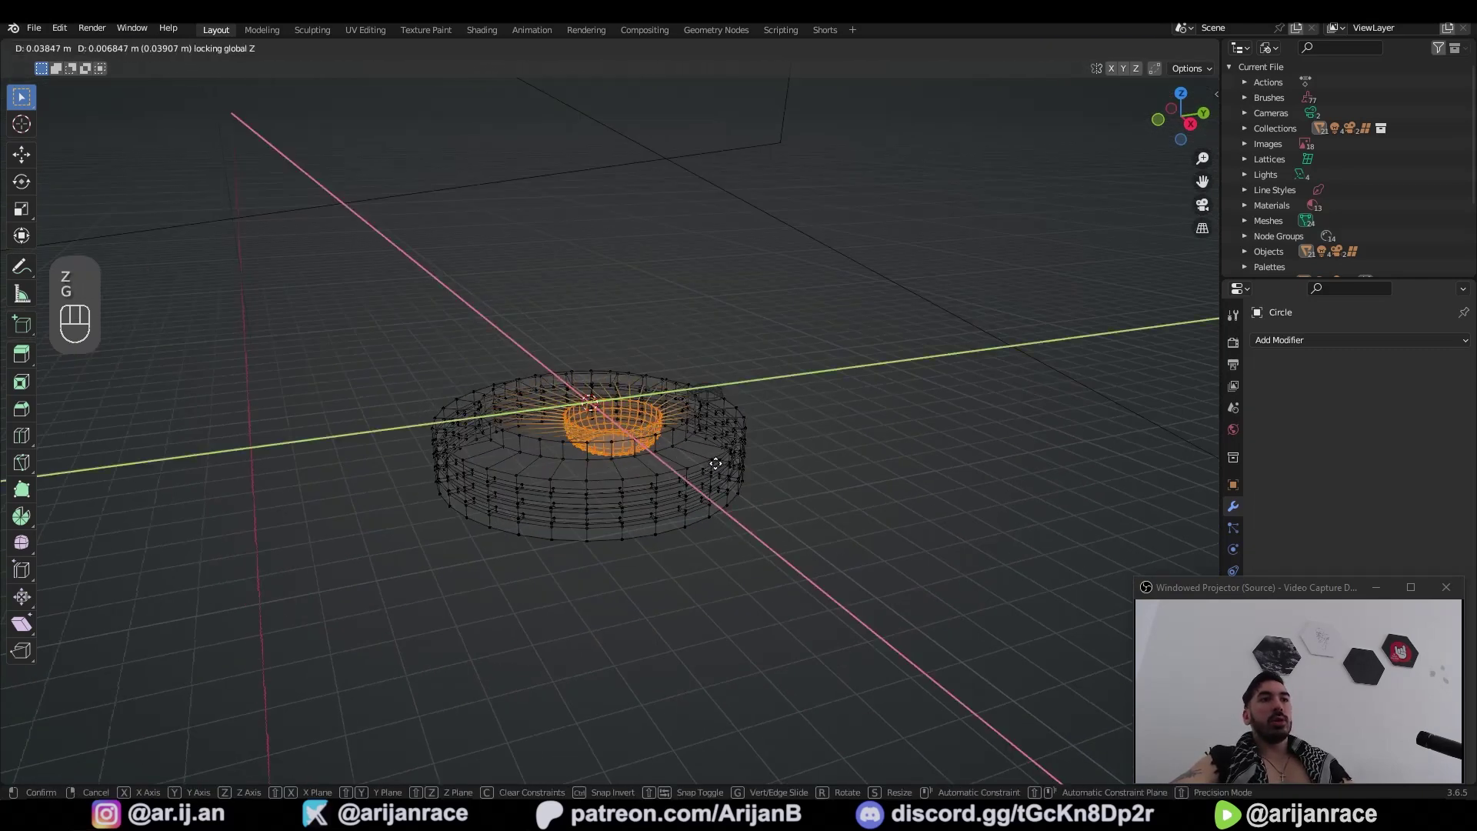
{"action": "key", "text": "shift+g"}
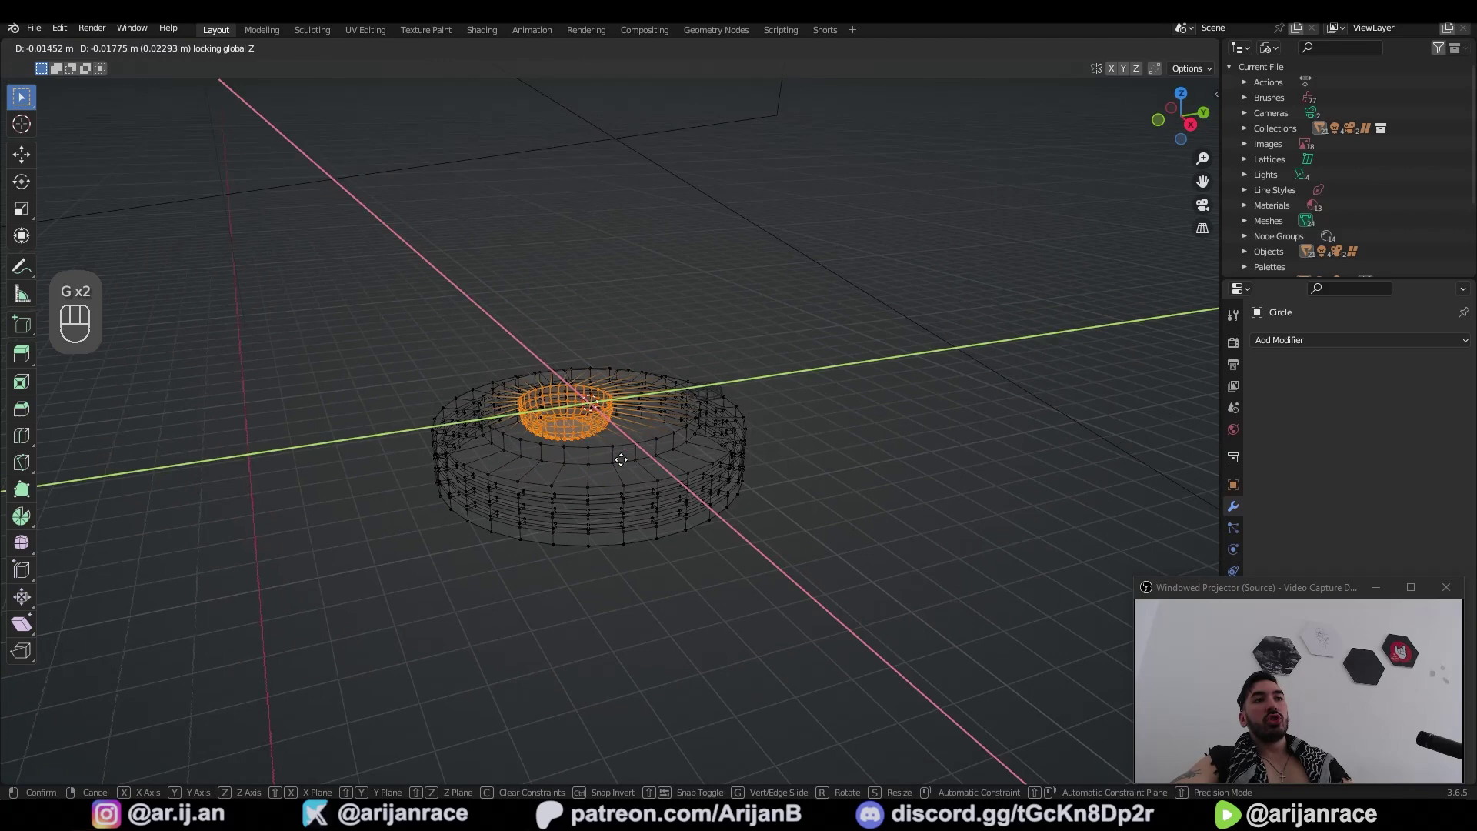
{"action": "key", "text": "g"}
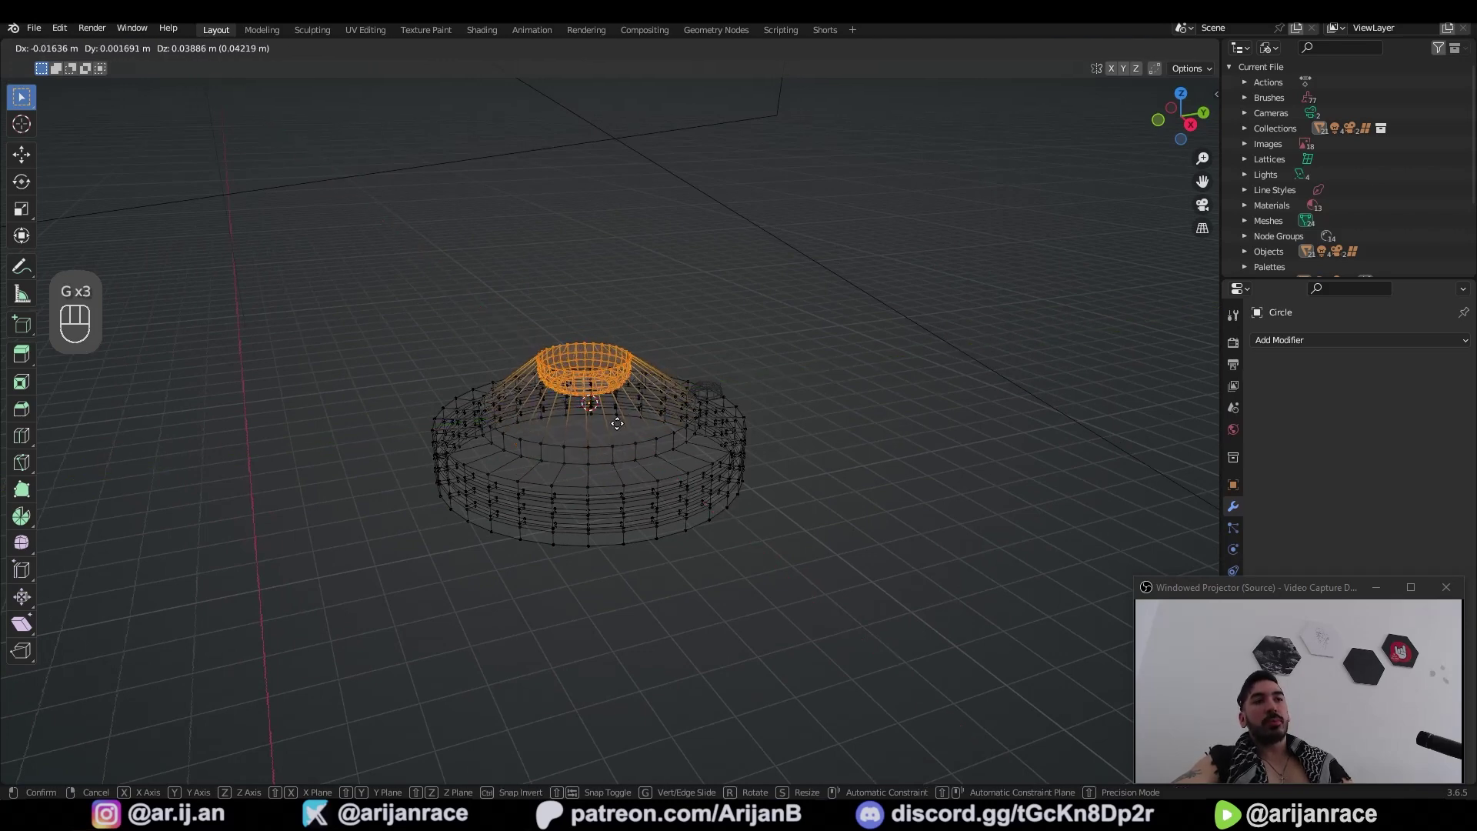
Step: Bring the round drum back into Edit Mode showing its mesh and recessed hole
{"action": "key", "text": "Tab"}
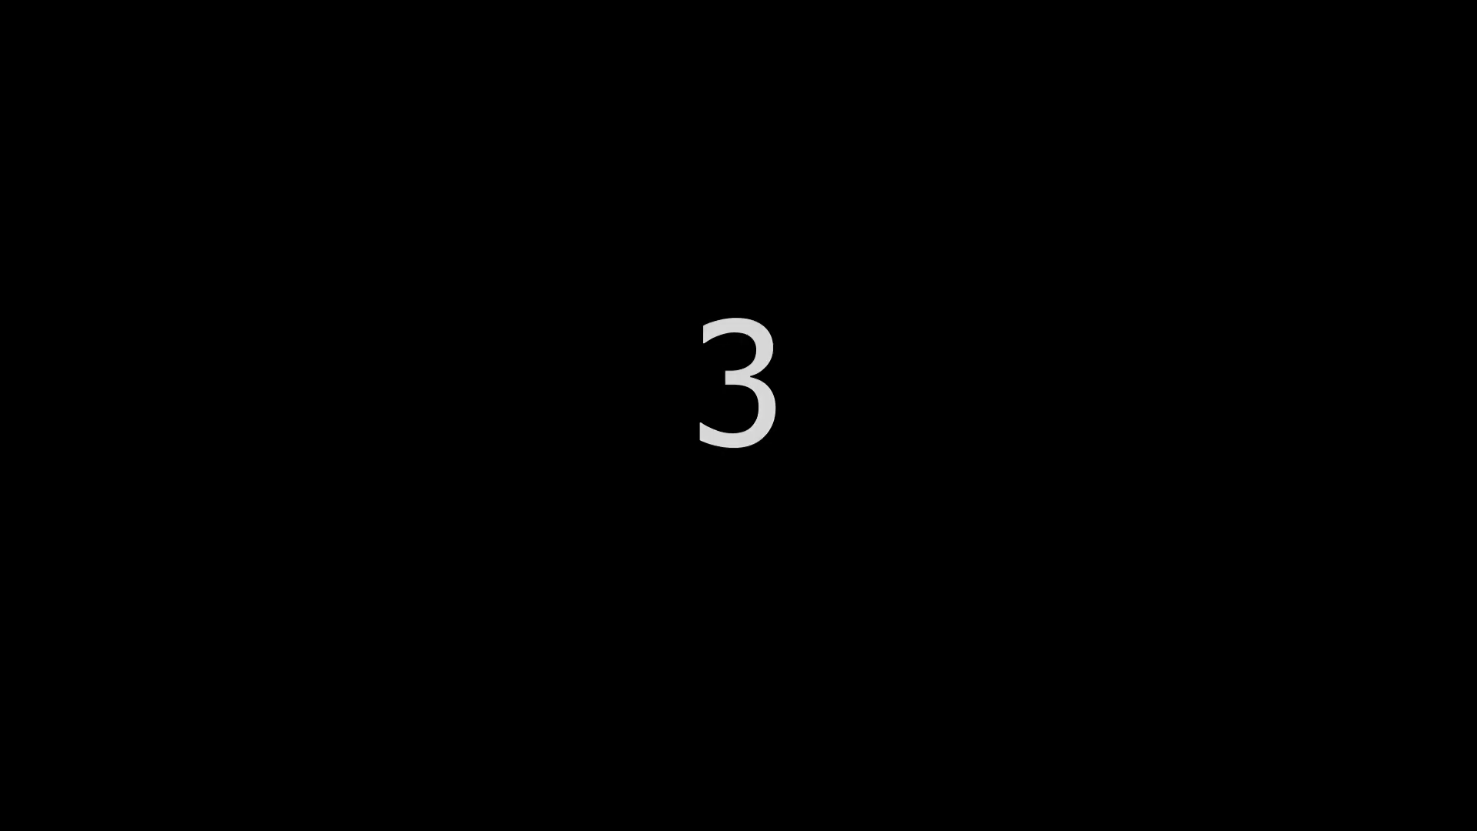
{"action": "key", "text": "a"}
{"action": "left_click", "coordinate": [678, 470]}
{"action": "left_click_drag", "start_coordinate": [558, 421], "coordinate": [498, 415]}
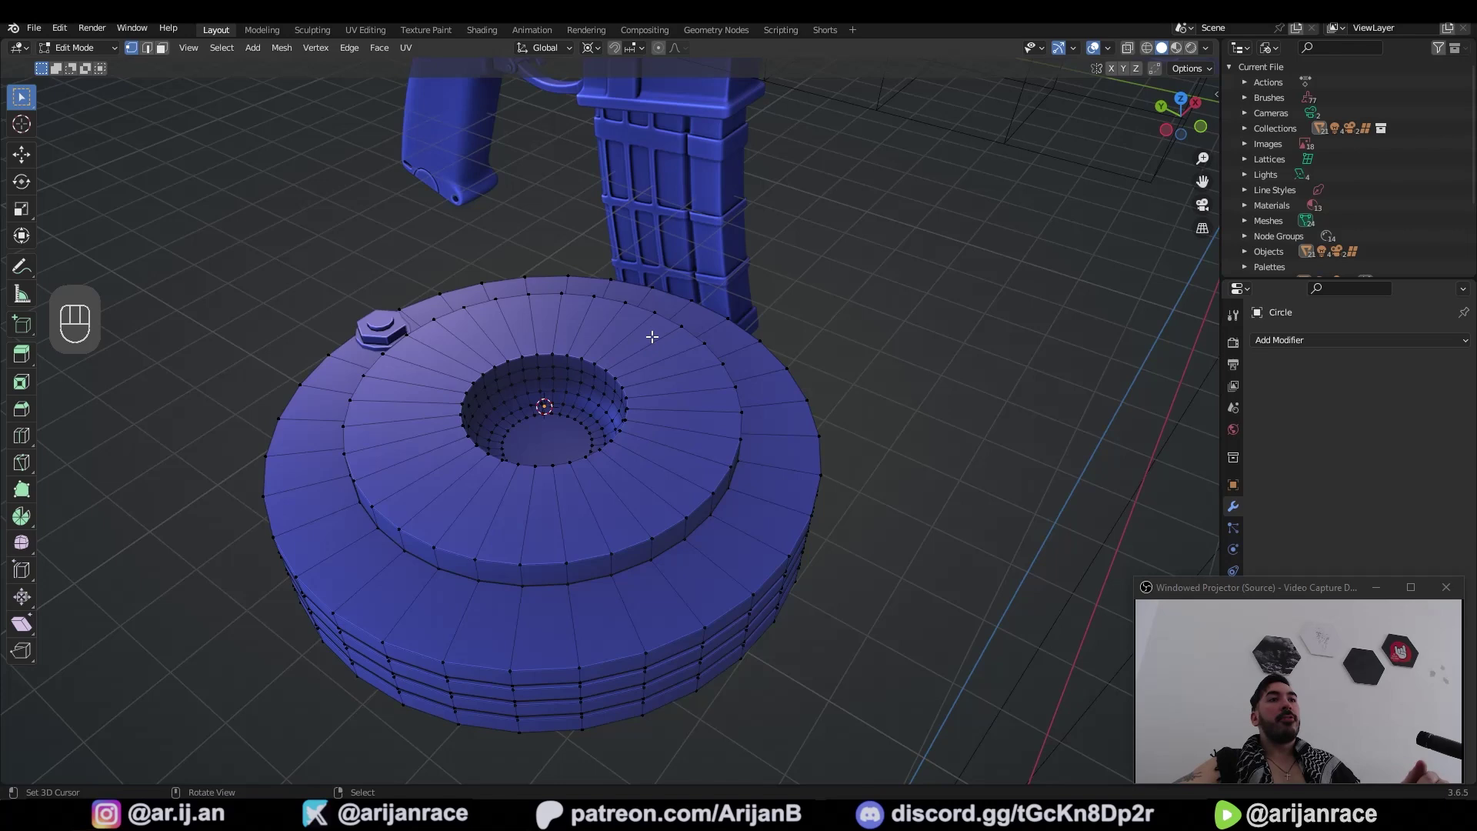
Step: Snap the 3D cursor onto a vertex on the hole's rim and set it as pivot
{"action": "left_click", "coordinate": [562, 397]}
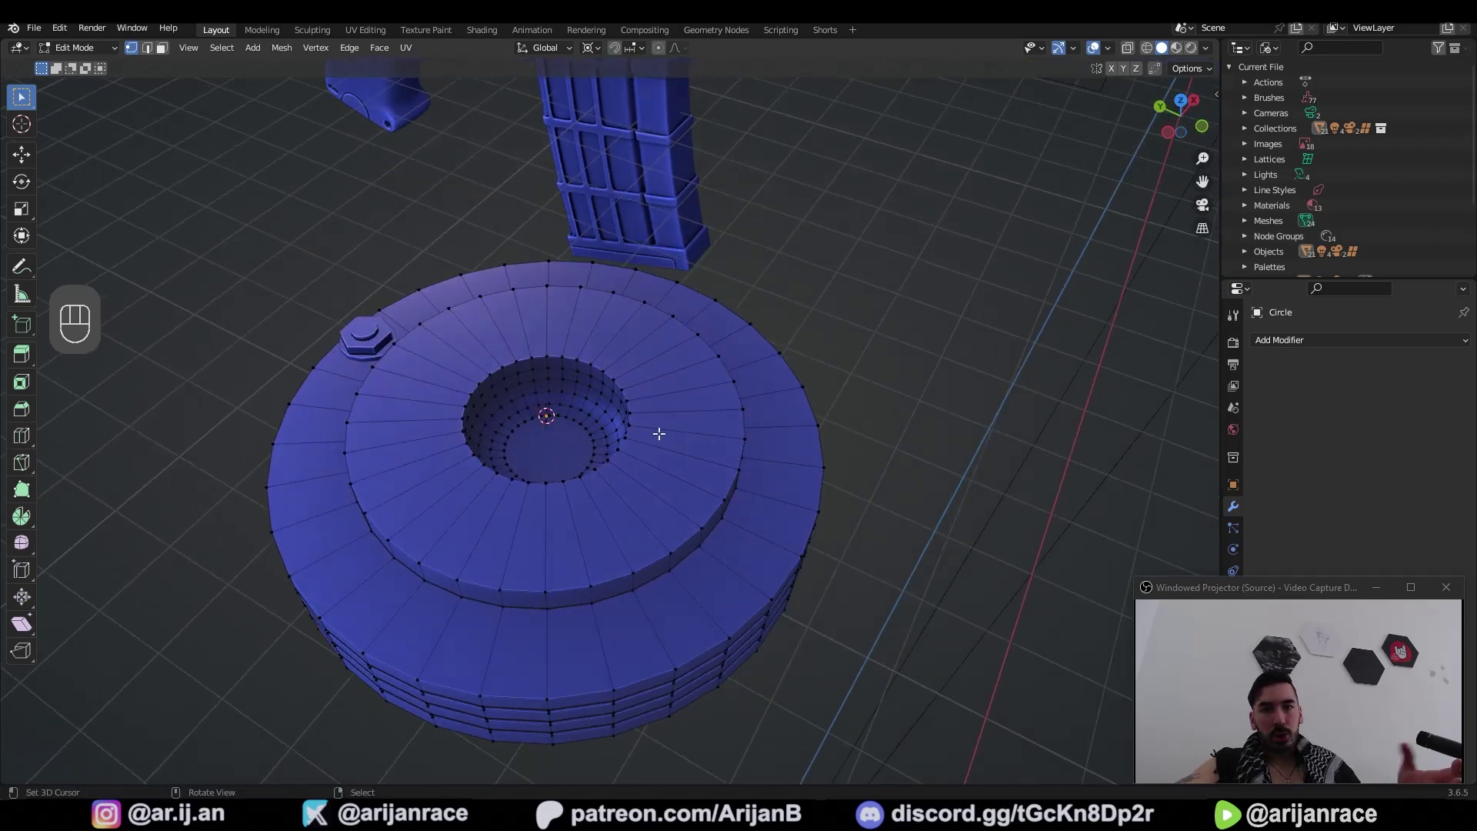
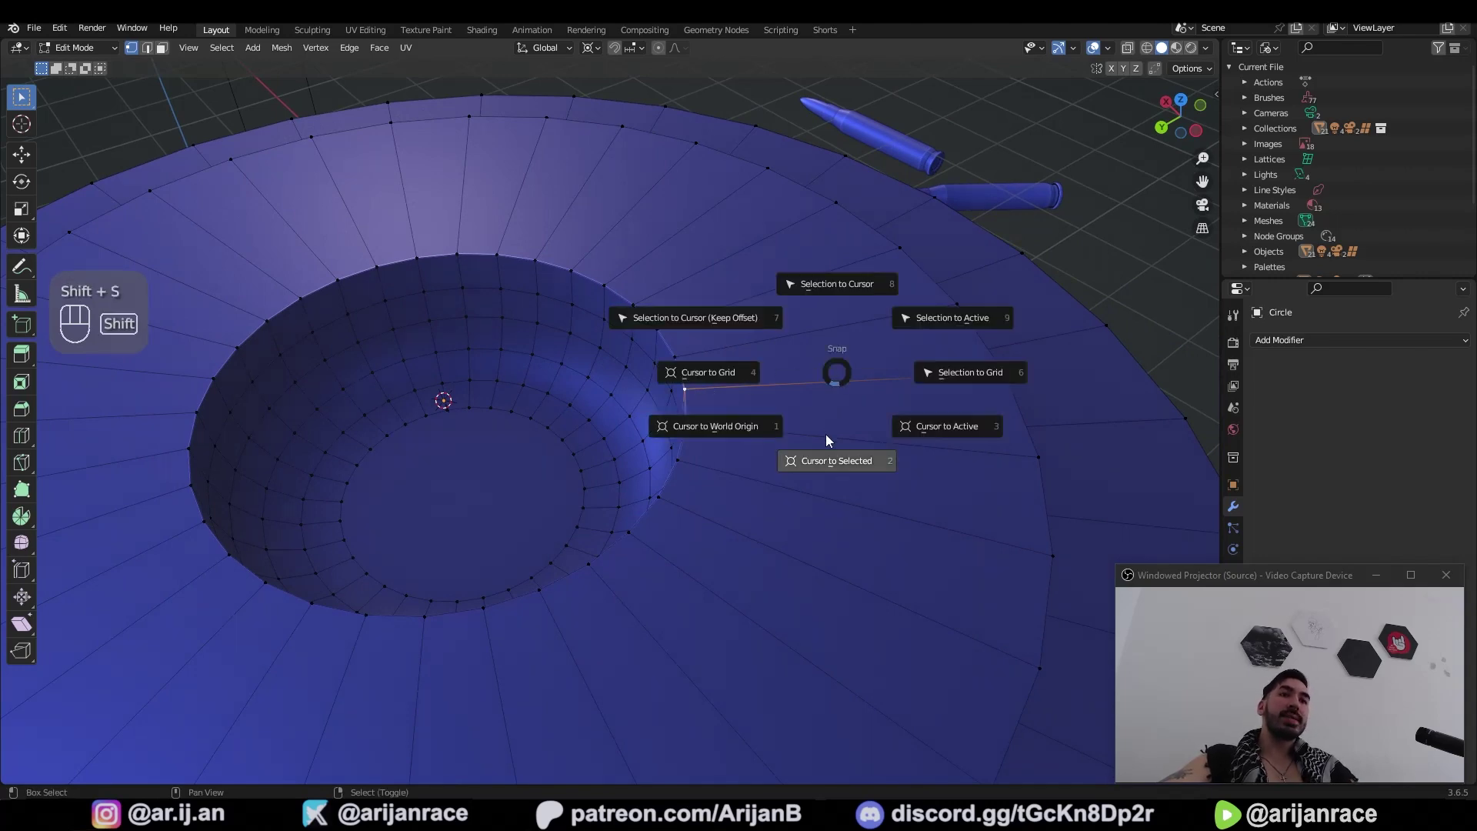
{"action": "left_click_drag", "start_coordinate": [709, 401], "coordinate": [747, 396]}
{"action": "key", "text": "g"}
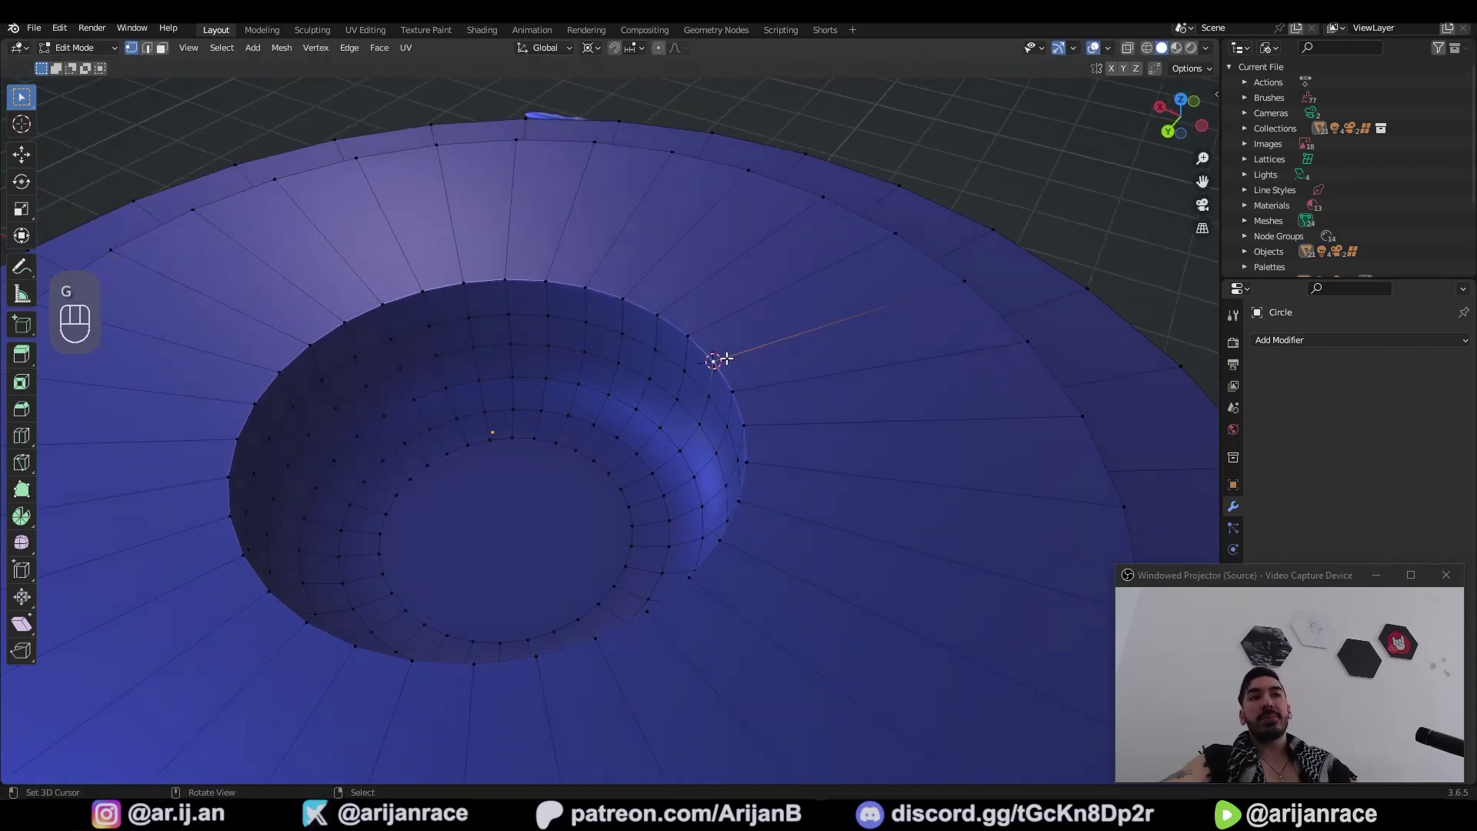
{"action": "left_click_drag", "start_coordinate": [831, 395], "coordinate": [792, 405]}
{"action": "left_click", "coordinate": [750, 413]}
{"action": "left_click_drag", "start_coordinate": [597, 50], "coordinate": [604, 75]}
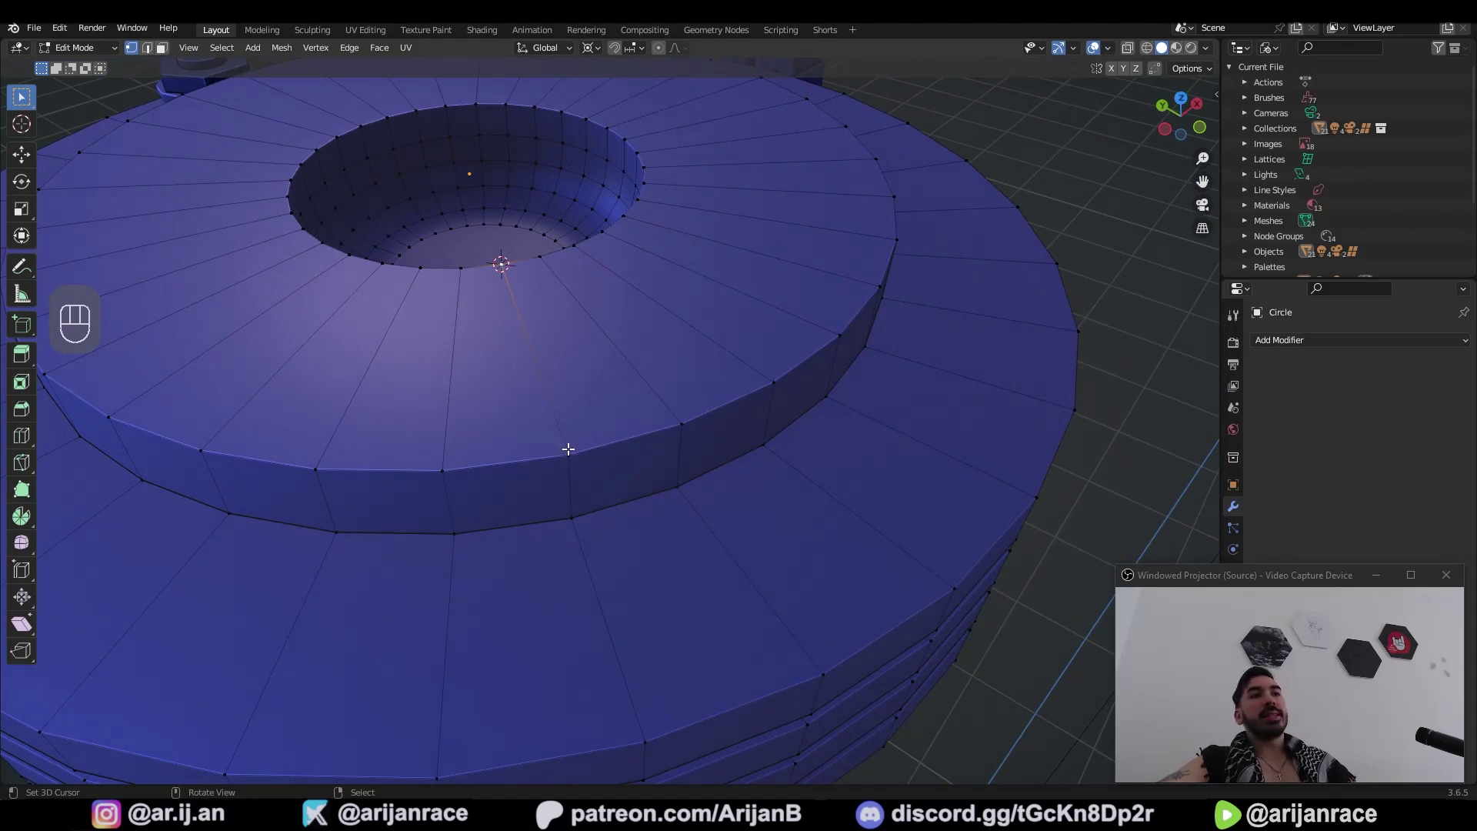
Step: Select four vertices on the raised ring and scale them toward the cursor
{"action": "left_click", "coordinate": [683, 419]}
{"action": "left_click", "coordinate": [747, 389]}
{"action": "left_click", "coordinate": [588, 450]}
{"action": "left_click", "coordinate": [745, 522]}
{"action": "key", "text": "s"}
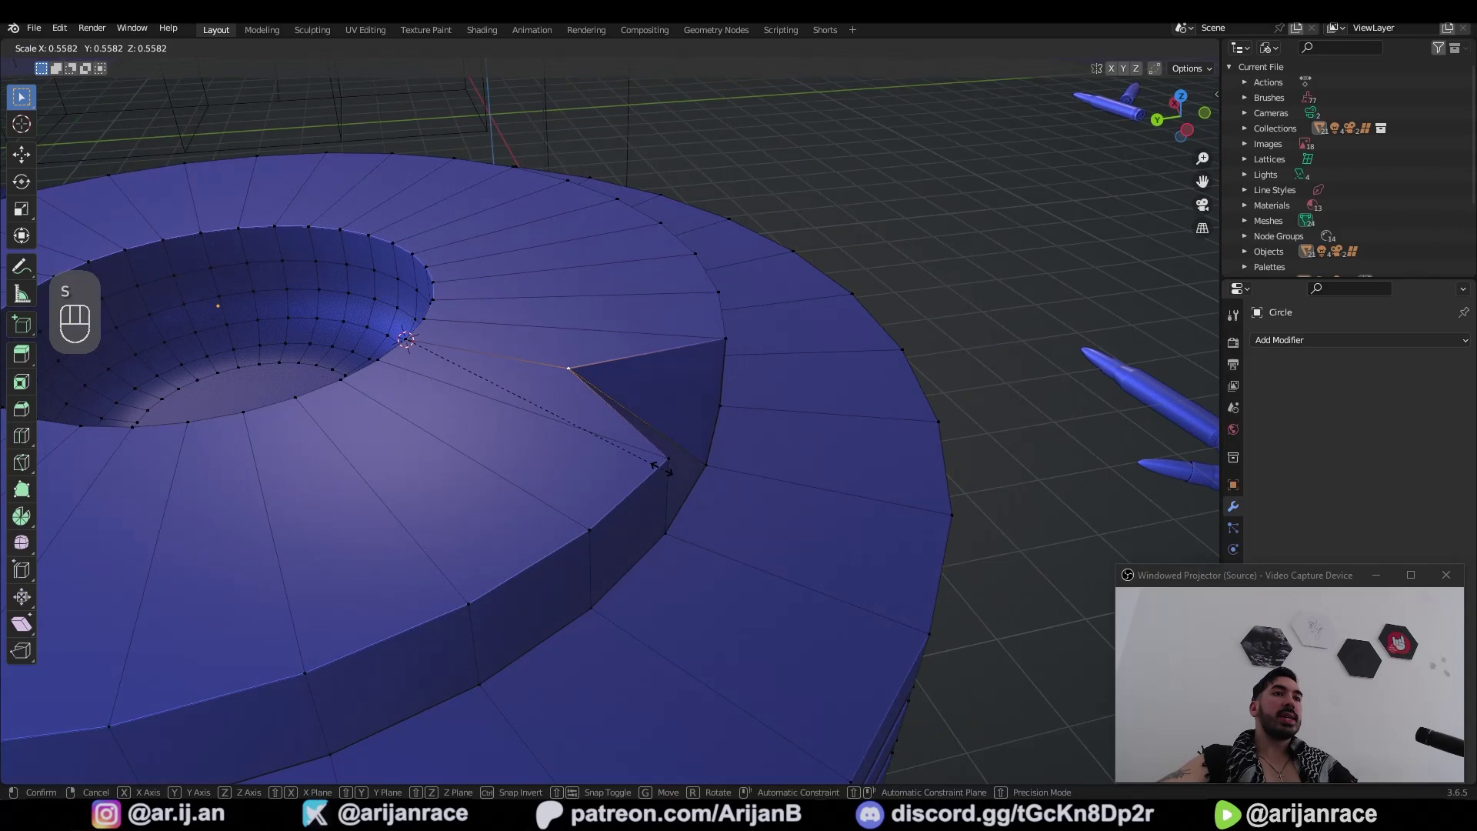
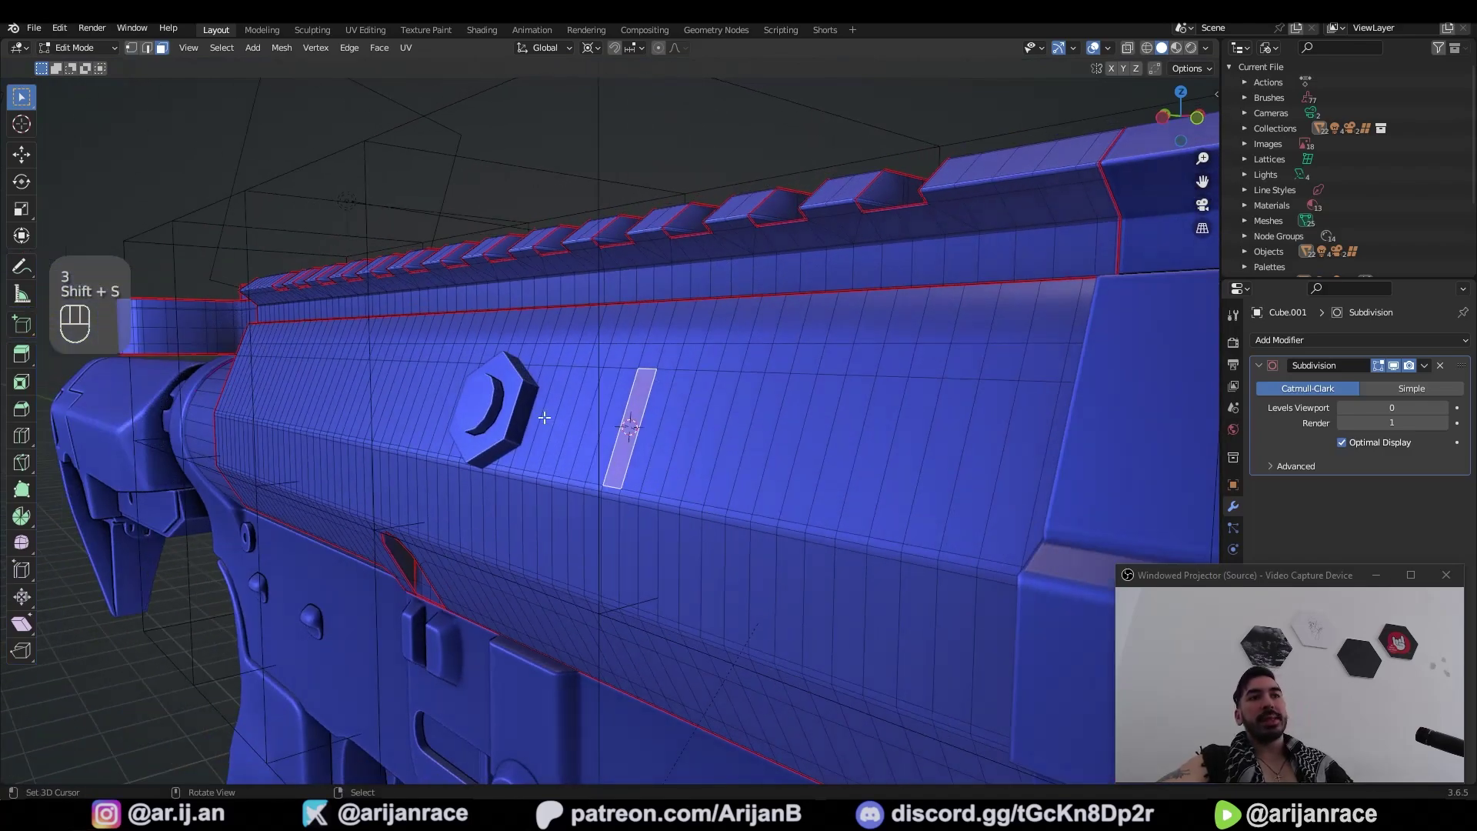
Step: Select the hex bolt on the receiver in wireframe and place the 3D cursor as the scaling reference
{"action": "key", "text": "Tab"}
{"action": "key", "text": "z"}
{"action": "left_click", "coordinate": [590, 414]}
{"action": "left_click", "coordinate": [568, 434]}
{"action": "key", "text": "z"}
{"action": "left_click", "coordinate": [537, 405]}
{"action": "middle_click", "coordinate": [554, 409]}
{"action": "left_click_drag", "start_coordinate": [537, 503], "coordinate": [599, 536]}
Step: Scale the hex bolt down around the cursor, checking it from the receiver's end and side
{"action": "key", "text": "s"}
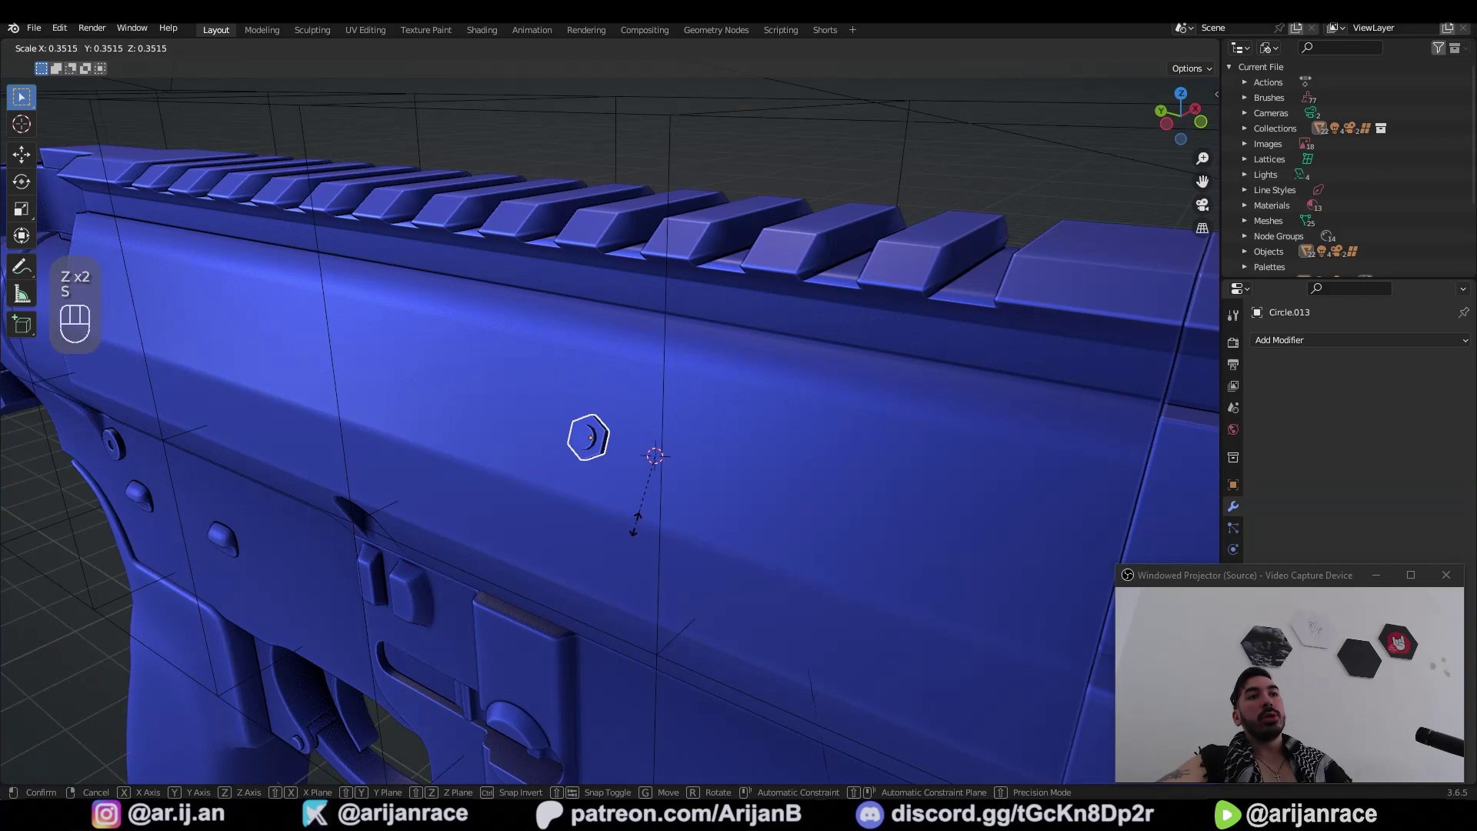
{"action": "left_click", "coordinate": [558, 490]}
{"action": "left_click", "coordinate": [583, 532]}
{"action": "key", "text": "s"}
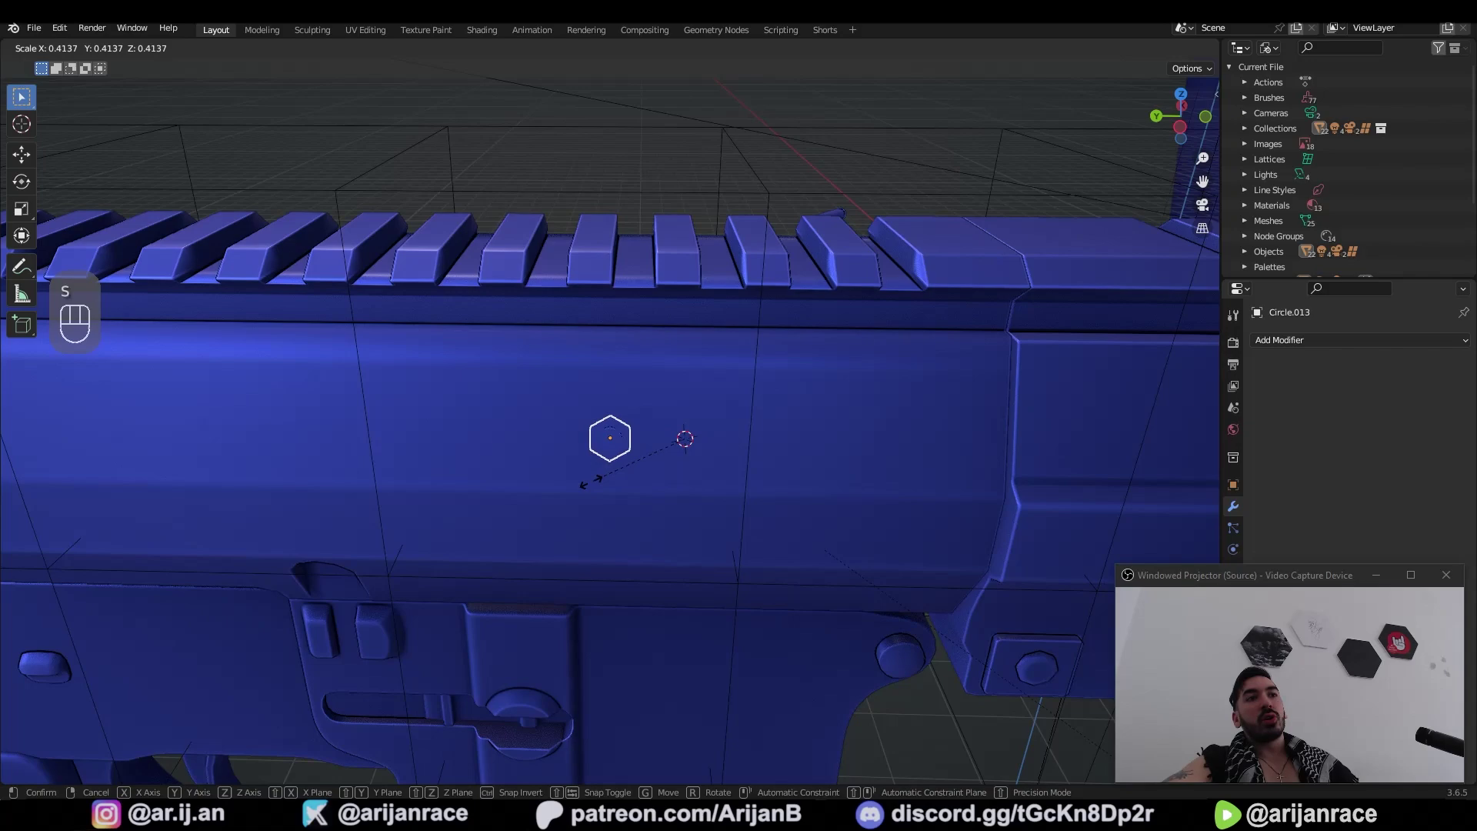
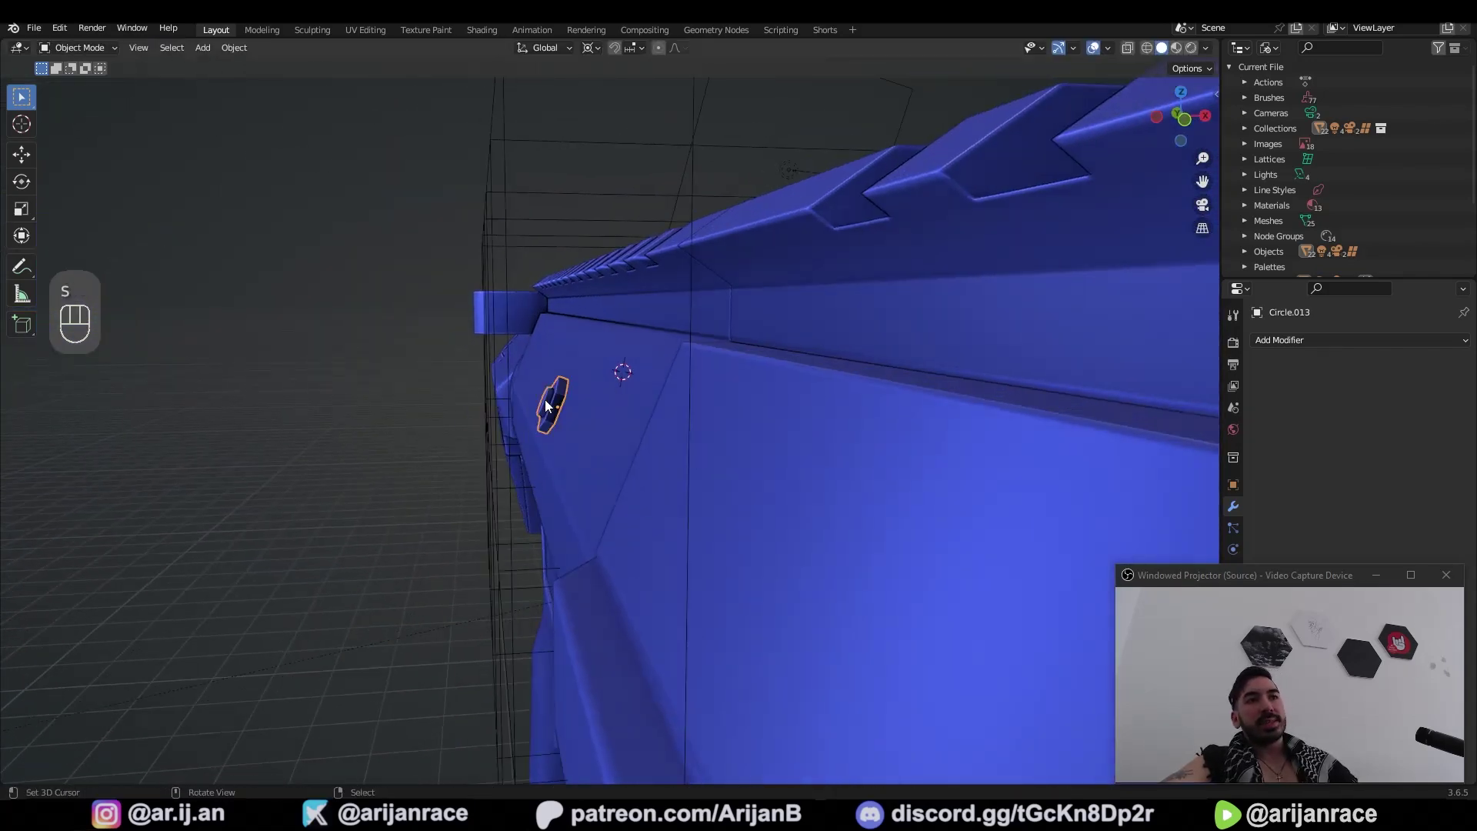
{"action": "left_click_drag", "start_coordinate": [593, 410], "coordinate": [701, 479]}
{"action": "key", "text": "s"}
{"action": "key", "text": "z"}
{"action": "left_click", "coordinate": [654, 436]}
{"action": "key", "text": "z"}
{"action": "left_click", "coordinate": [593, 352]}
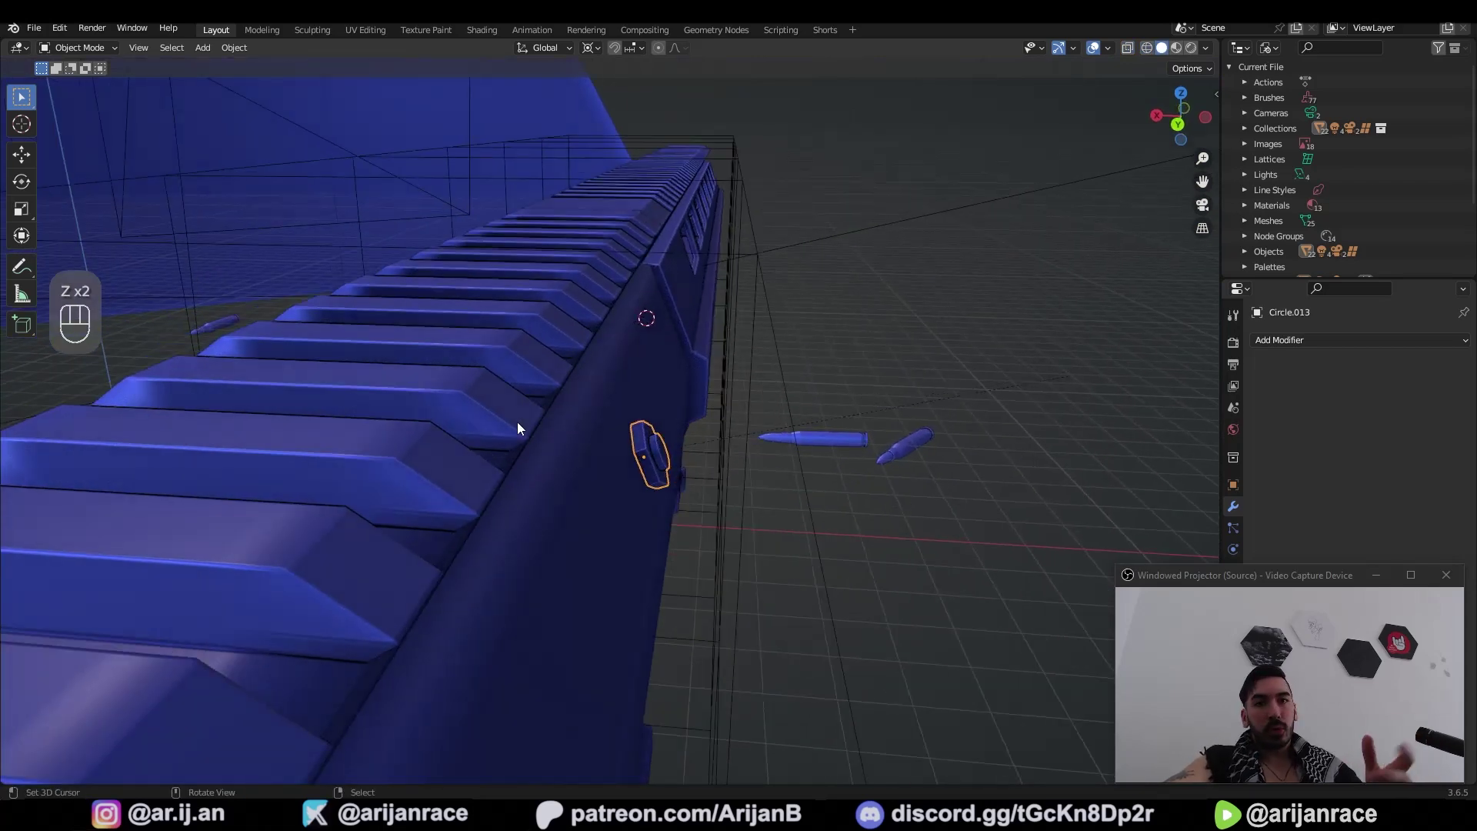
{"action": "left_click_drag", "start_coordinate": [687, 444], "coordinate": [559, 435]}
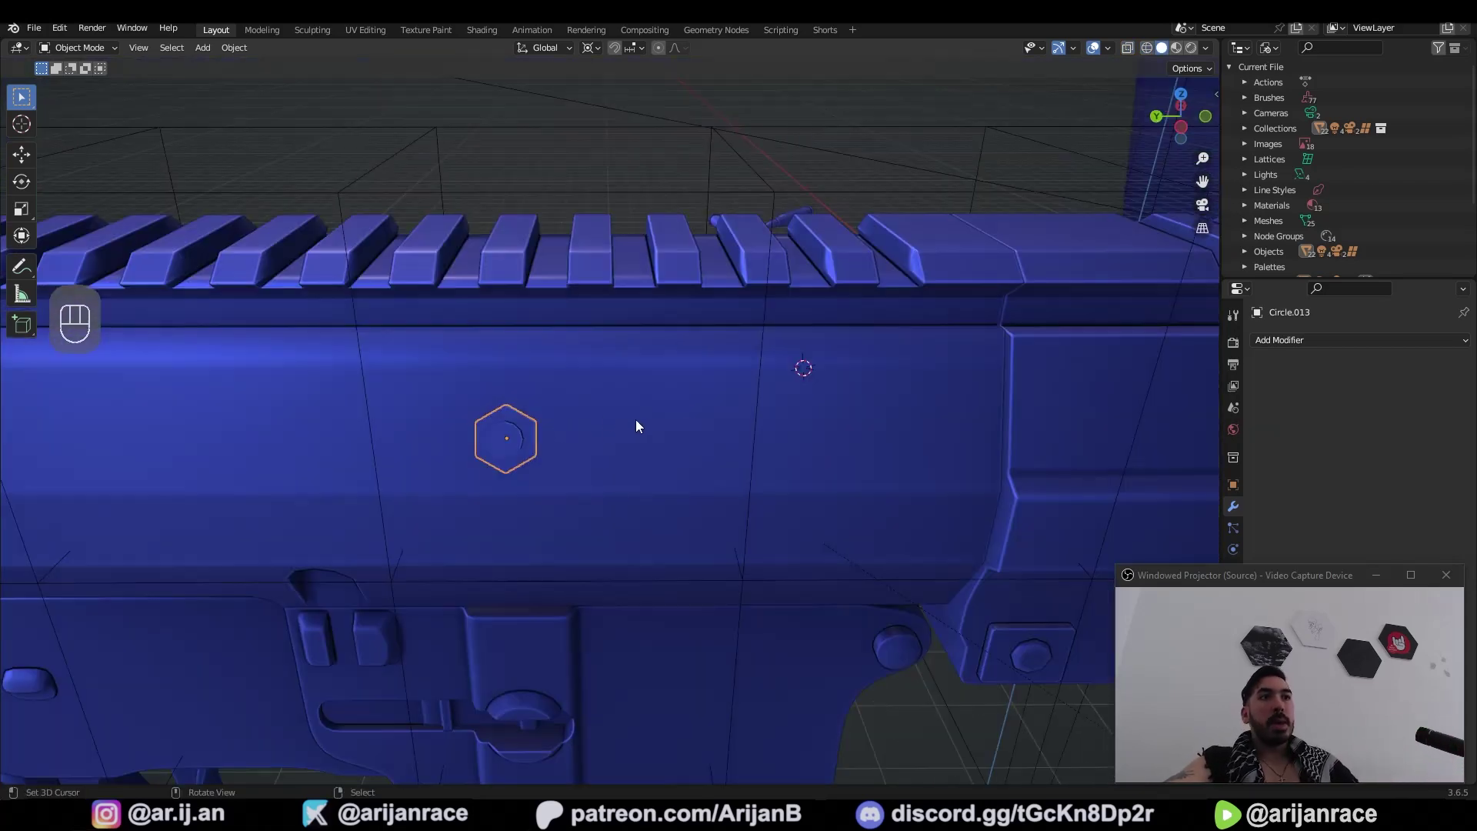
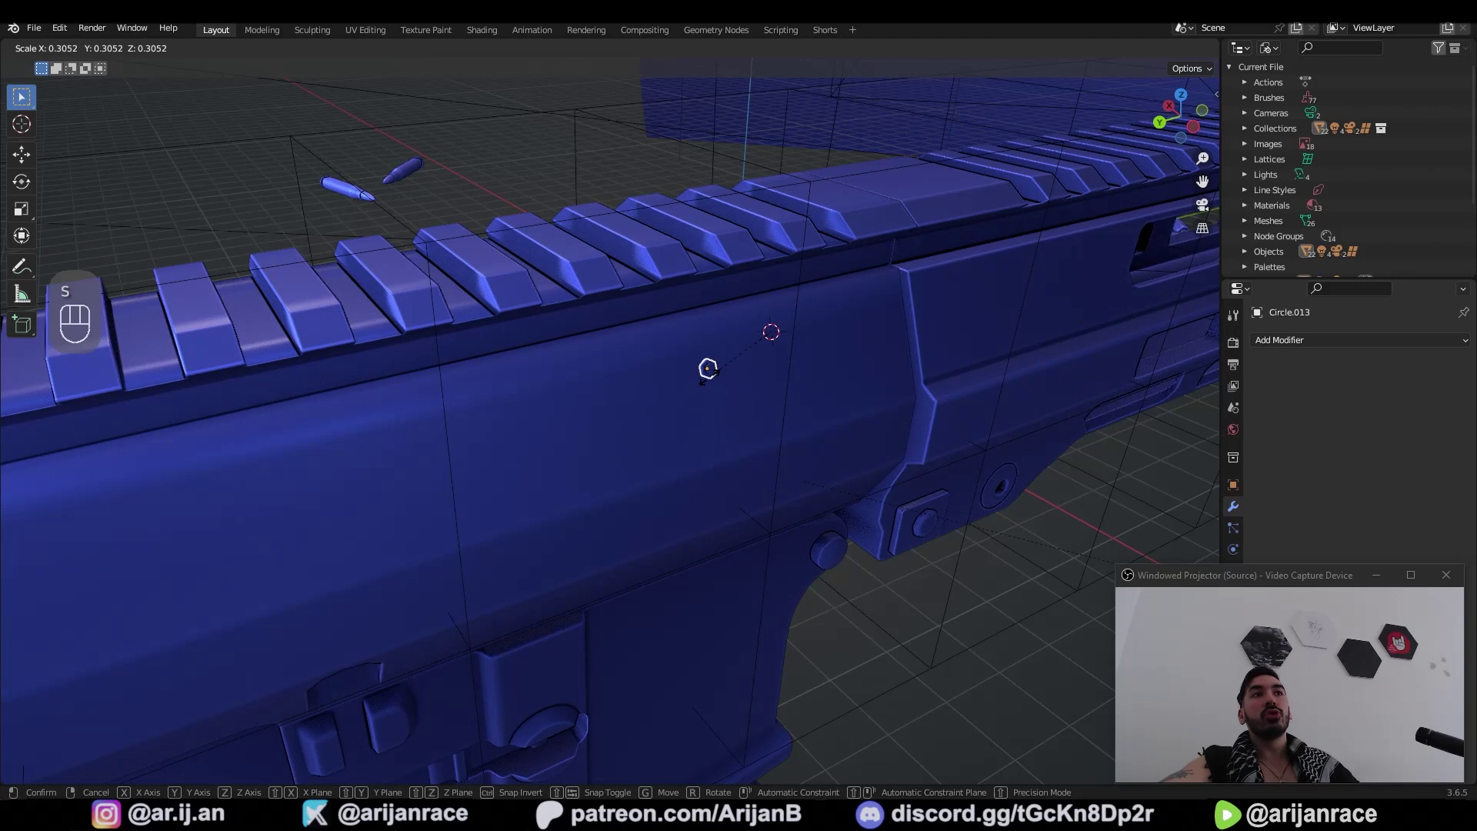
Step: Refine the bolt's size with further scaling and leave Edit Mode in front view
{"action": "left_click_drag", "start_coordinate": [1180, 77], "coordinate": [648, 491]}
{"action": "left_click_drag", "start_coordinate": [527, 512], "coordinate": [431, 490]}
{"action": "key", "text": "s"}
{"action": "key", "text": "s"}
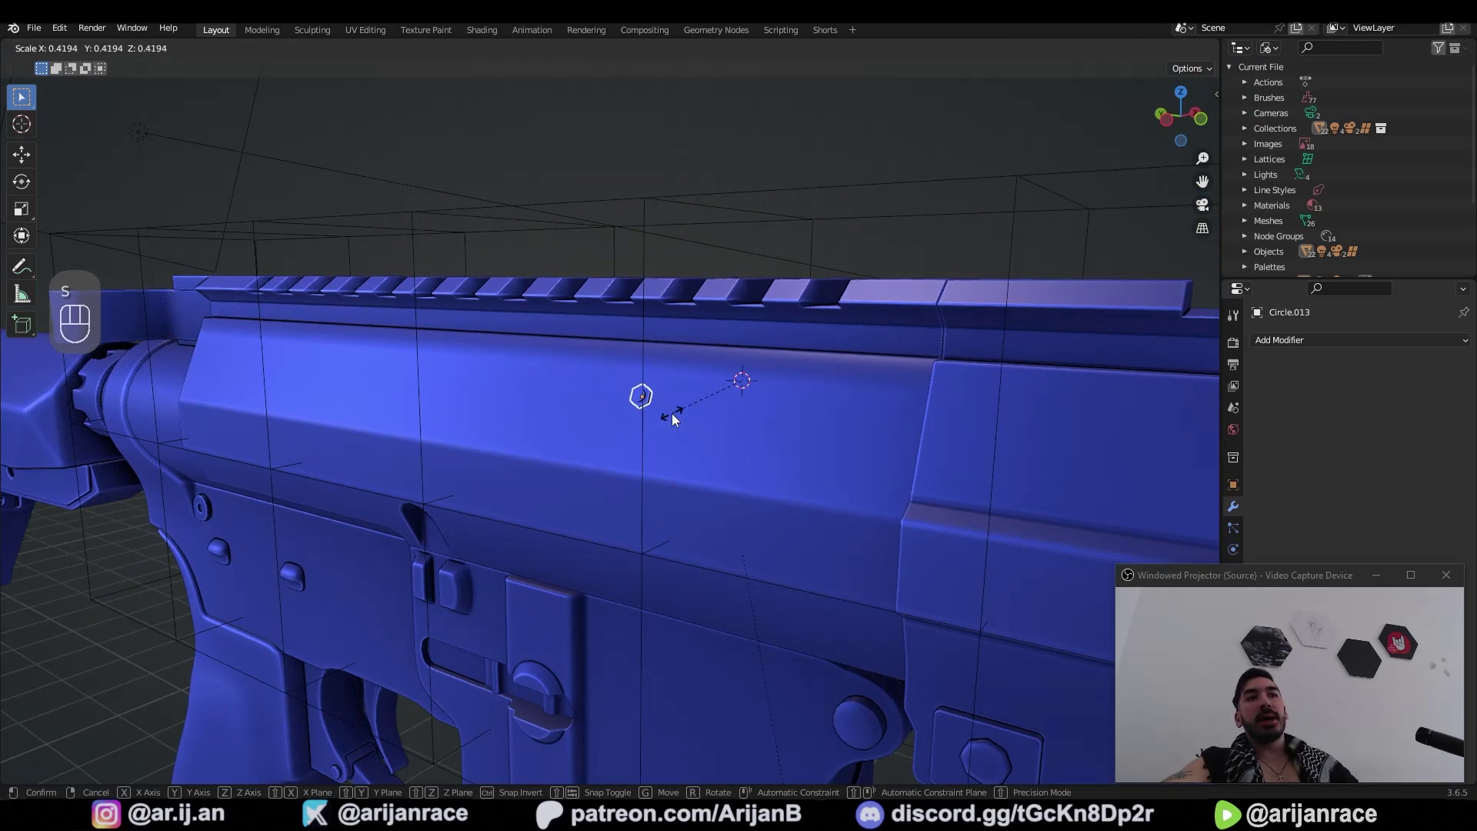
{"action": "key", "text": "z"}
{"action": "key", "text": "z"}
{"action": "left_click", "coordinate": [1193, 86]}
{"action": "key", "text": "Tab"}
{"action": "key", "text": "1"}
Step: Snap the bolt to the cursor with Shift+S and scale it to 0.197 beside the cursor
{"action": "key", "text": "shift+s"}
{"action": "left_click_drag", "start_coordinate": [1200, 77], "coordinate": [818, 304]}
{"action": "left_click", "coordinate": [542, 415]}
{"action": "key", "text": "s"}
{"action": "left_click_drag", "start_coordinate": [686, 399], "coordinate": [665, 422]}
{"action": "left_click", "coordinate": [682, 434]}
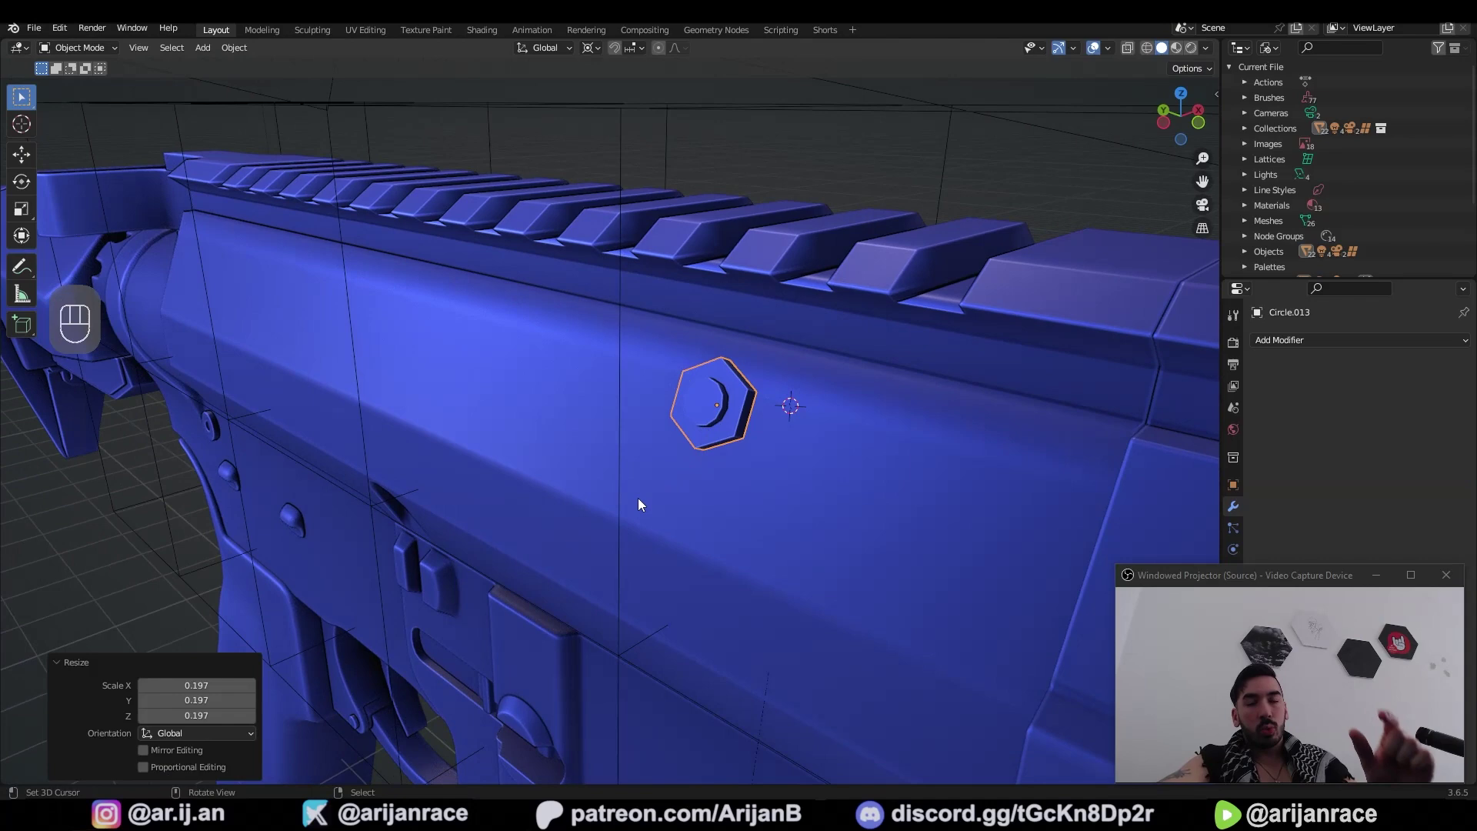
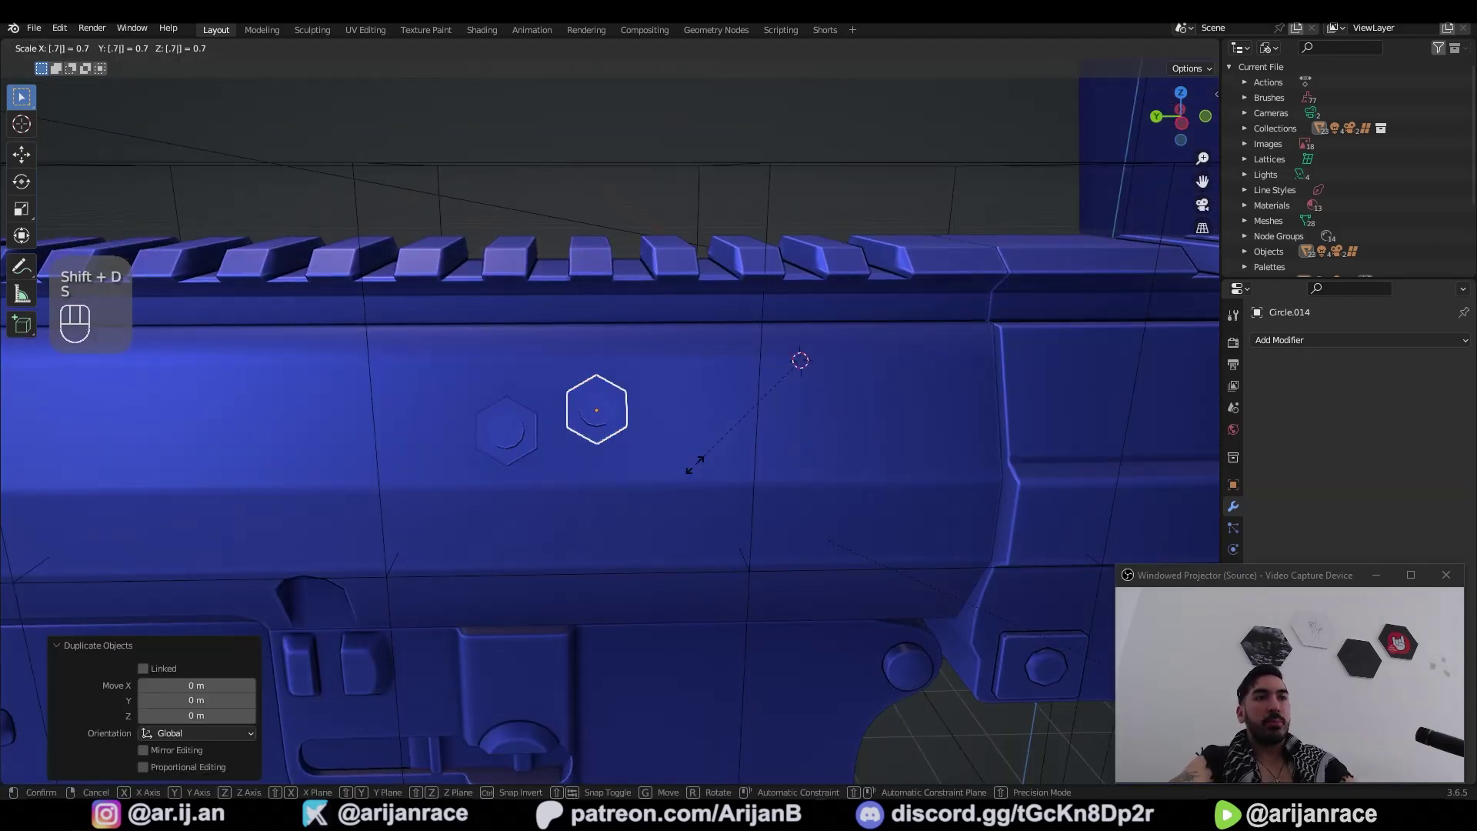
Step: Duplicate the bolt with Shift+D and scale each copy from the cursor to build a row of five
{"action": "key", "text": "ctrl+z"}
{"action": "key", "text": "z"}
{"action": "left_click", "coordinate": [637, 386]}
{"action": "key", "text": "ctrl+z"}
{"action": "key", "text": "x"}
{"action": "key", "text": "shift+d"}
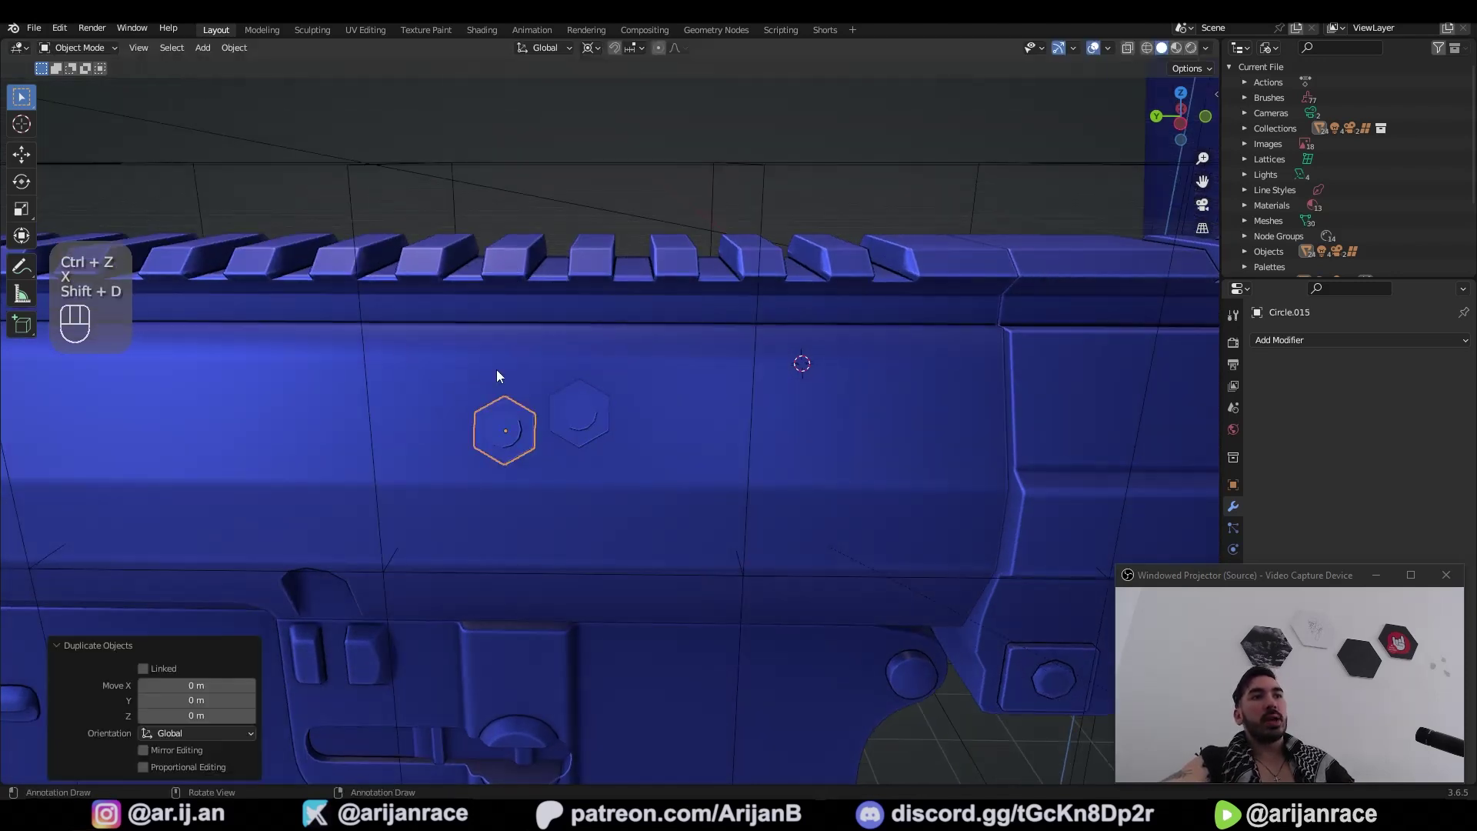
{"action": "key", "text": "s"}
{"action": "key", "text": "shift+d"}
{"action": "key", "text": "s"}
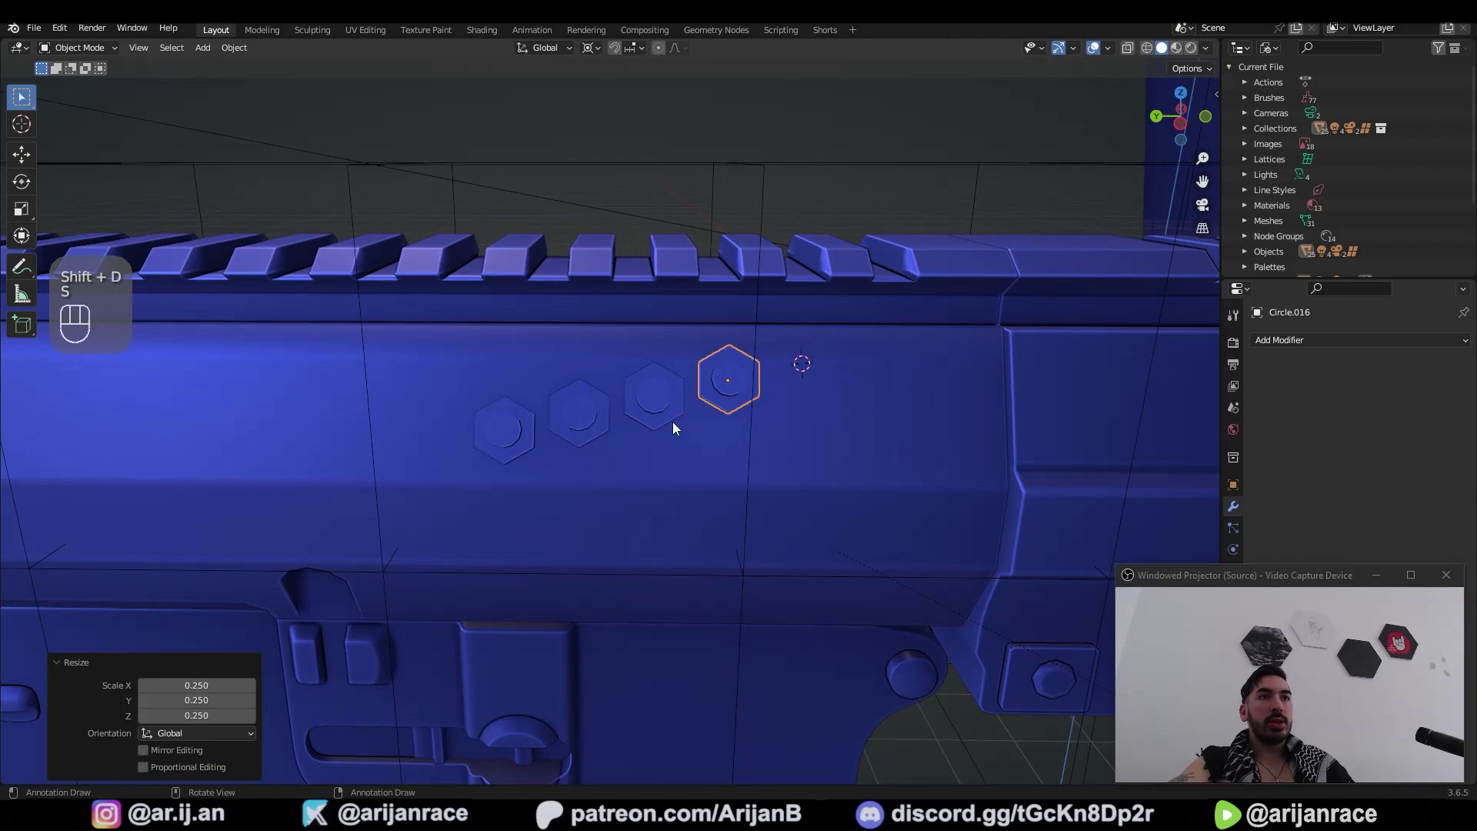
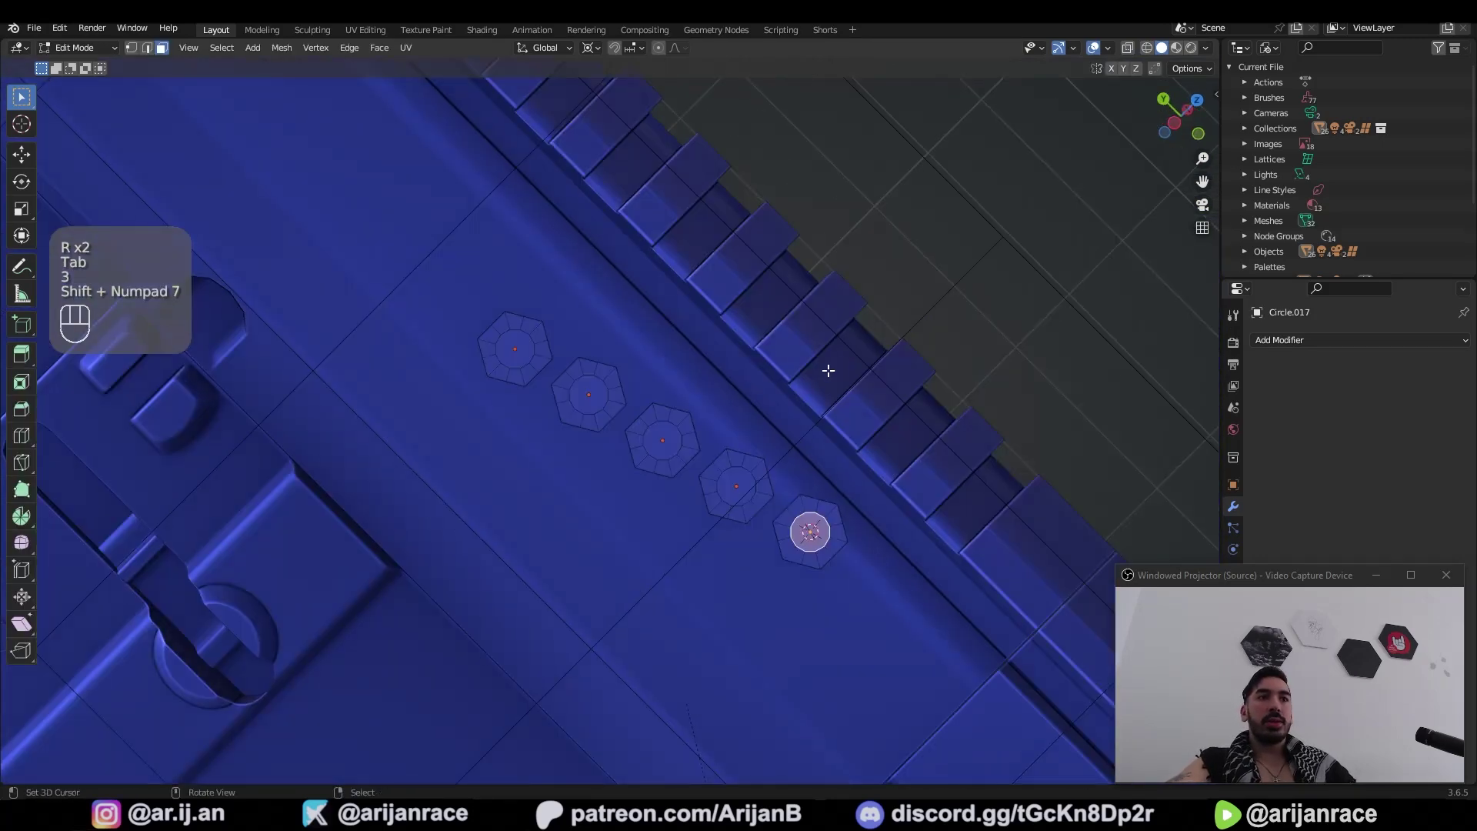
Step: Rotate the bolt row around the cursor to align it beneath the top rail, back in Object Mode
{"action": "key", "text": "Tab"}
{"action": "left_click", "coordinate": [814, 581]}
{"action": "key", "text": "r"}
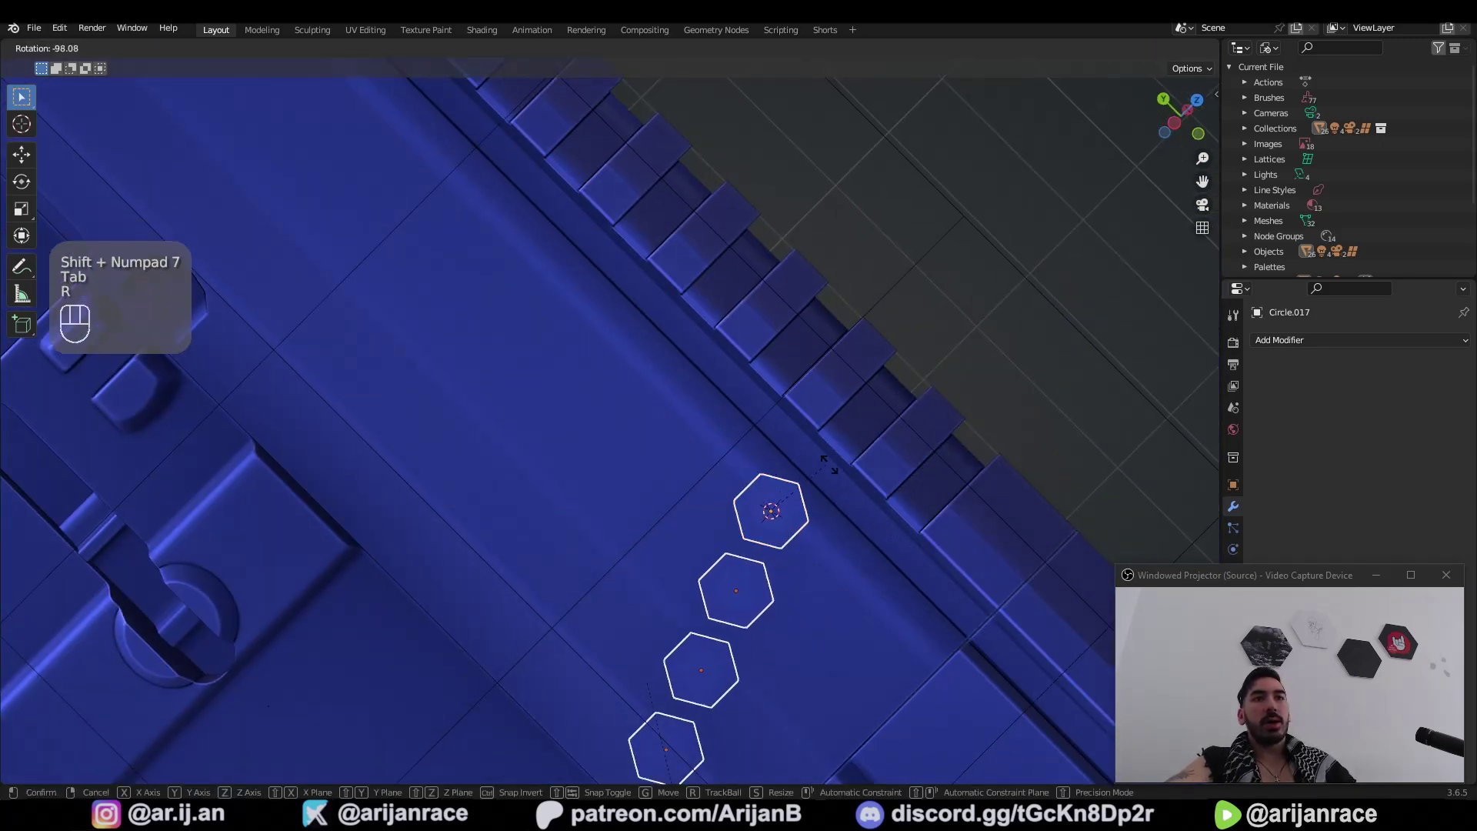
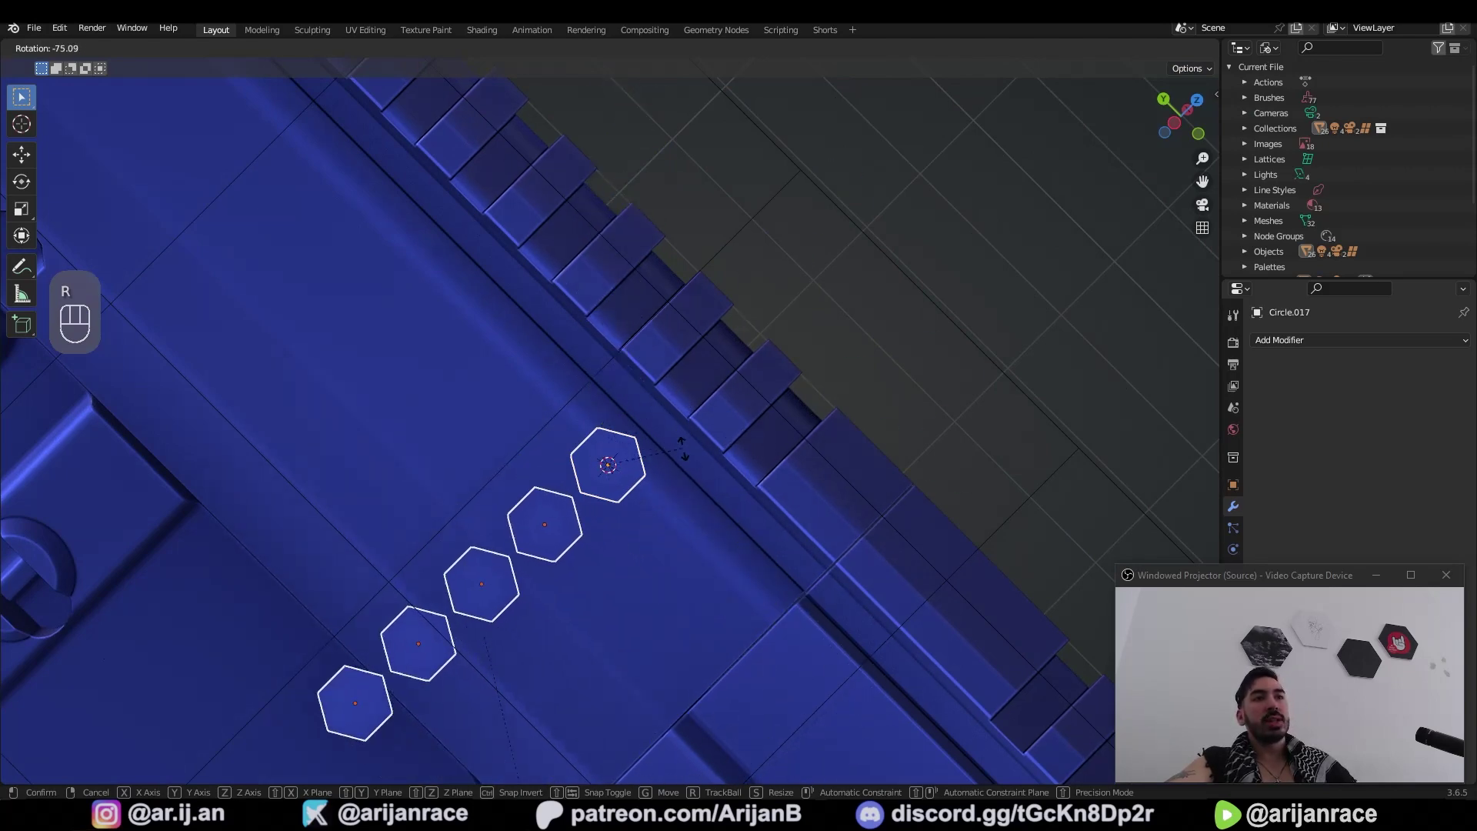
{"action": "key", "text": "r"}
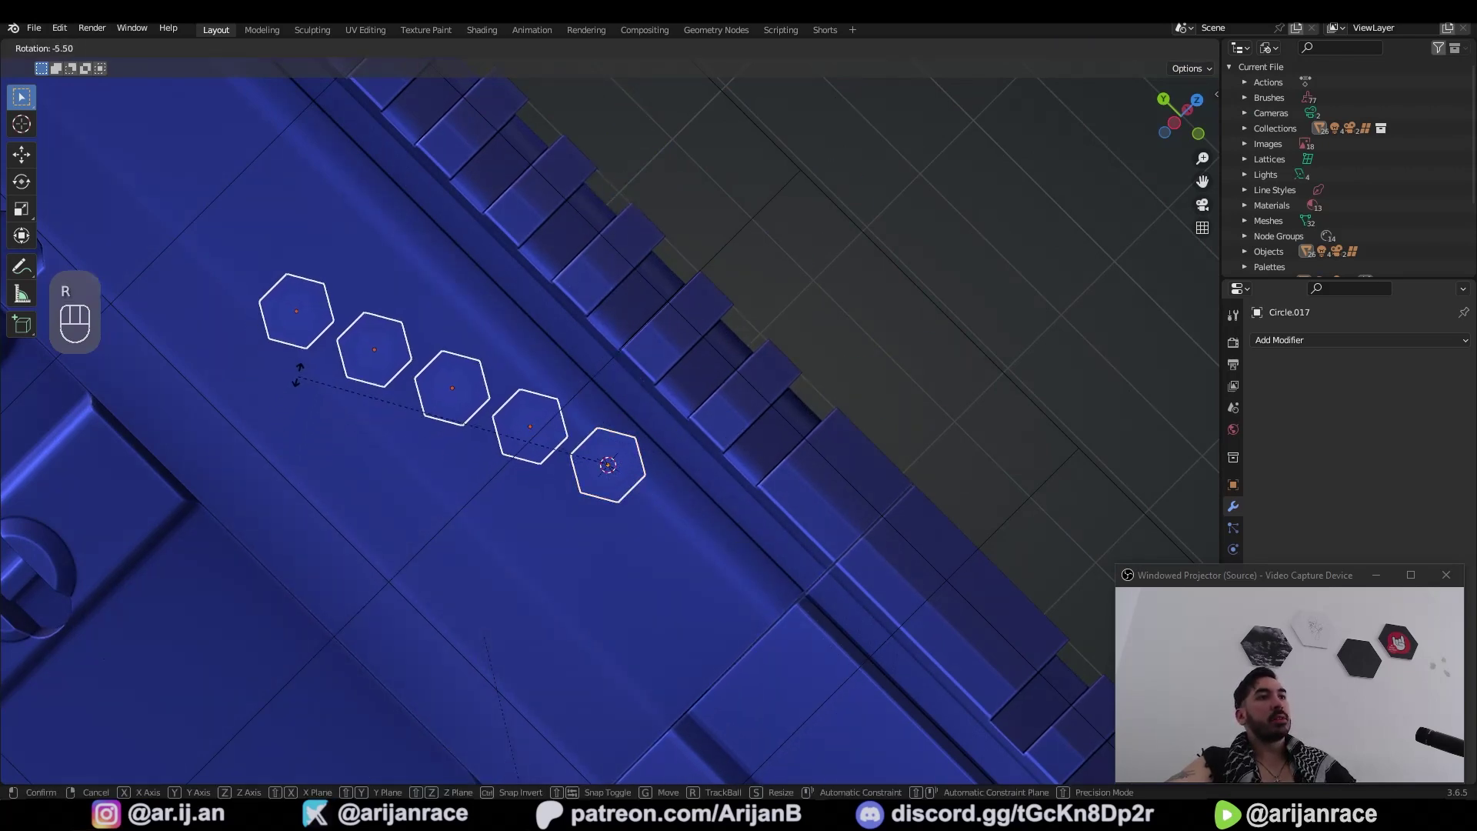
{"action": "left_click_drag", "start_coordinate": [1193, 72], "coordinate": [1003, 170]}
{"action": "key", "text": "r"}
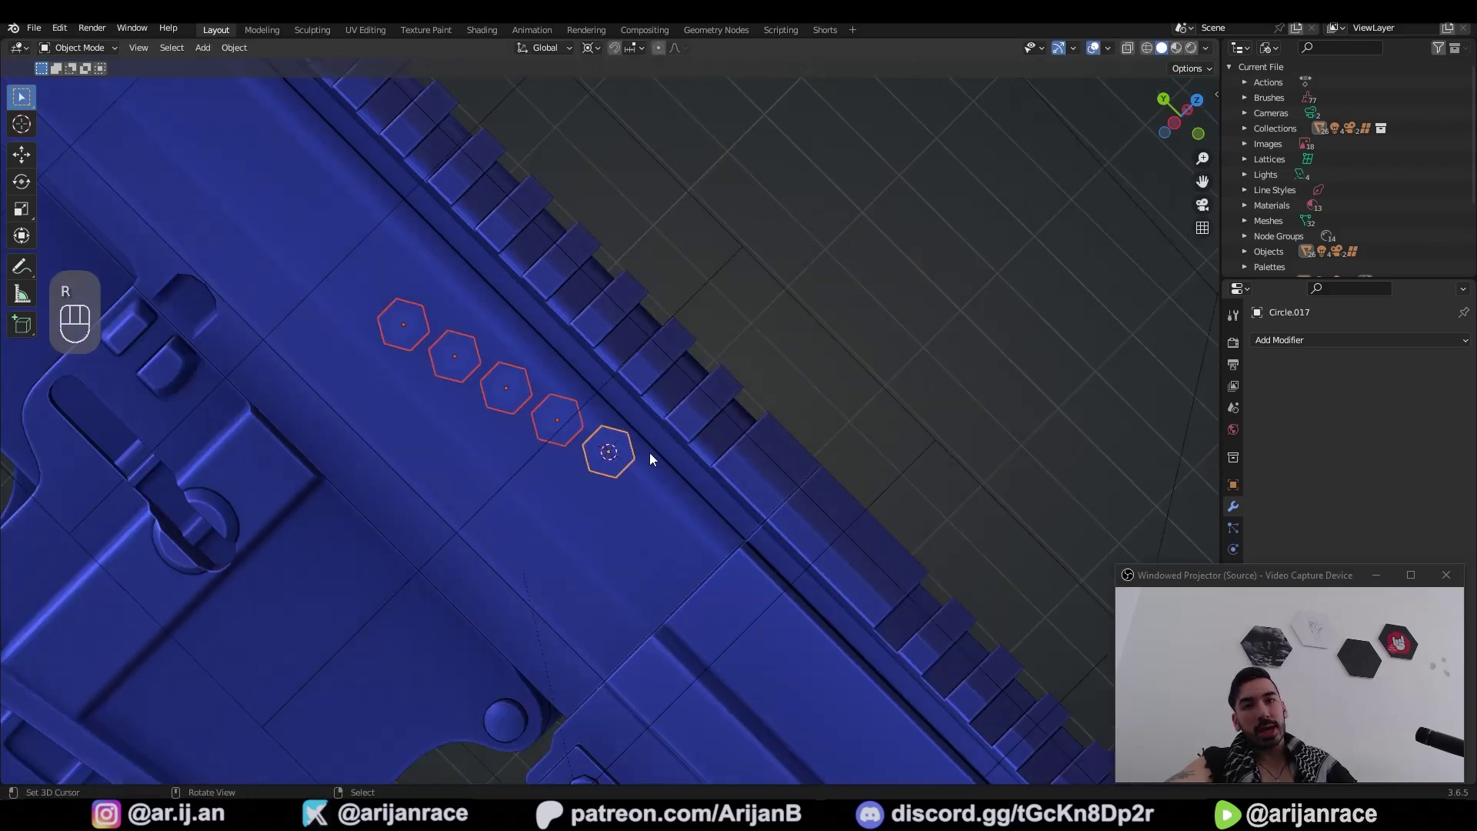
{"action": "left_click_drag", "start_coordinate": [592, 491], "coordinate": [470, 507]}
{"action": "left_click_drag", "start_coordinate": [414, 577], "coordinate": [553, 553]}
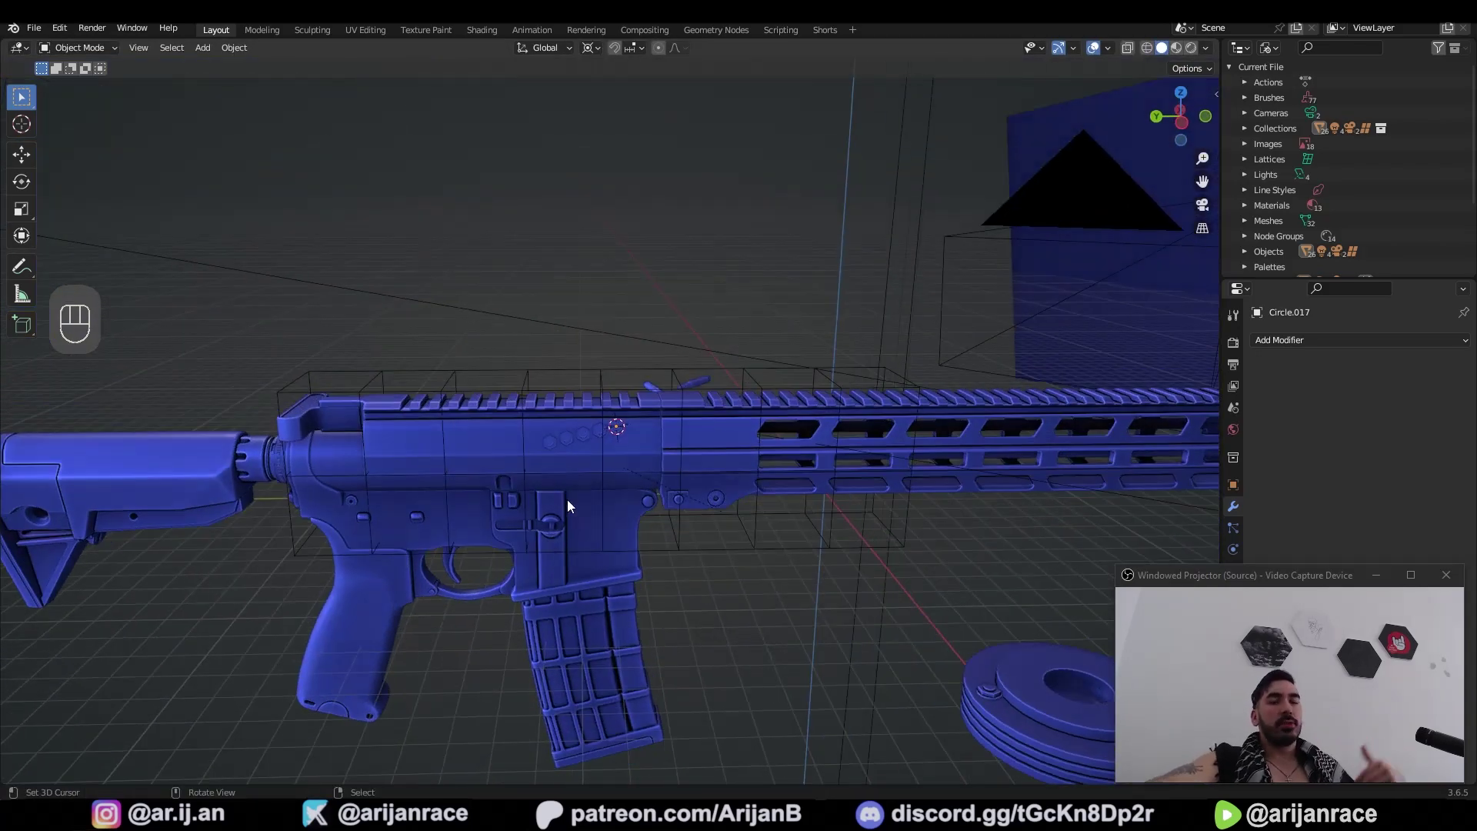
{"action": "left_click_drag", "start_coordinate": [634, 579], "coordinate": [670, 579]}
{"action": "left_click_drag", "start_coordinate": [655, 600], "coordinate": [715, 612]}
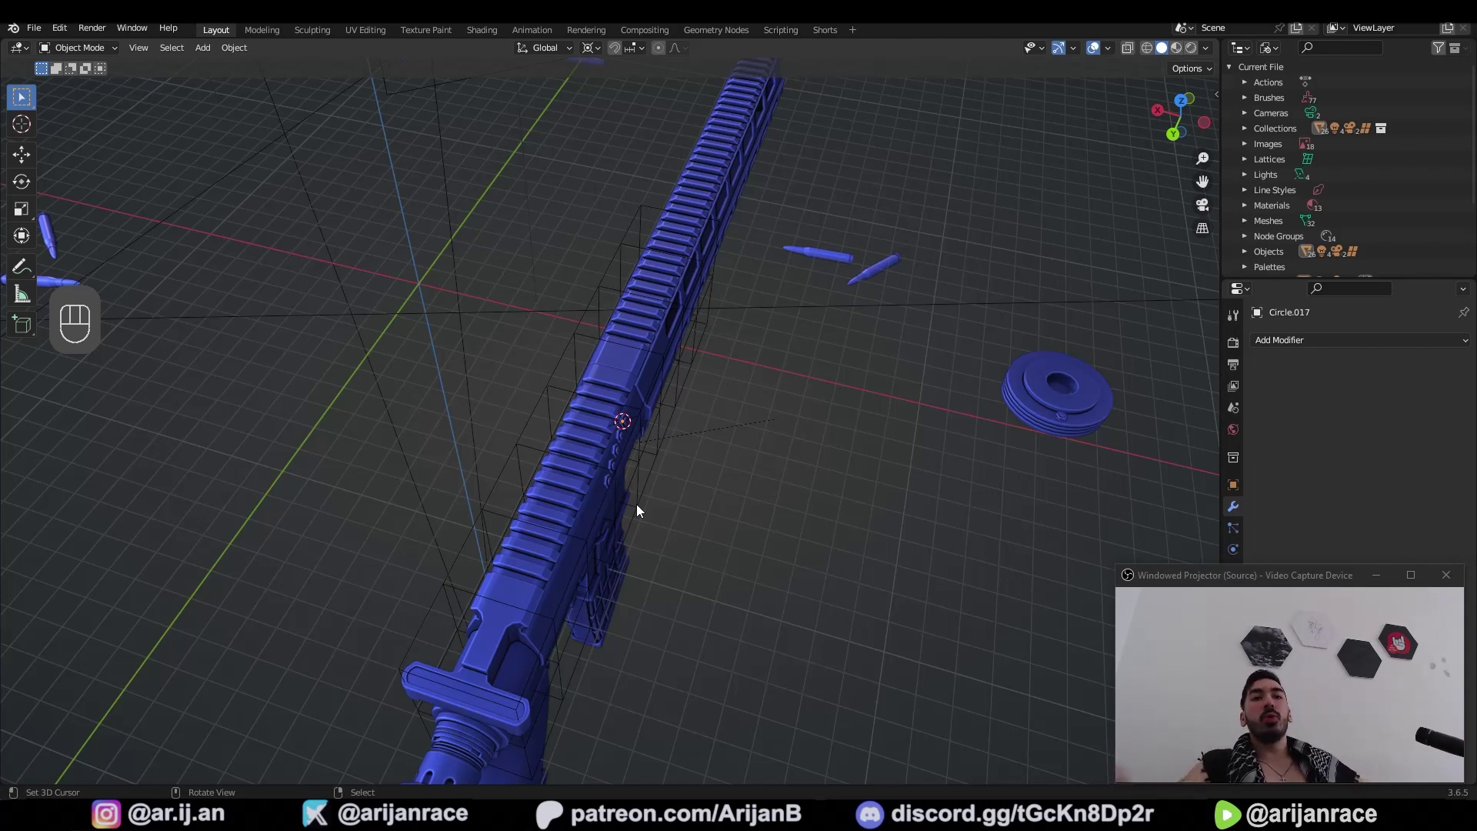
{"action": "left_click", "coordinate": [726, 556]}
{"action": "middle_click", "coordinate": [709, 565]}
{"action": "left_click_drag", "start_coordinate": [584, 490], "coordinate": [537, 473]}
{"action": "middle_click", "coordinate": [701, 350]}
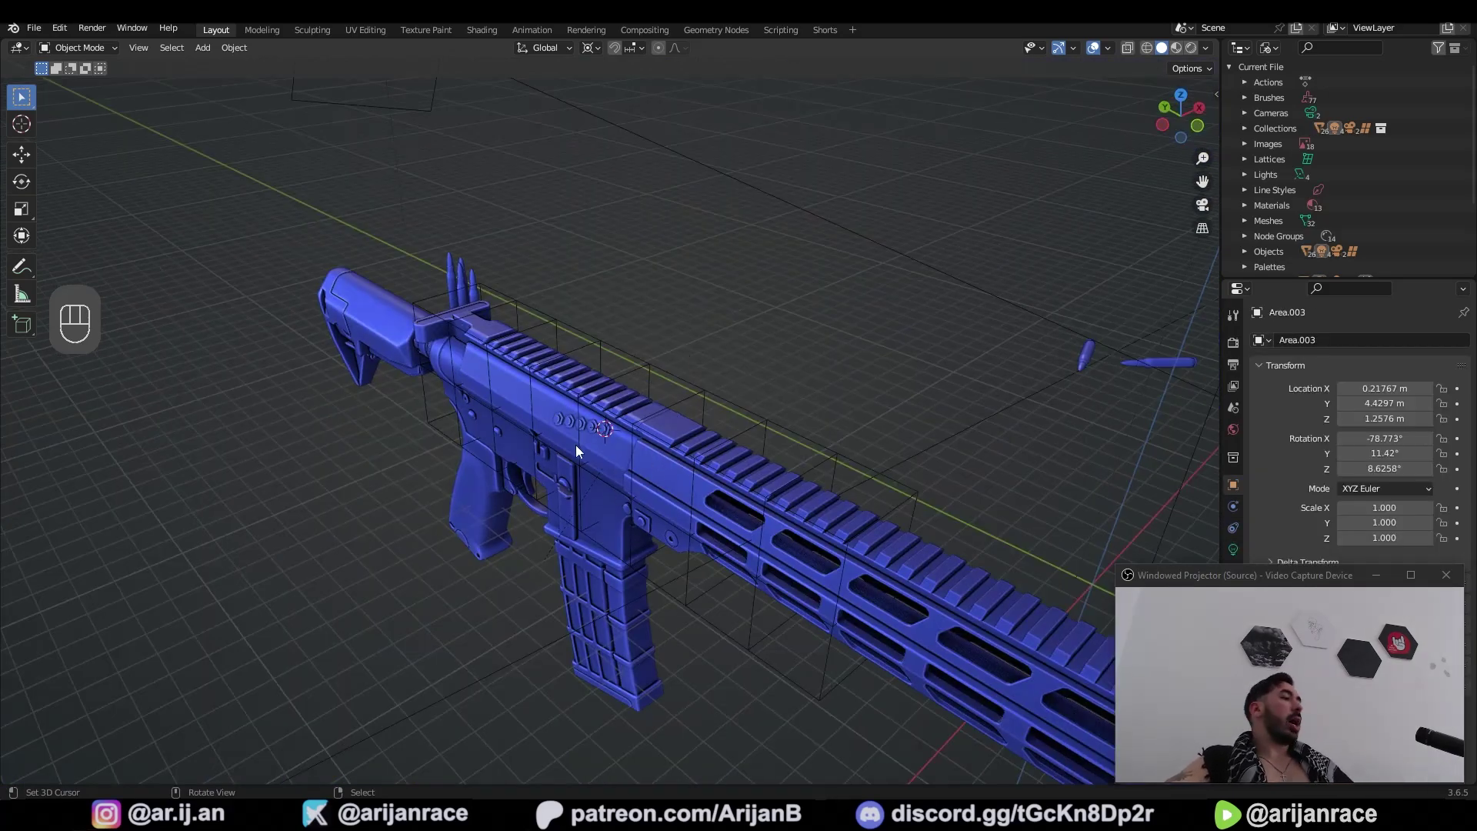
{"action": "middle_click", "coordinate": [854, 384]}
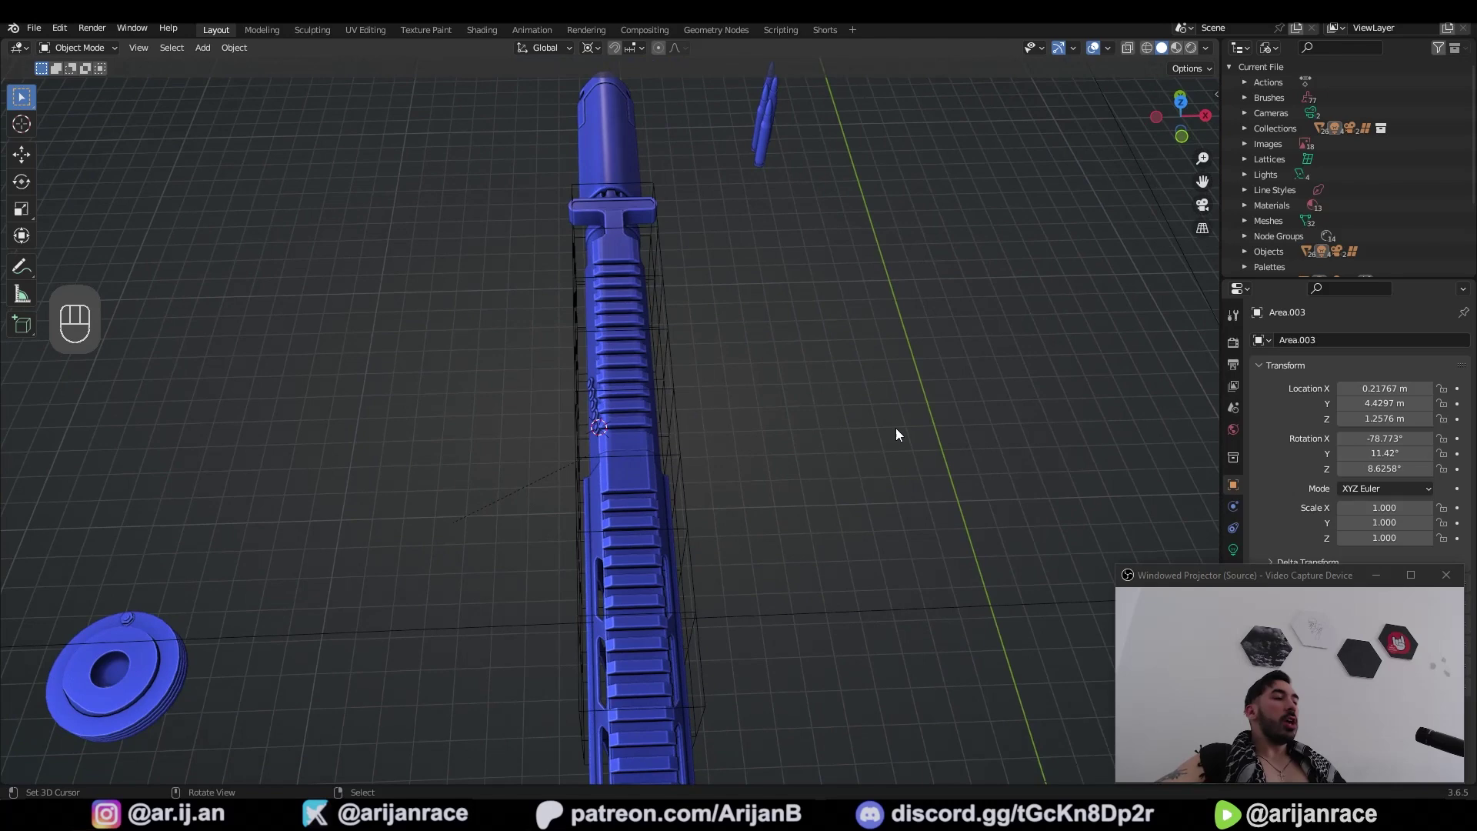